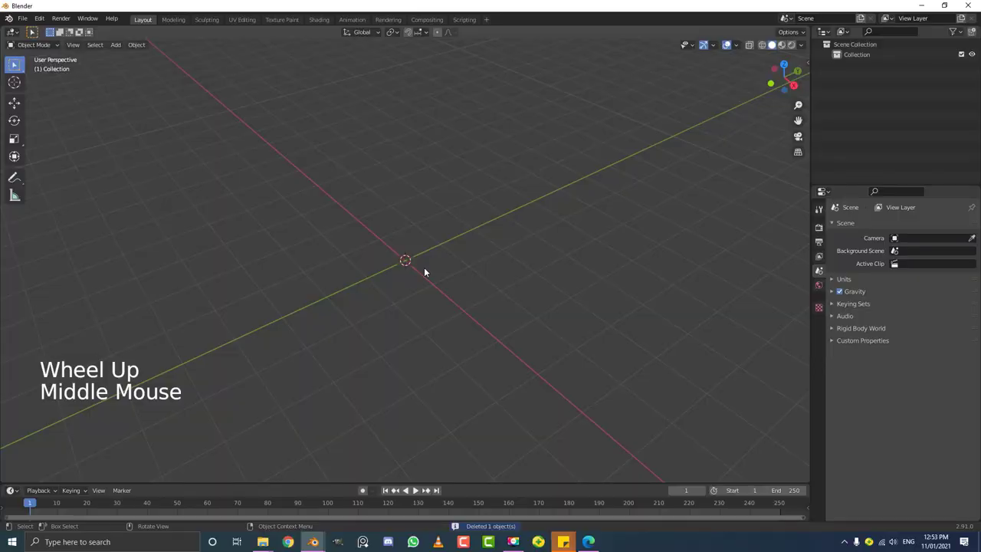
# Step: Add a UV sphere to the empty scene and view it from the front
pyautogui.middleClick(483, 258)
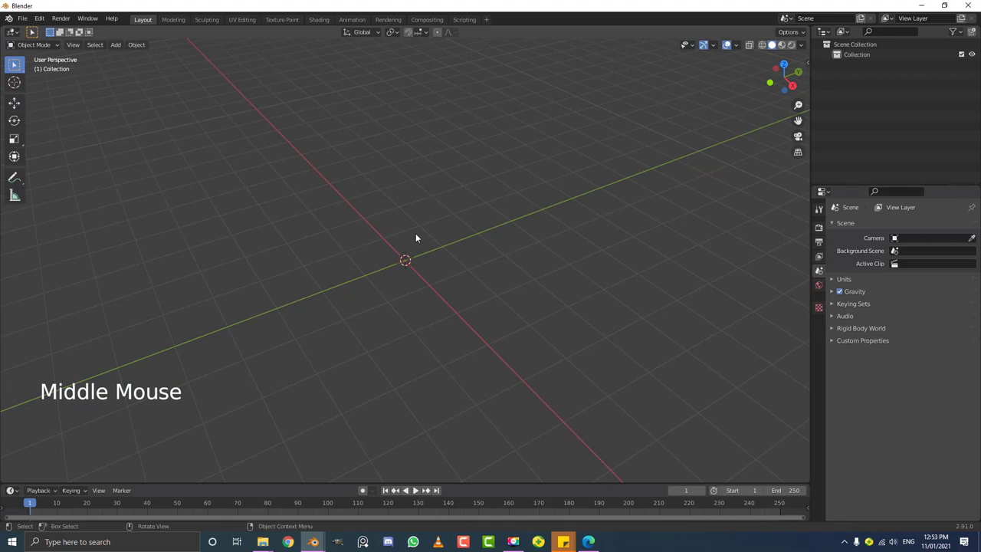
pyautogui.press('shift+a')
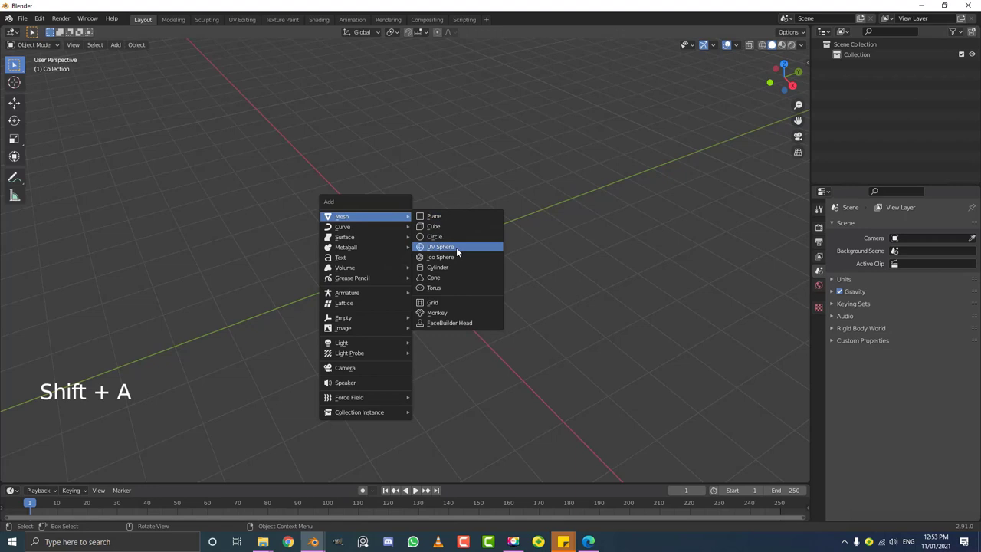
pyautogui.middleClick(444, 269)
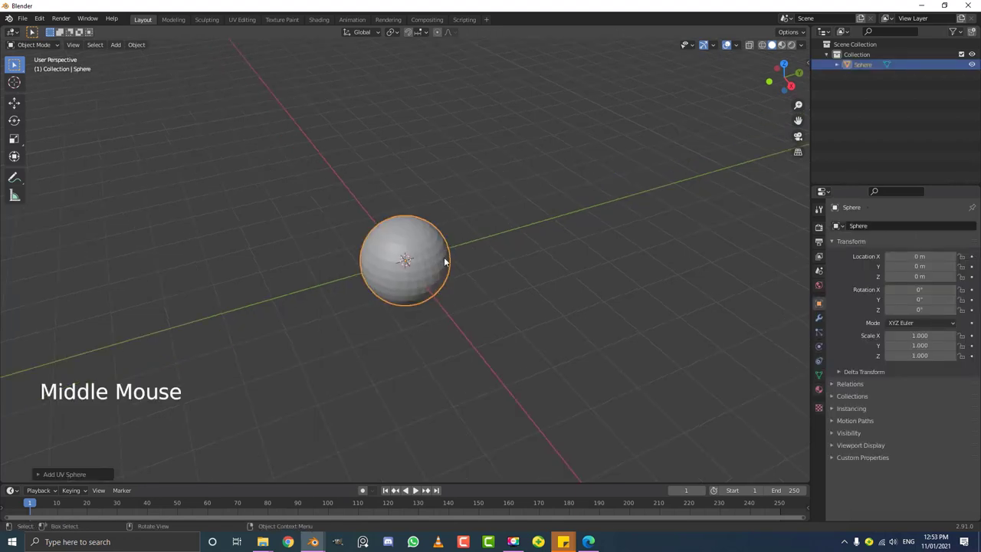
pyautogui.press('KP_1')
# Step: Lift the sphere about 1 m along Z so it rests on the ground grid
pyautogui.scroll(3)
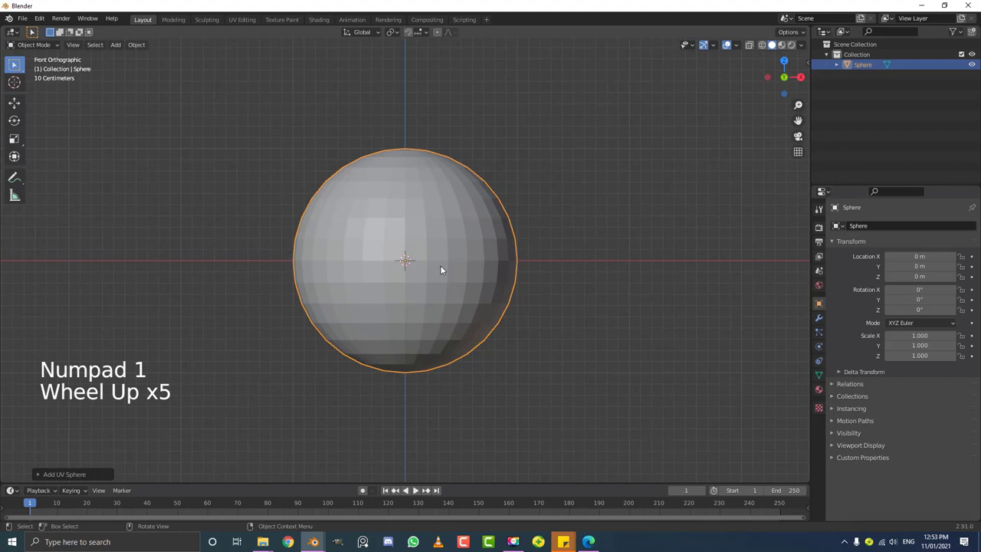
pyautogui.press('g')
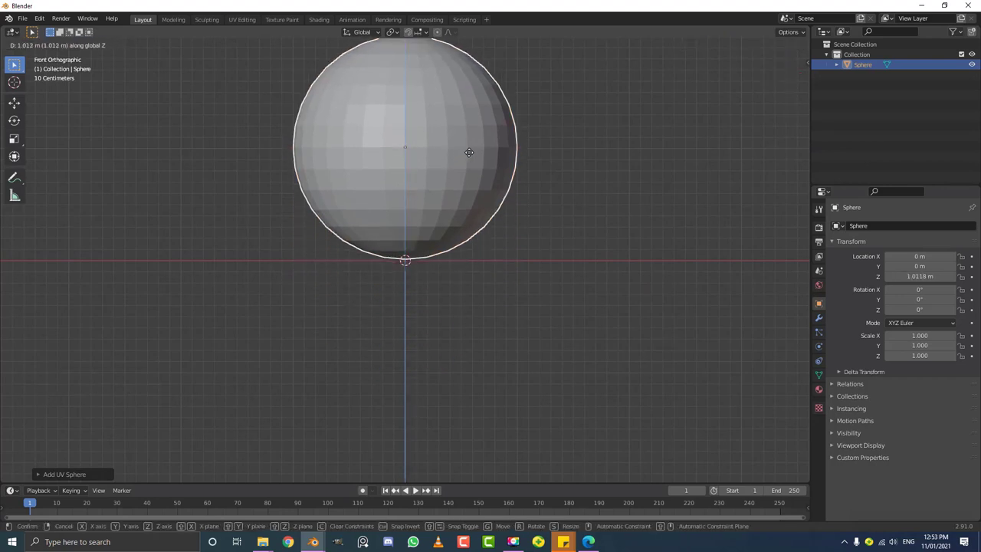
pyautogui.middleClick(608, 199)
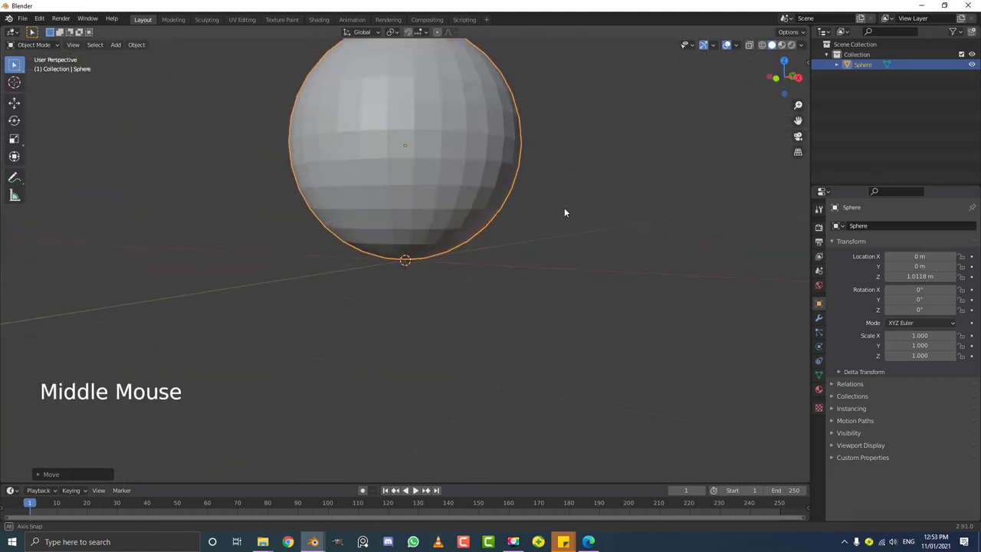
# Step: Give the sphere a Subdivision Surface modifier and Shade Smooth
pyautogui.click(823, 318)
pyautogui.click(865, 230)
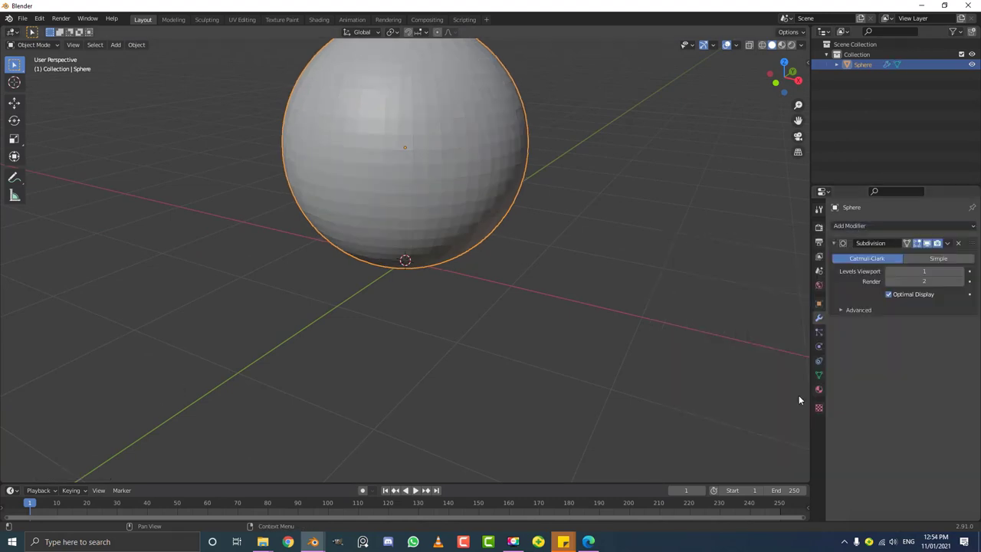
pyautogui.scroll(-3)
pyautogui.click(140, 47)
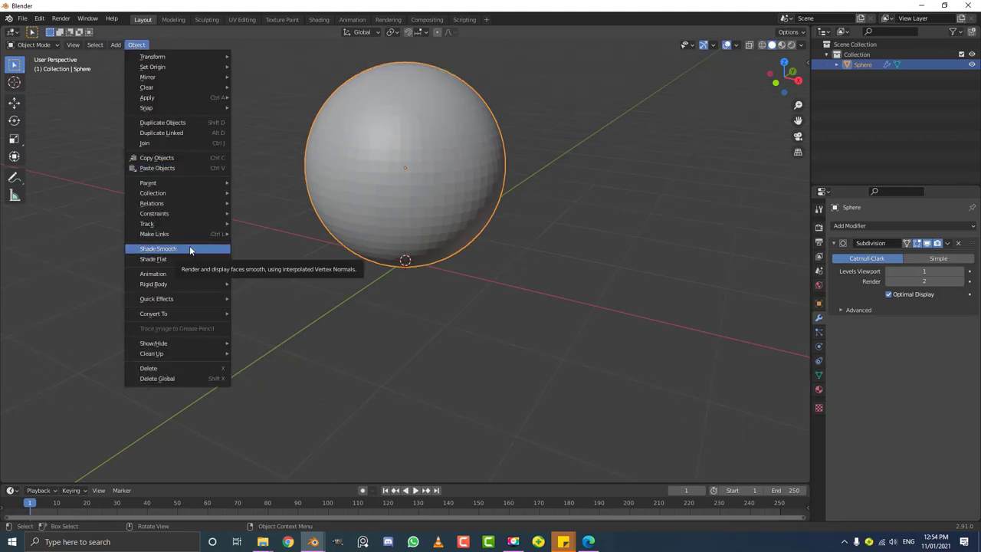
# Step: Orbit around the smoothed sphere to inspect it before duplicating
pyautogui.middleClick(486, 109)
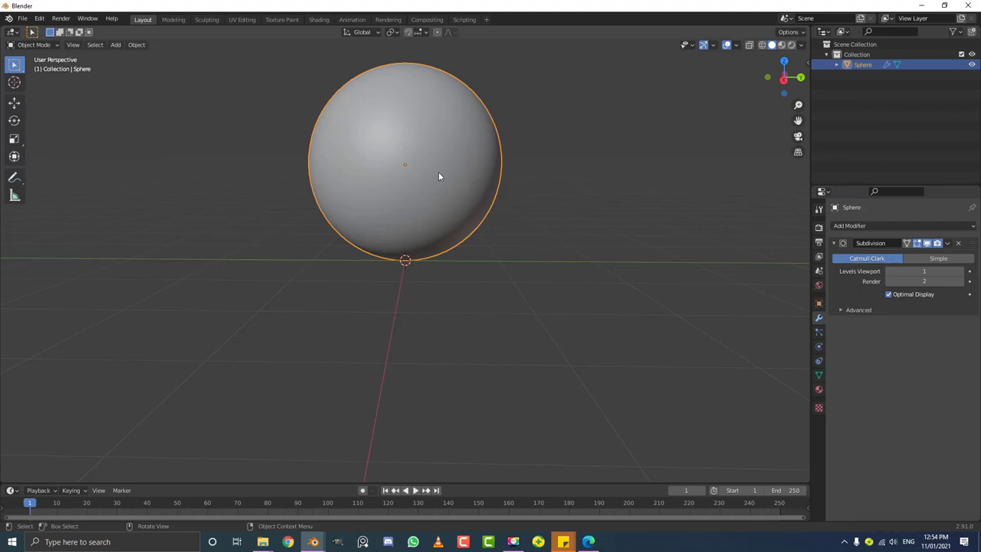
pyautogui.middleClick(402, 115)
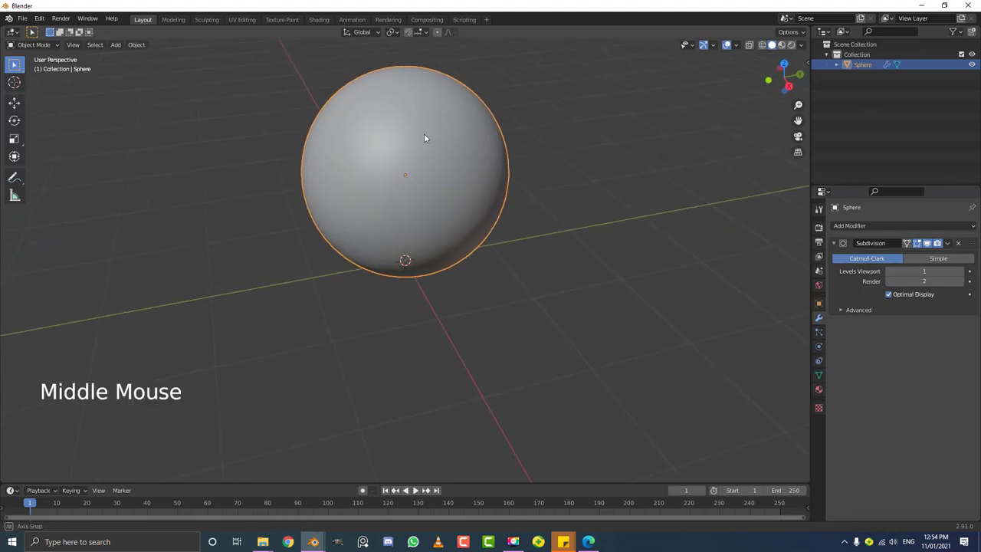
pyautogui.middleClick(462, 213)
pyautogui.scroll(-3)
# Step: Duplicate the sphere and slide the copy about 3.8 m away along Y
pyautogui.press('shift+d')
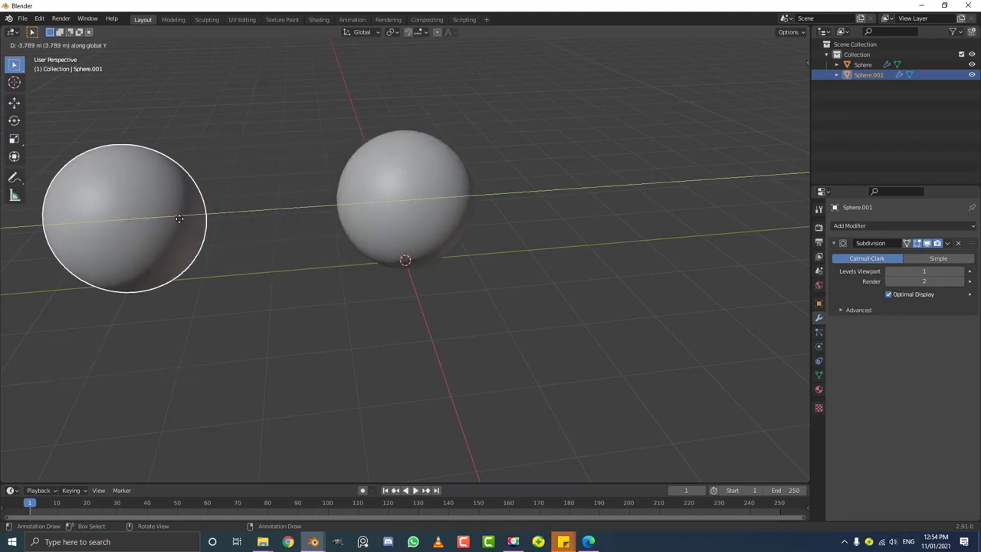
pyautogui.middleClick(345, 289)
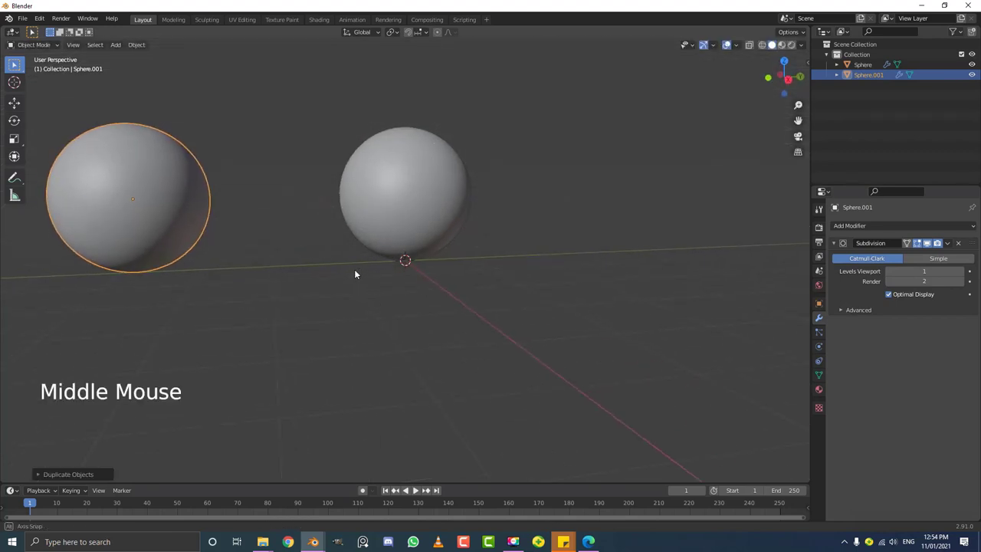
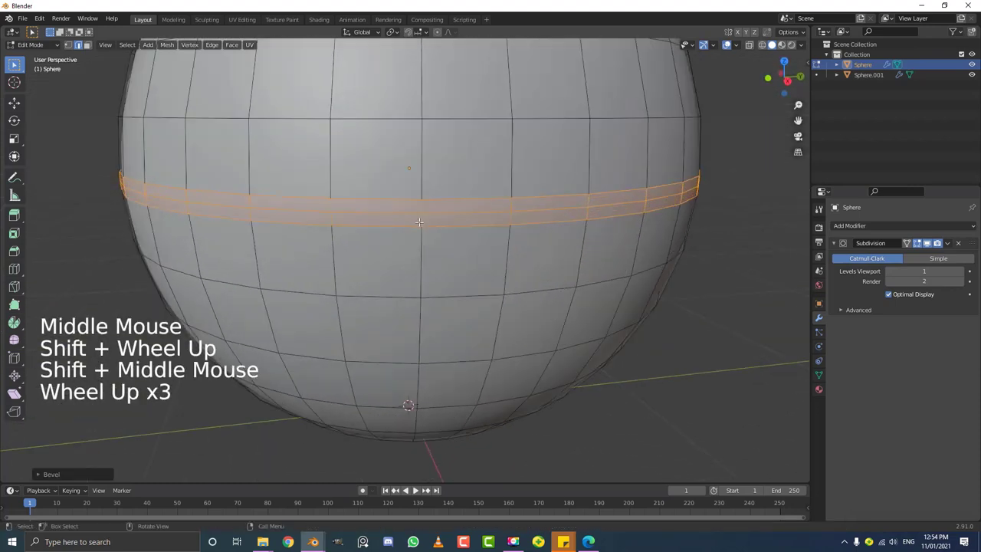
# Step: Bevel the middle edge ring and shrink it inward with Alt+S into a groove
pyautogui.press('ctrl+KP_Subtract')
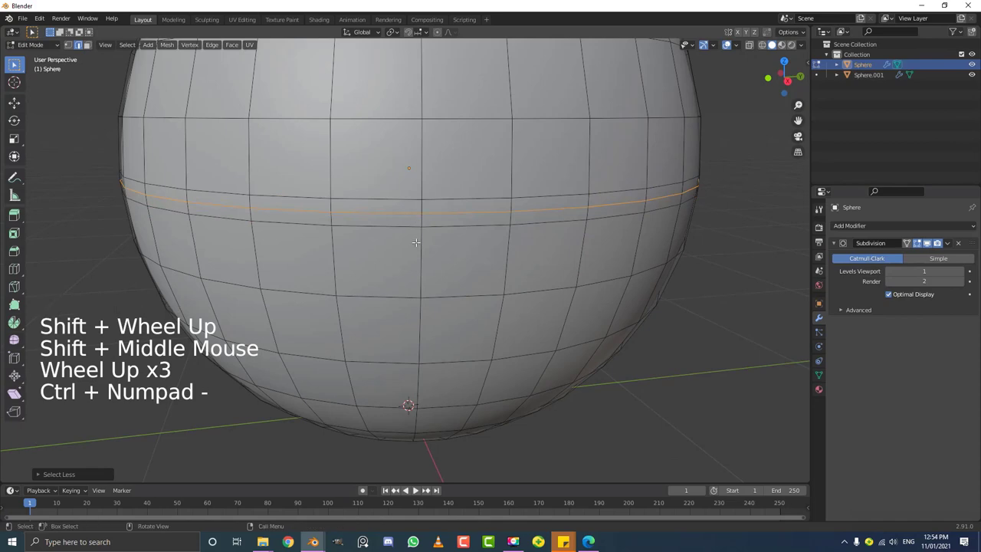
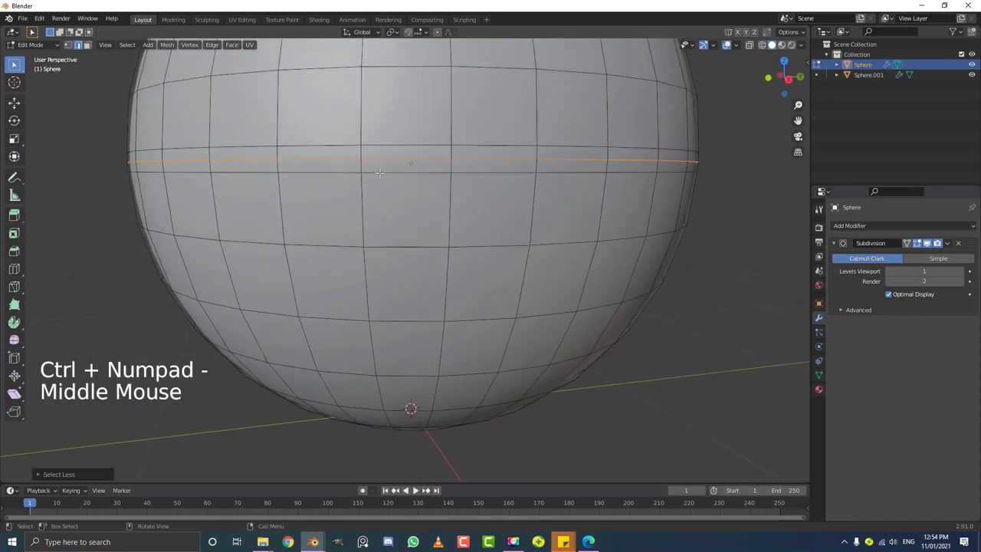
pyautogui.press('alt+s')
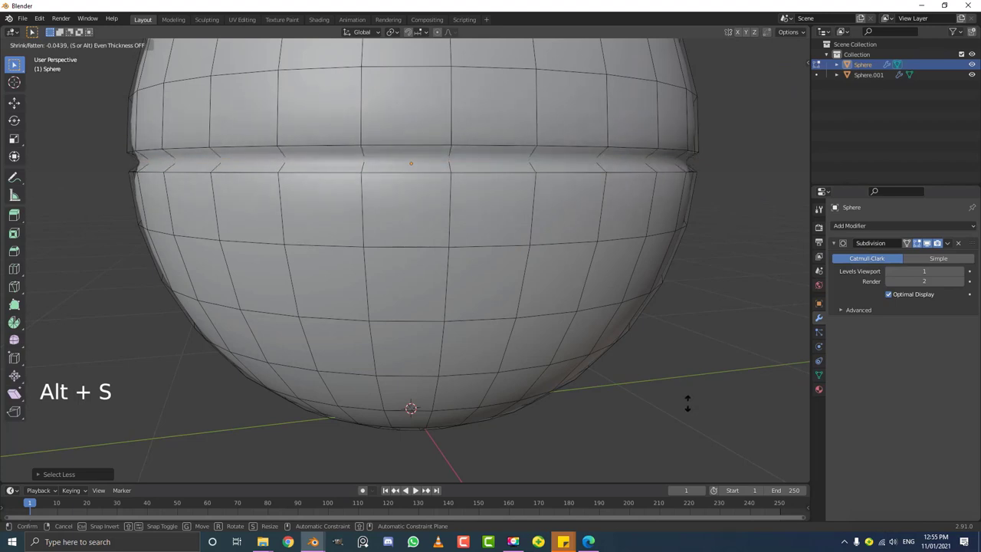
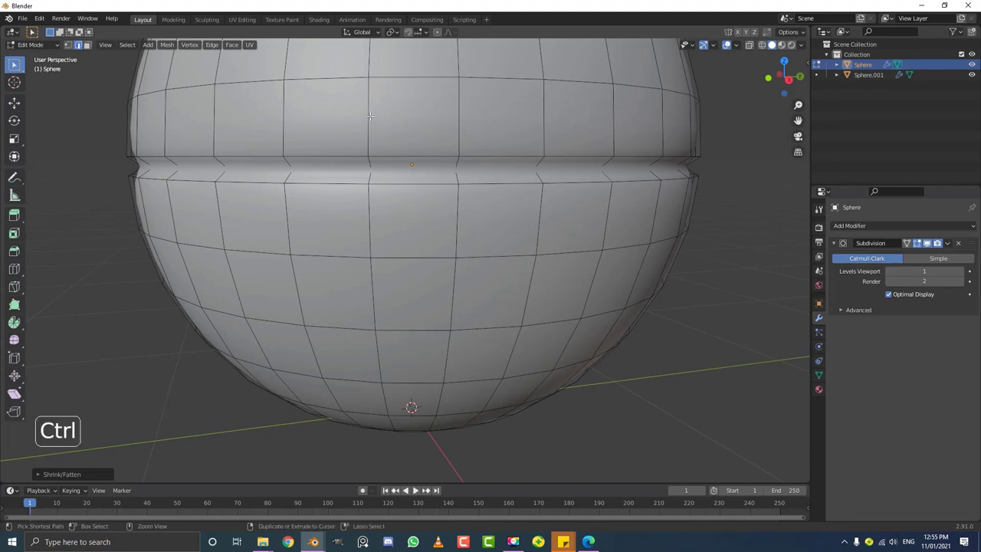
# Step: Add two edge loops with Ctrl+R and slide them close beside the groove
pyautogui.press('ctrl+r')
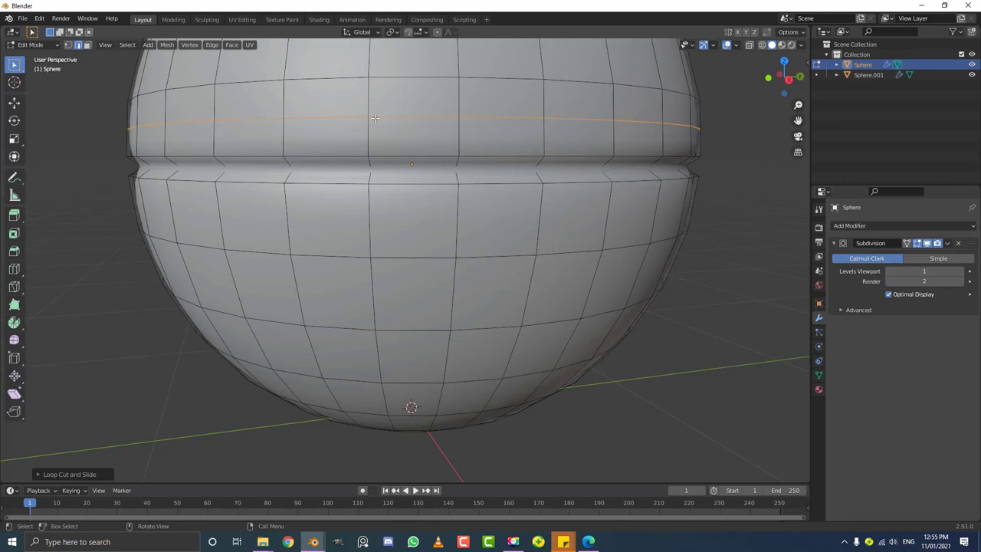
pyautogui.press('g')
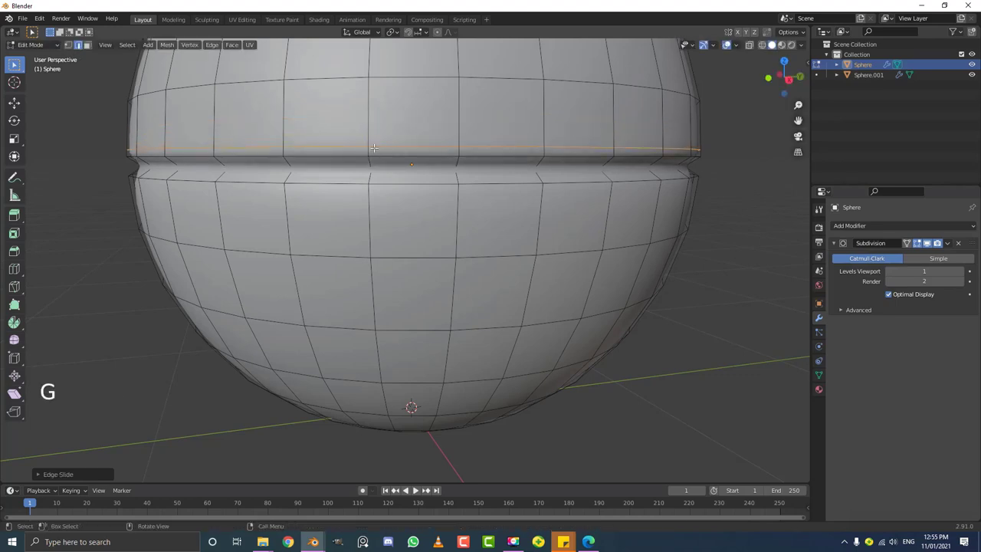
pyautogui.press('ctrl+r')
pyautogui.press('g')
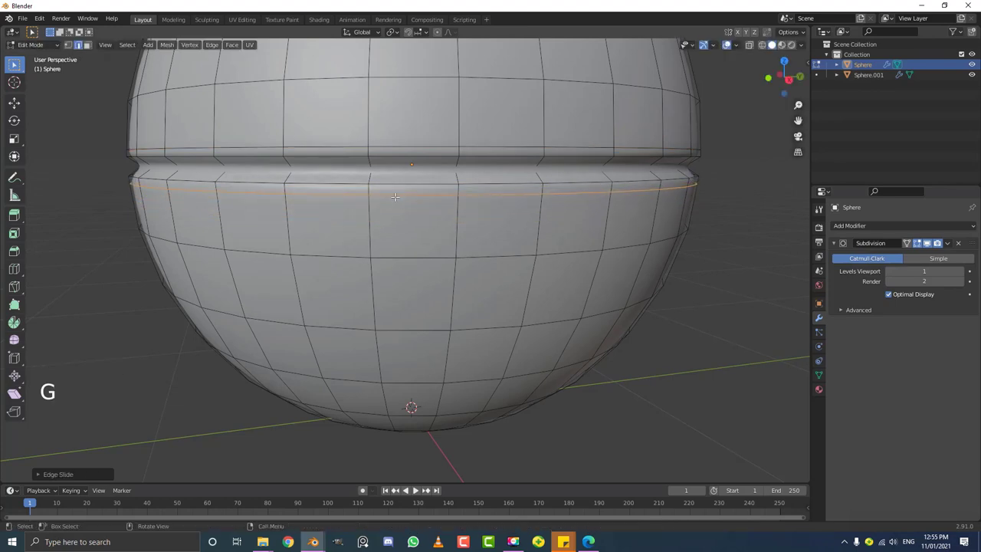
pyautogui.scroll(-3)
pyautogui.scroll(3)
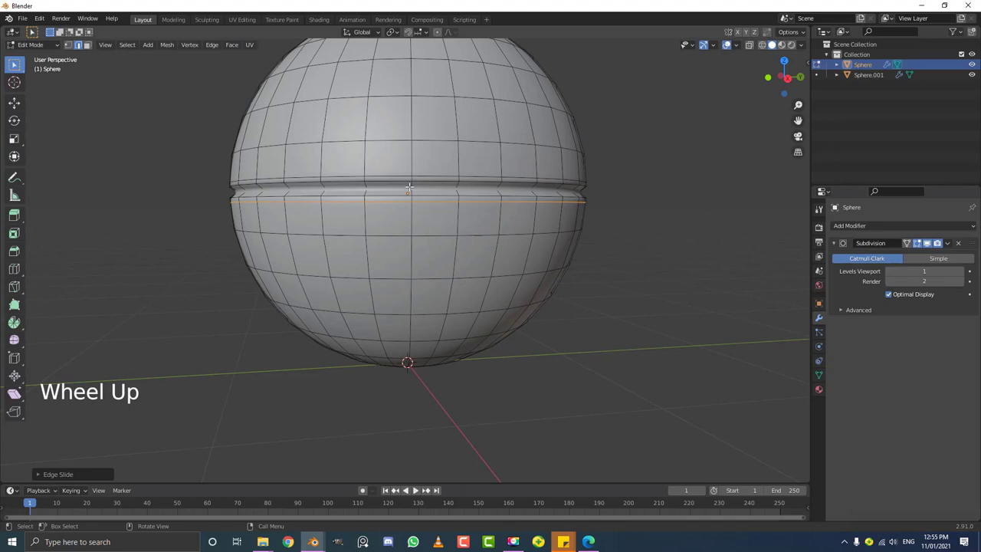
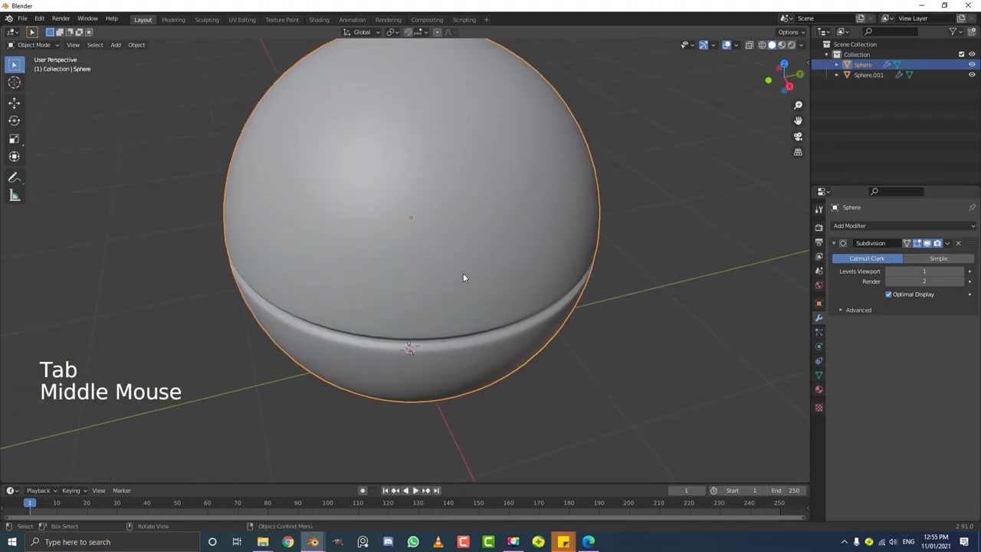
# Step: Select the copied sphere, shrink it to about half size and move it beside the large one
pyautogui.scroll(-3)
pyautogui.middleClick(492, 312)
pyautogui.click(119, 223)
pyautogui.scroll(-3)
pyautogui.middleClick(213, 252)
pyautogui.press('KP_1')
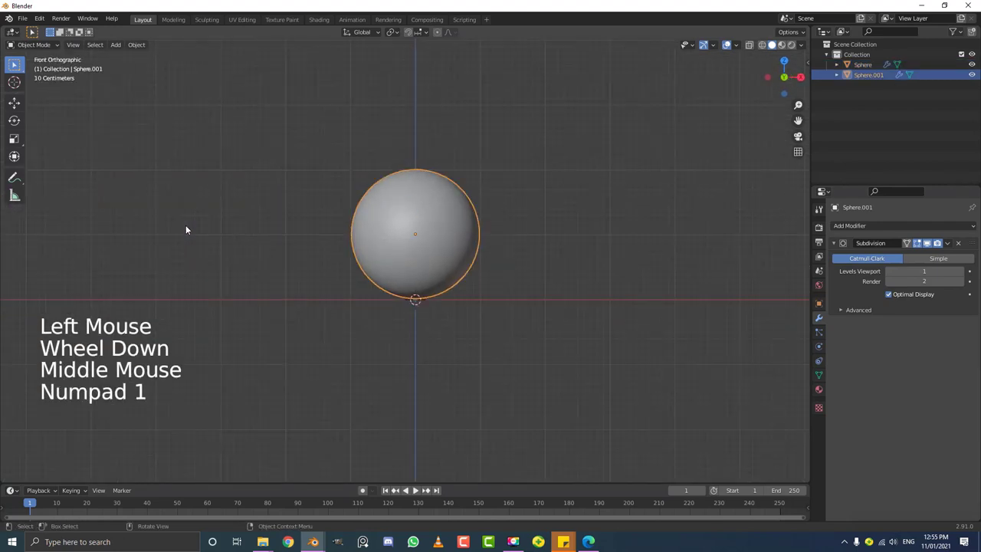
pyautogui.scroll(-3)
pyautogui.middleClick(305, 187)
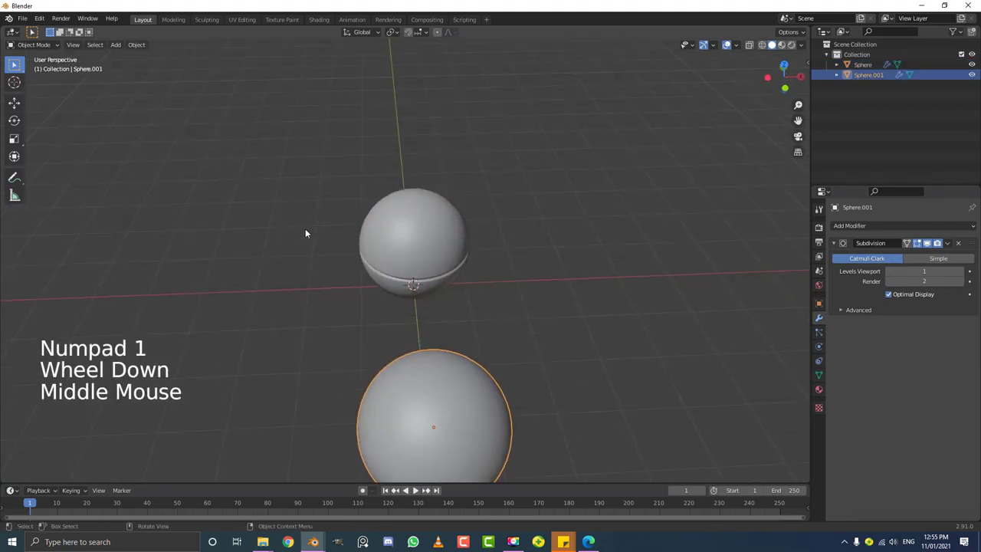
pyautogui.press('KP_7')
pyautogui.scroll(-3)
pyautogui.middleClick(398, 291)
pyautogui.scroll(3)
pyautogui.scroll(-3)
pyautogui.press('g')
pyautogui.scroll(3)
pyautogui.press('s')
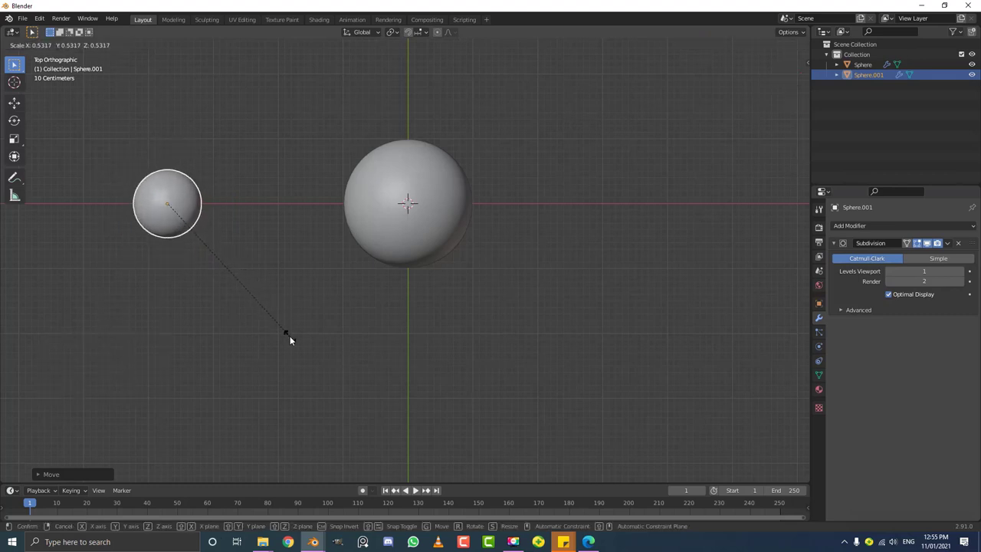
# Step: Duplicate the small sphere and move the copy along X to the opposite side
pyautogui.scroll(-3)
pyautogui.middleClick(343, 348)
pyautogui.scroll(3)
pyautogui.press('KP_1')
pyautogui.press('s')
pyautogui.press('g')
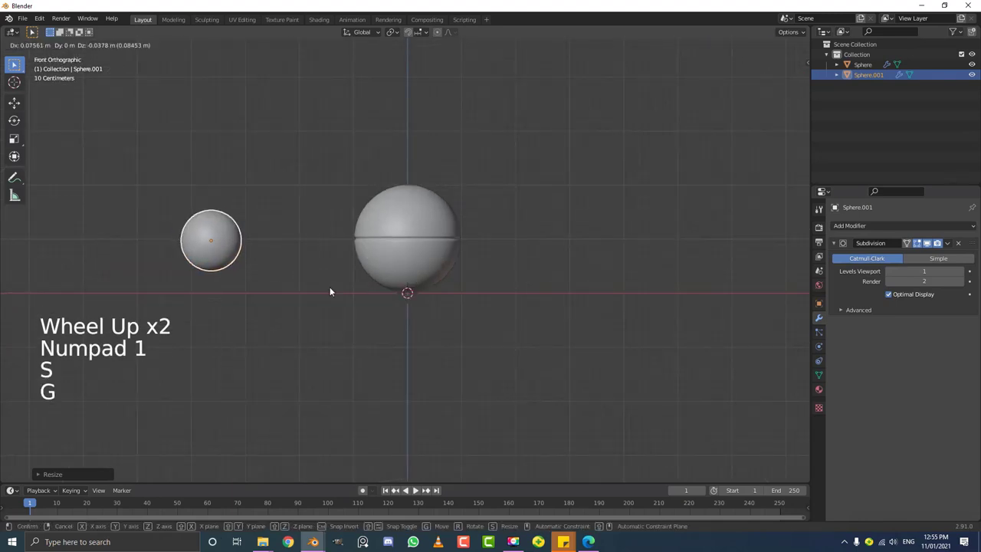
pyautogui.press('shift+d')
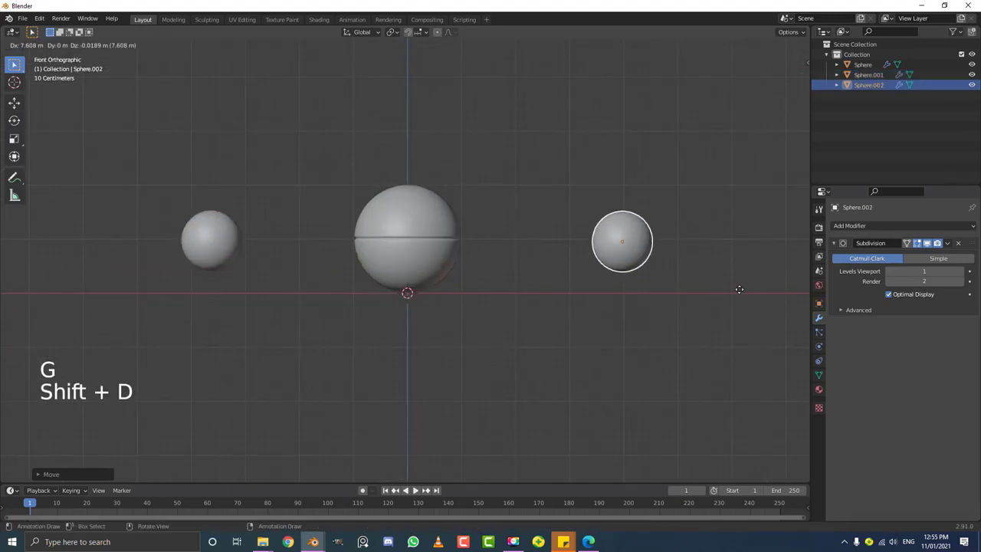
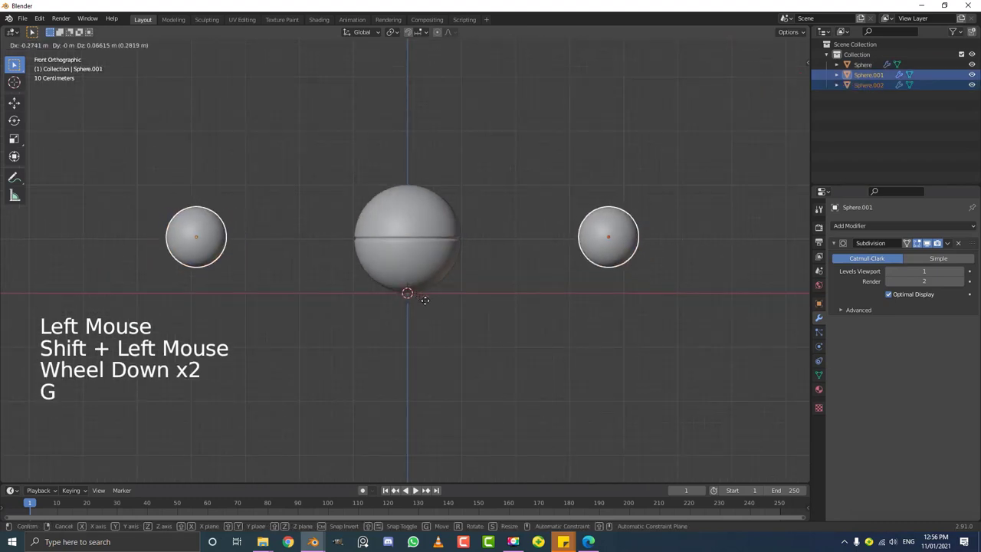
pyautogui.press('r')
# Step: Orbit to check both small spheres flank the large one, then deselect everything
pyautogui.scroll(-3)
pyautogui.middleClick(457, 265)
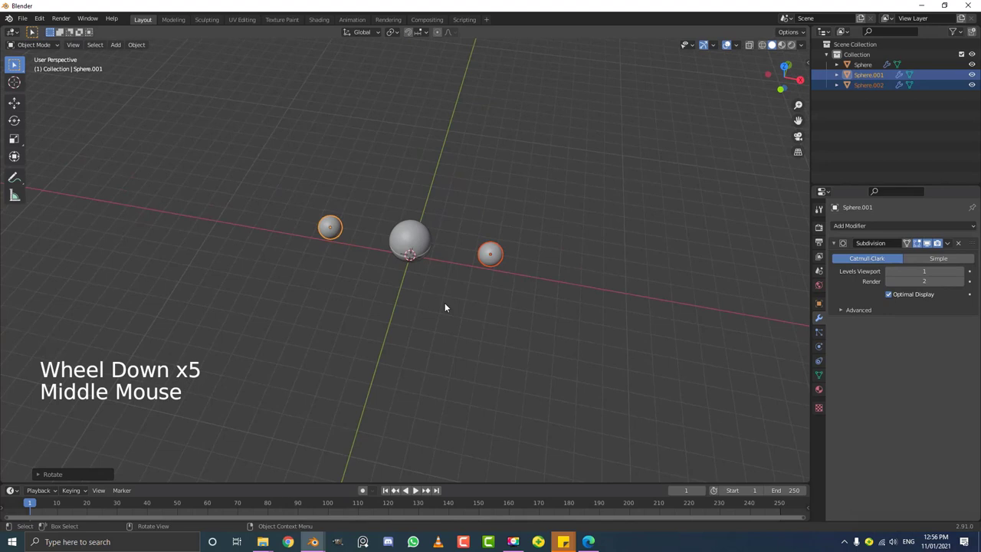
pyautogui.middleClick(473, 313)
pyautogui.scroll(3)
pyautogui.press('alt+a')
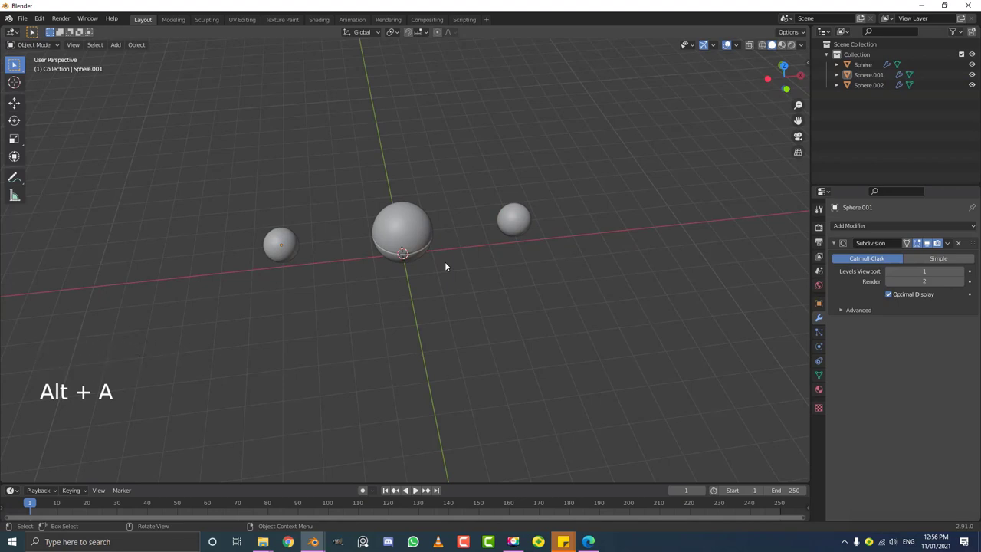
pyautogui.scroll(3)
# Step: Add a plane beneath the spheres and scale it up roughly fifteen-fold into a ground floor
pyautogui.press('shift+a')
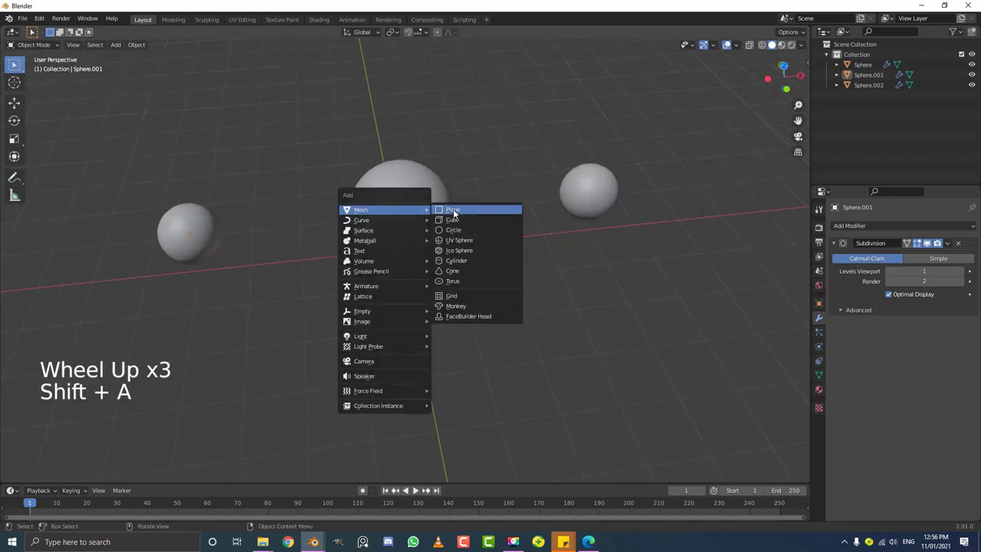
pyautogui.scroll(-3)
pyautogui.middleClick(453, 289)
pyautogui.scroll(3)
pyautogui.scroll(-3)
pyautogui.press('s')
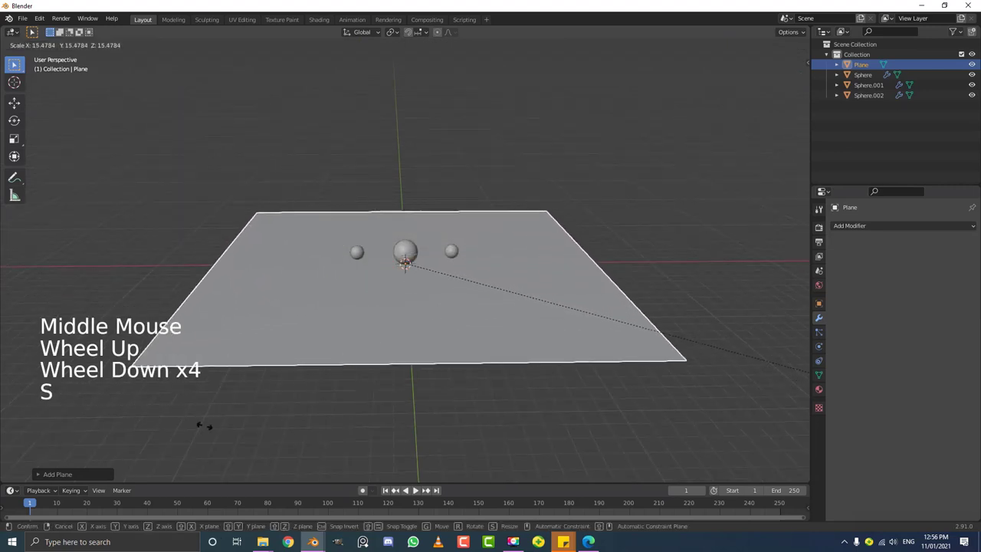
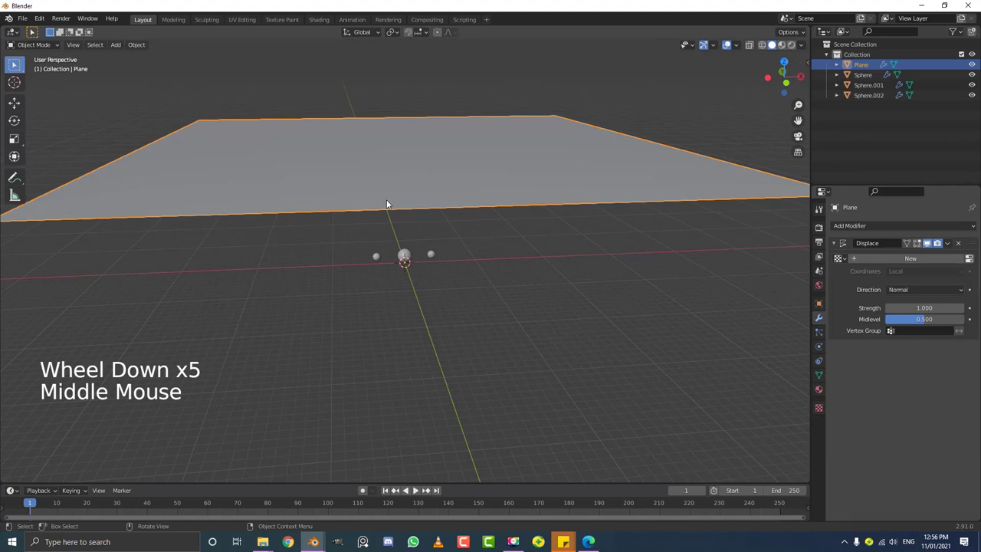
# Step: Apply the plane's scale transform with Ctrl+A
pyautogui.press('g')
pyautogui.press('ctrl+a')
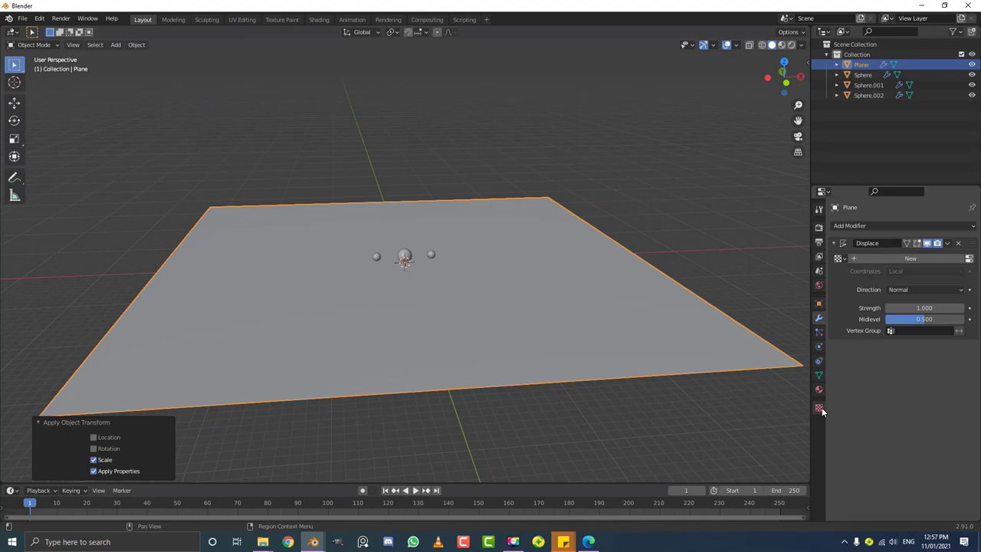
# Step: Create a new displacement texture named 'bumps' of type Clouds for the ground
pyautogui.click(822, 409)
pyautogui.click(895, 247)
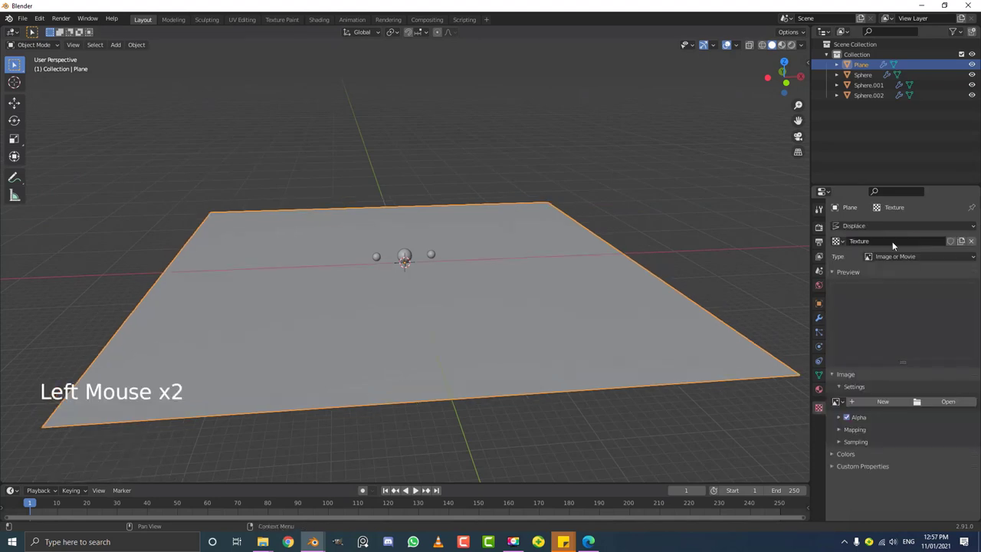
pyautogui.click(872, 245)
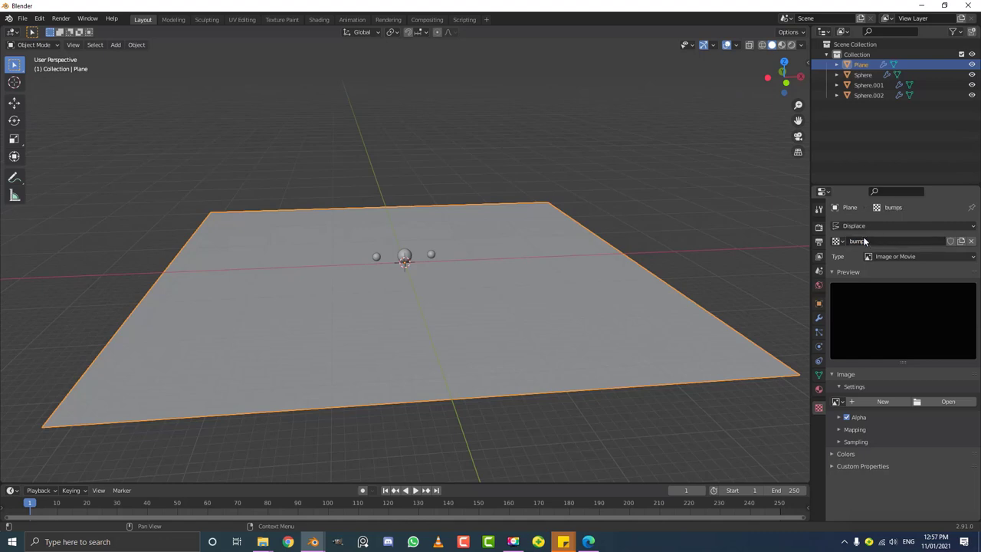
pyautogui.click(886, 260)
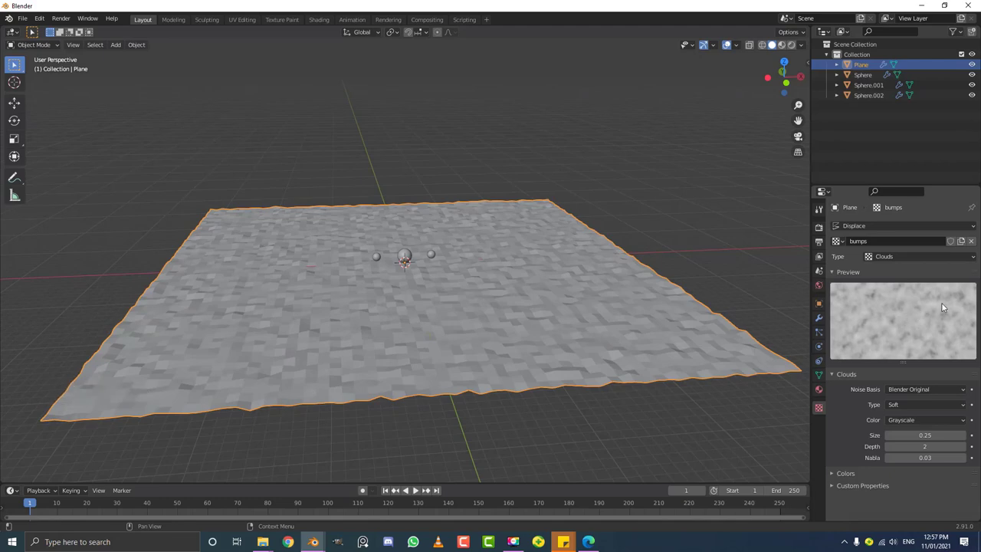
pyautogui.middleClick(577, 275)
pyautogui.scroll(3)
# Step: Set Displace Strength to 2.2 and add Subdivision Surface modifiers around the Displace
pyautogui.click(826, 323)
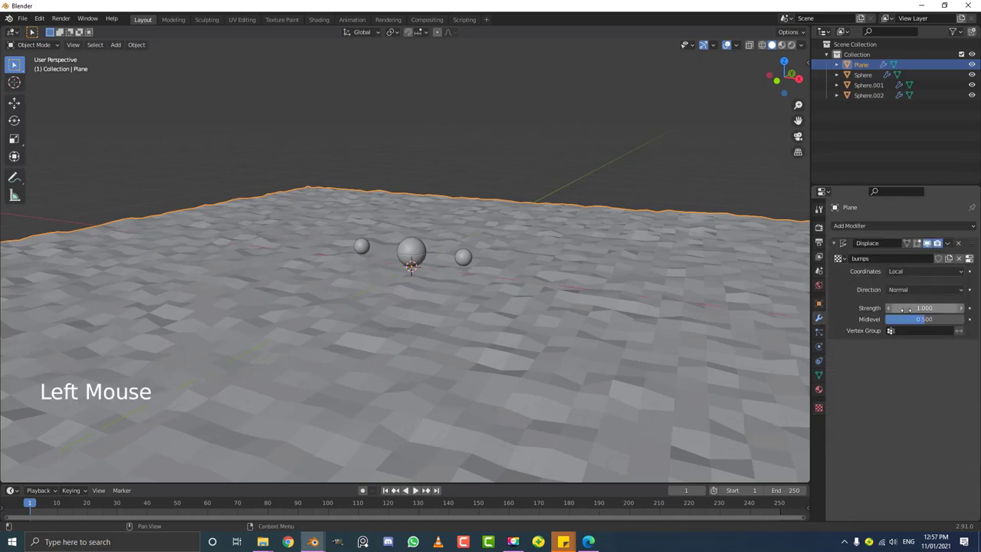
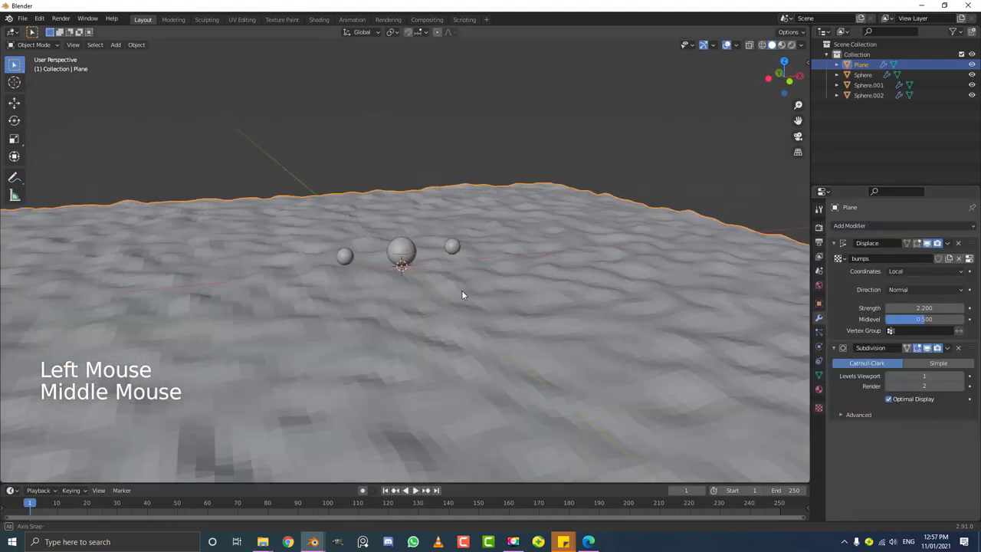
pyautogui.click(137, 48)
pyautogui.middleClick(488, 294)
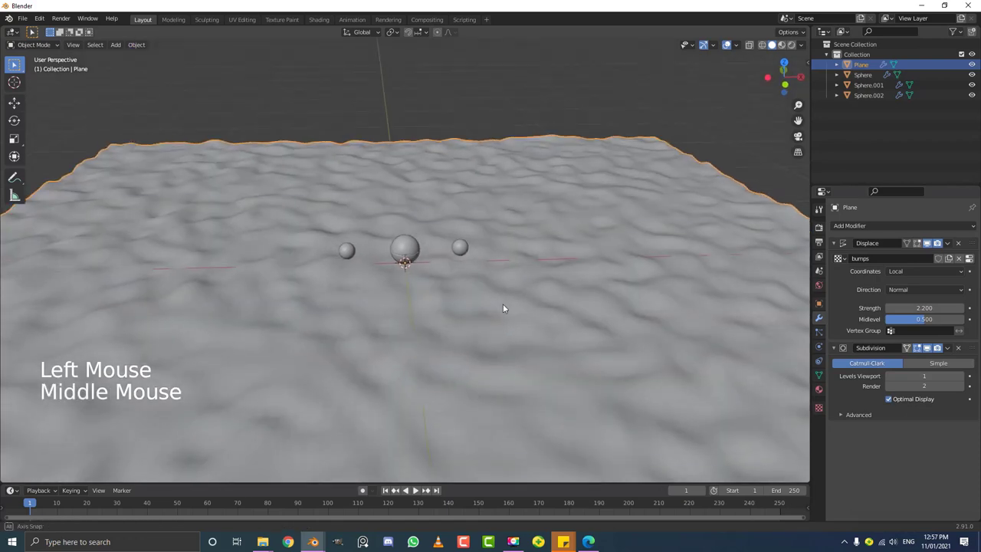
pyautogui.scroll(3)
pyautogui.middleClick(474, 265)
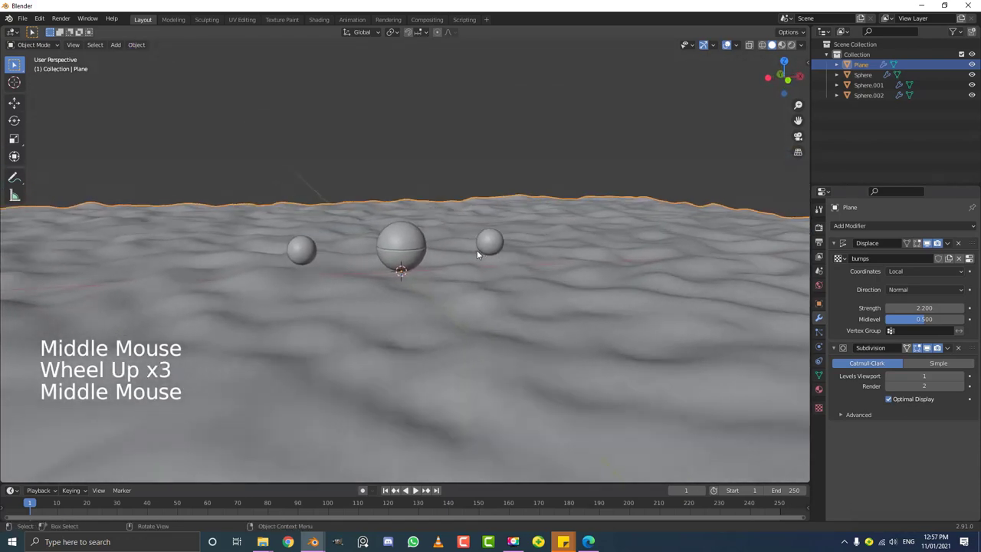
# Step: Raise the bumps Clouds texture Size to about 0.43 for broader waves
pyautogui.click(826, 409)
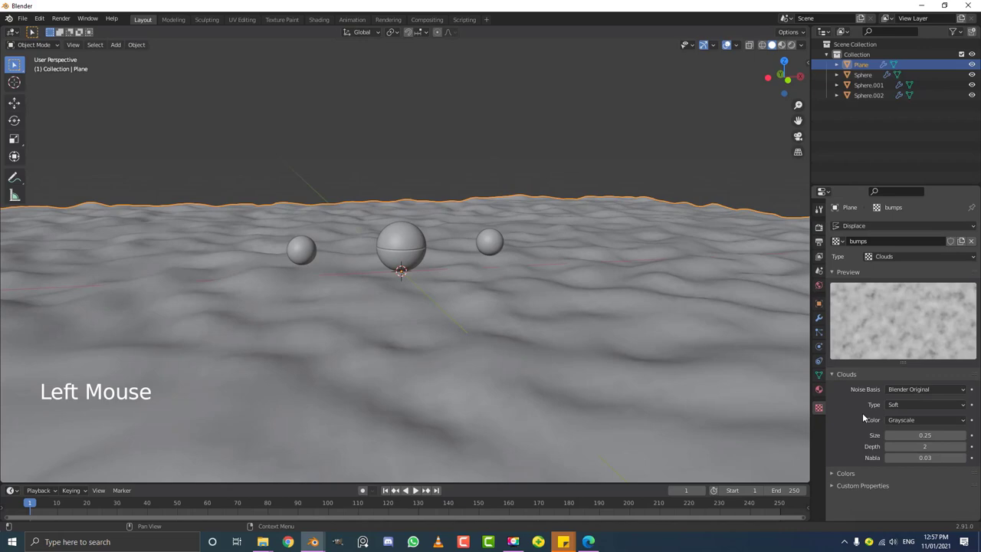
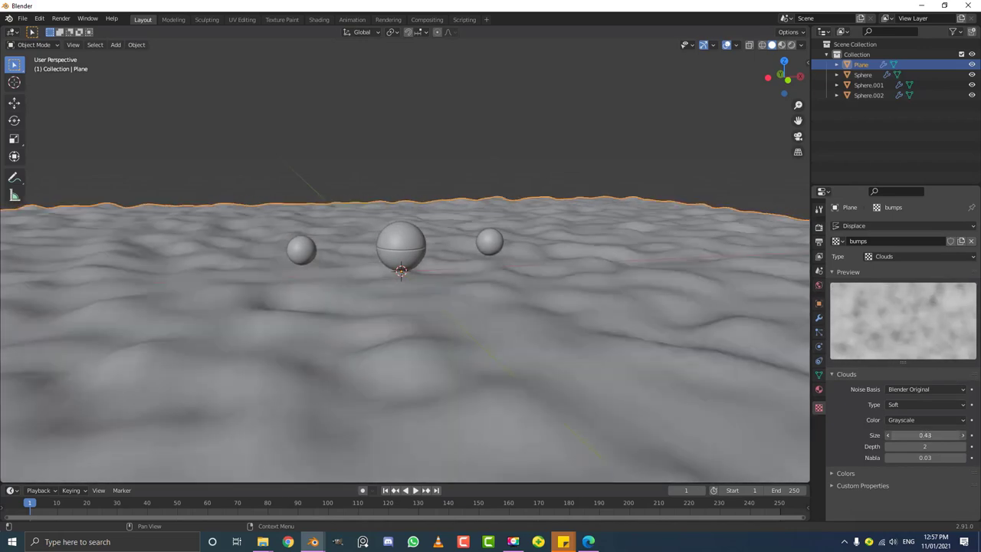
pyautogui.middleClick(504, 267)
pyautogui.scroll(-3)
pyautogui.click(827, 320)
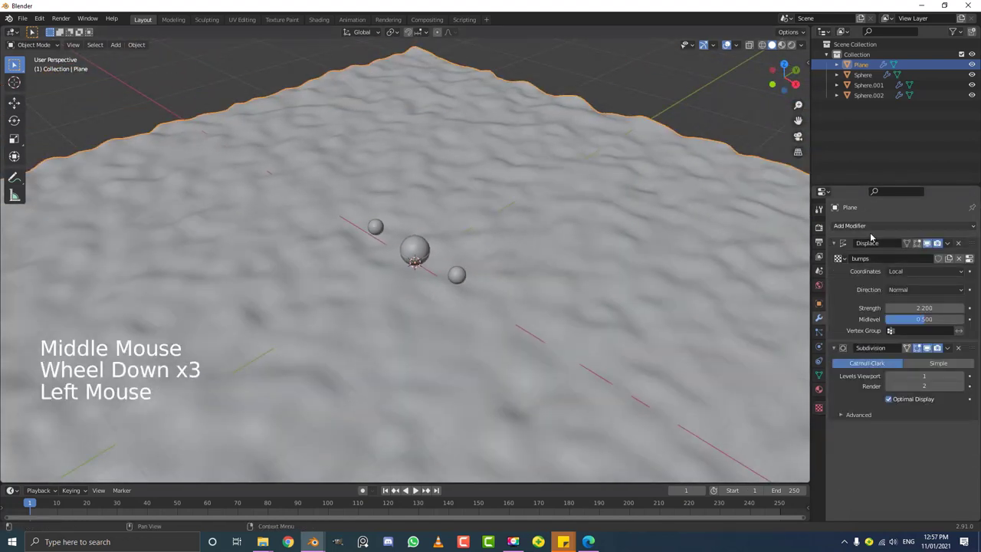
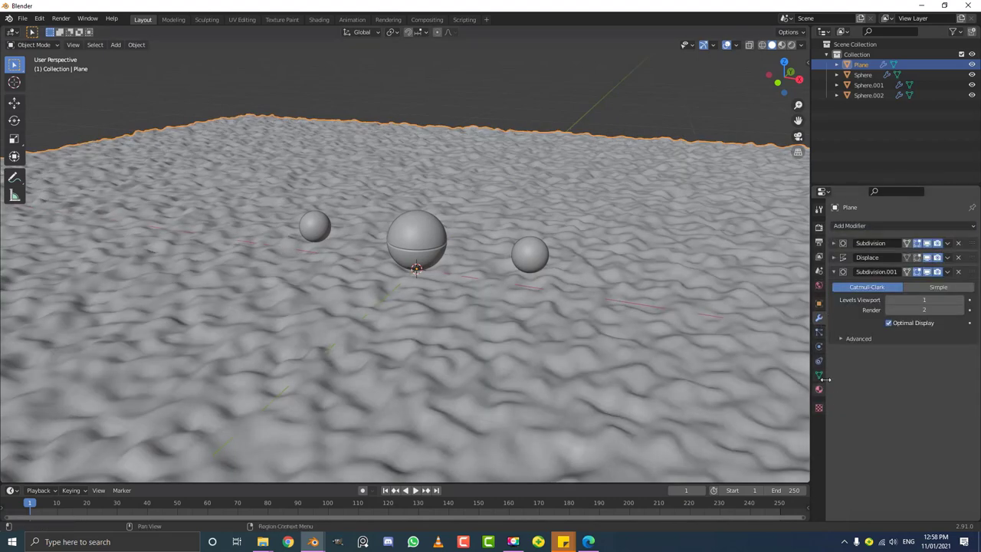
# Step: Increase the Clouds texture Size to about 0.92 and inspect the ground
pyautogui.click(825, 409)
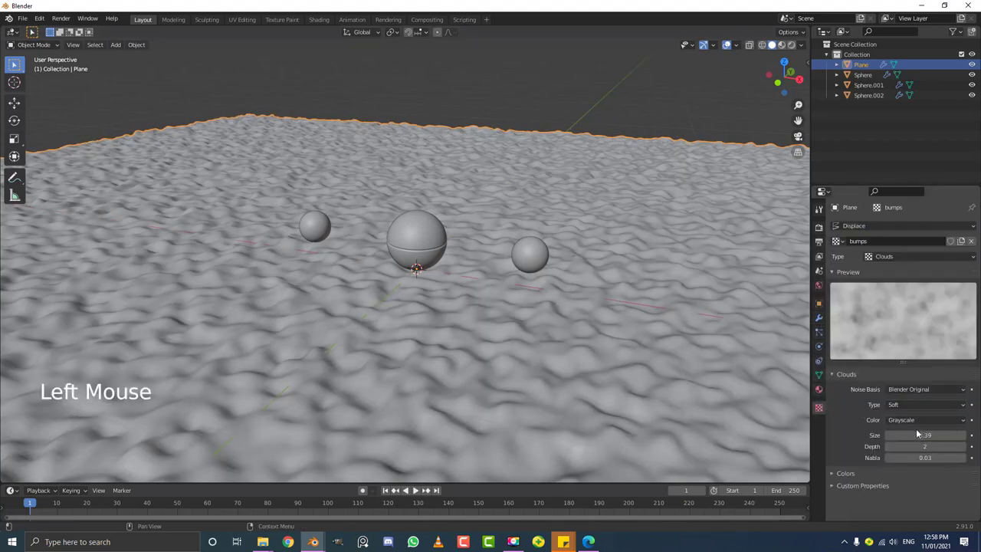
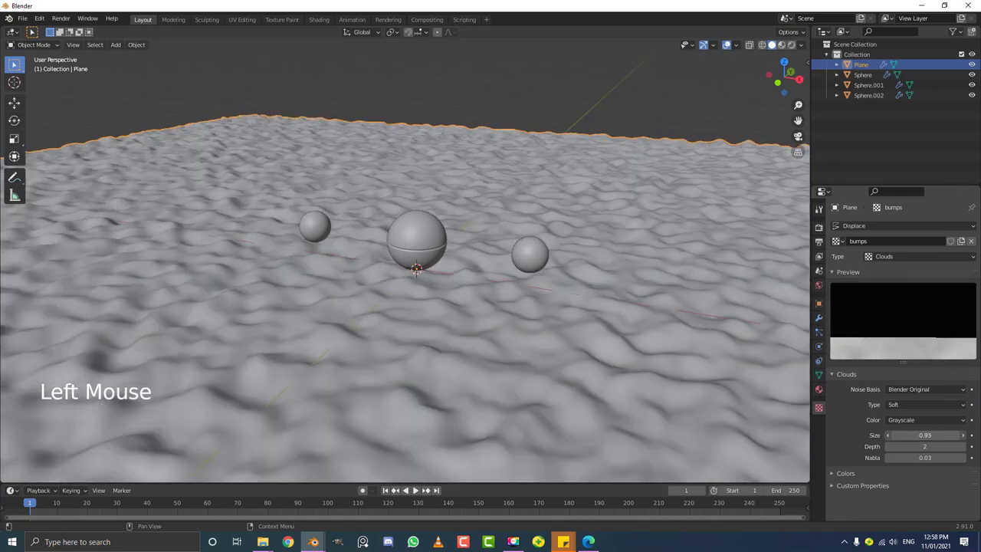
pyautogui.scroll(-3)
pyautogui.middleClick(544, 305)
pyautogui.middleClick(386, 251)
pyautogui.middleClick(510, 298)
# Step: Start lowering the ground plane about 2.2 m straight down along Z
pyautogui.scroll(3)
pyautogui.scroll(-3)
pyautogui.press('g')
pyautogui.press('g')
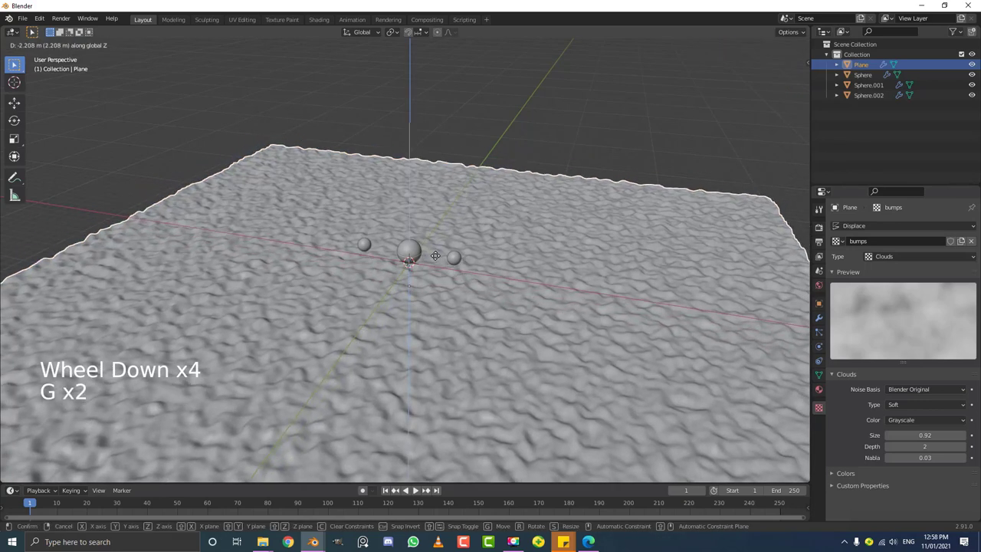
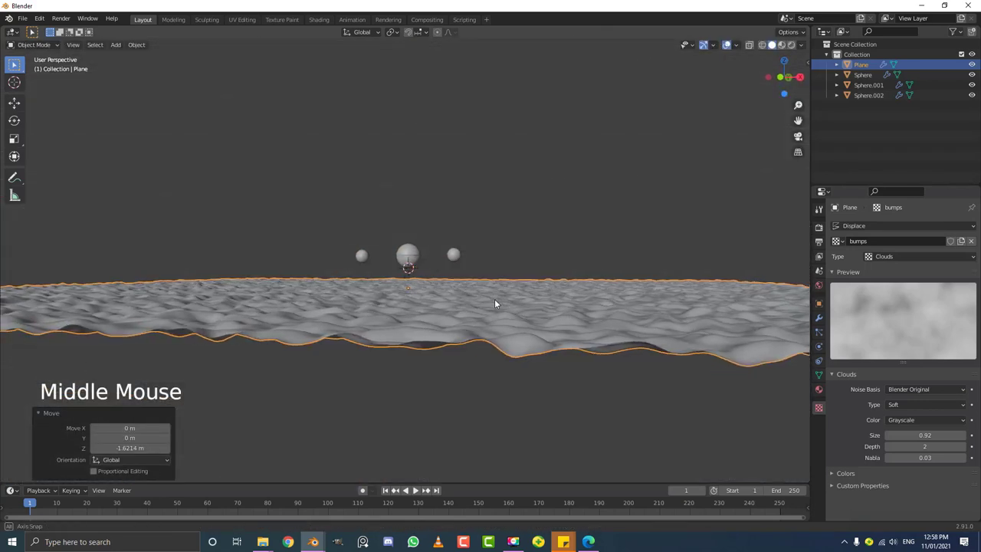
# Step: In front view, settle the ground plane just beneath the spheres along Z
pyautogui.press('g')
pyautogui.middleClick(505, 290)
pyautogui.press('alt+a')
pyautogui.middleClick(497, 290)
pyautogui.press('KP_1')
pyautogui.scroll(3)
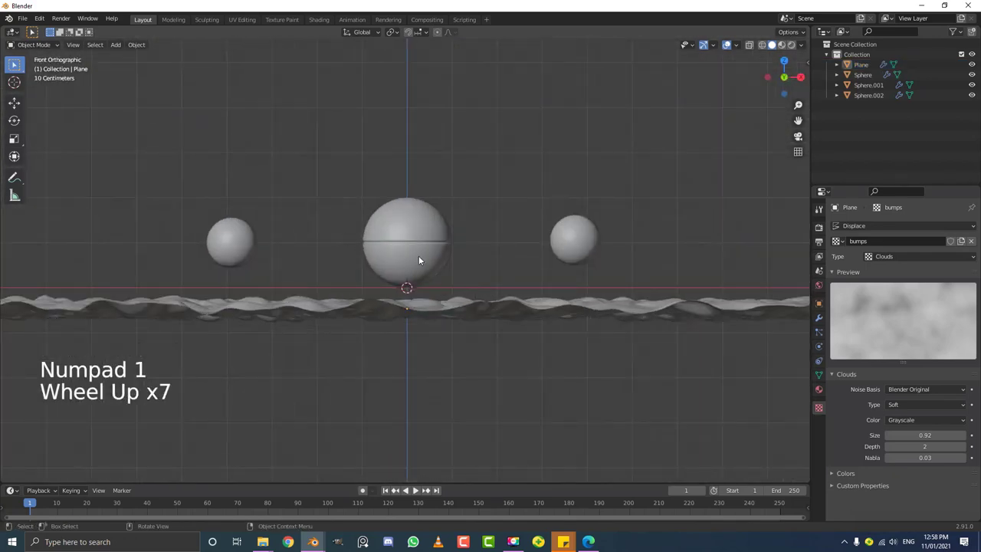
pyautogui.click(428, 314)
pyautogui.press('g')
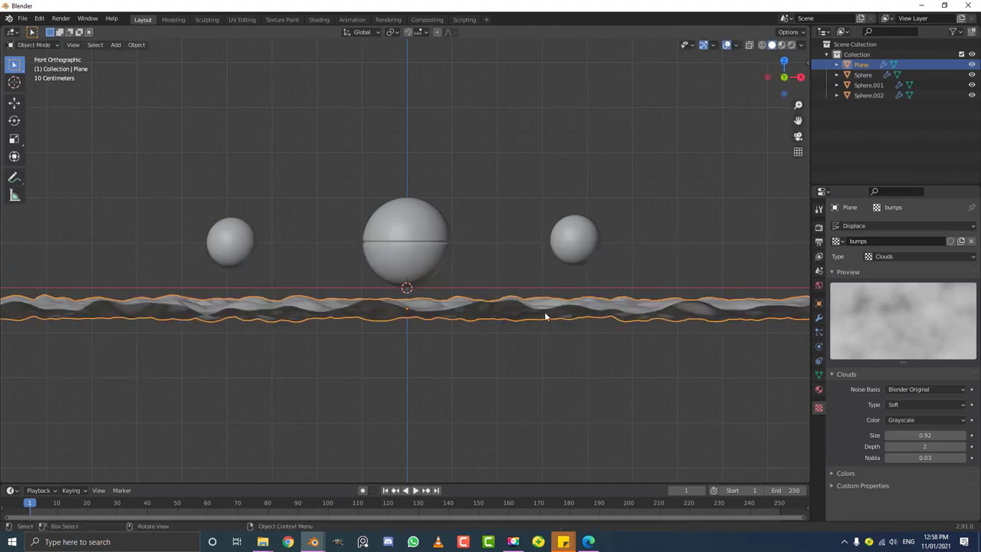
pyautogui.press('g')
# Step: Return to perspective at ground level and add a camera to the scene
pyautogui.scroll(-3)
pyautogui.middleClick(416, 268)
pyautogui.press('alt+a')
pyautogui.middleClick(316, 271)
pyautogui.scroll(-3)
pyautogui.middleClick(338, 256)
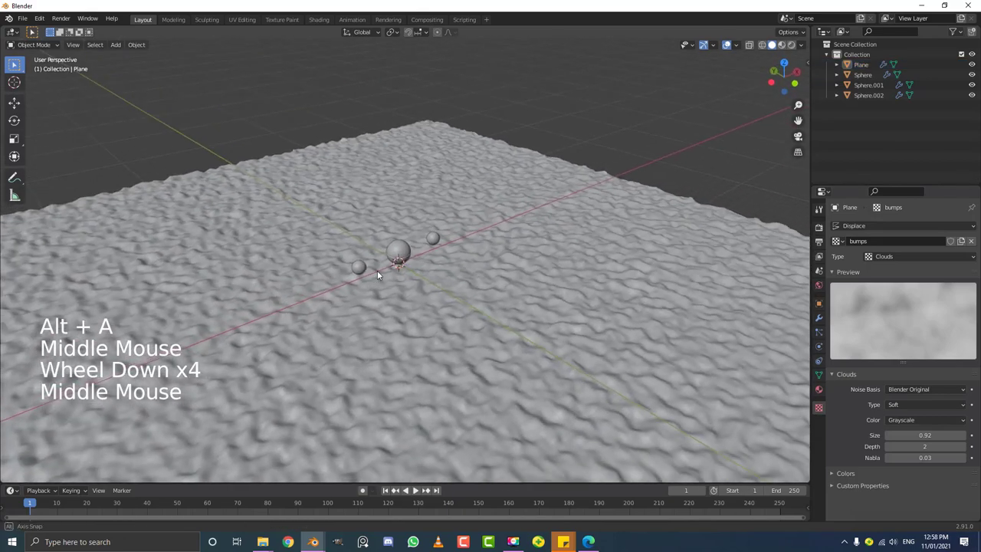
pyautogui.middleClick(422, 318)
pyautogui.scroll(3)
pyautogui.press('KP_5')
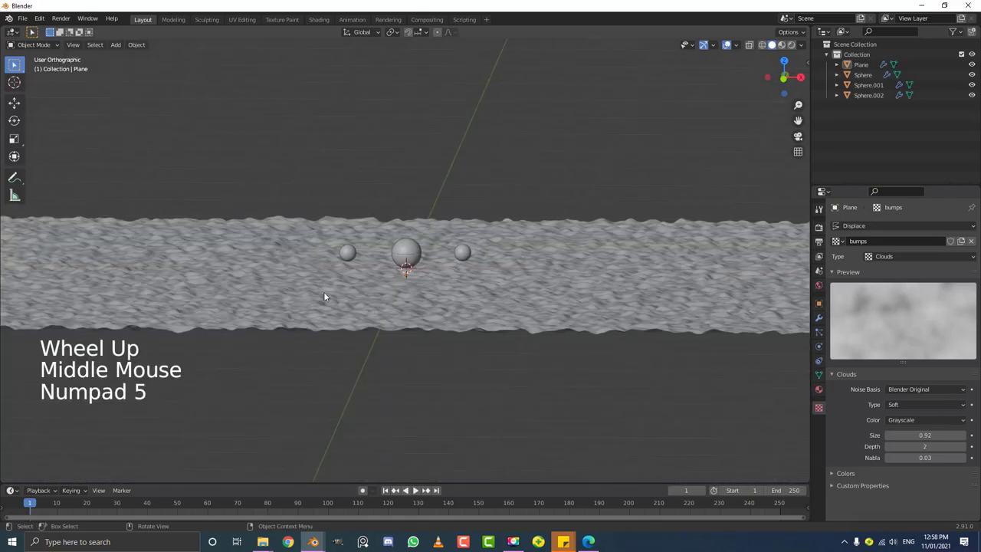
pyautogui.middleClick(315, 294)
pyautogui.scroll(3)
pyautogui.press('KP_5')
# Step: Look through the camera, frame the spheres with a 125 mm focal length, dolly in, and set Resolution Y to 920
pyautogui.press('shift+a')
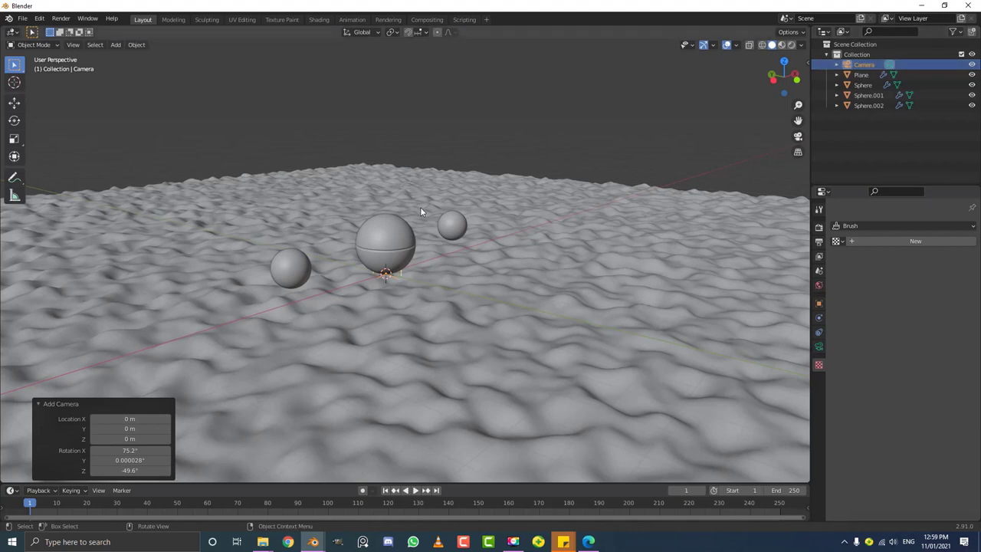
pyautogui.press('KP_0')
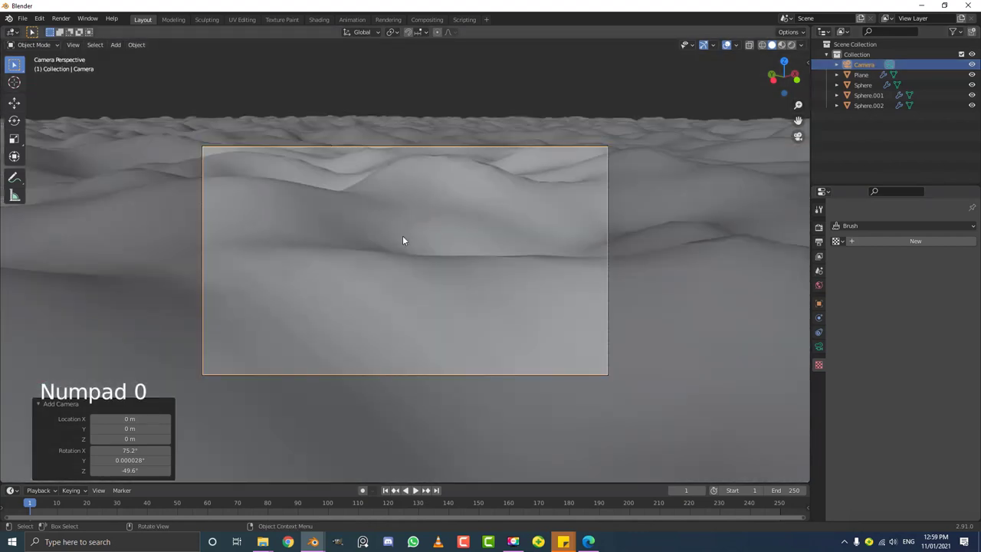
pyautogui.press('g')
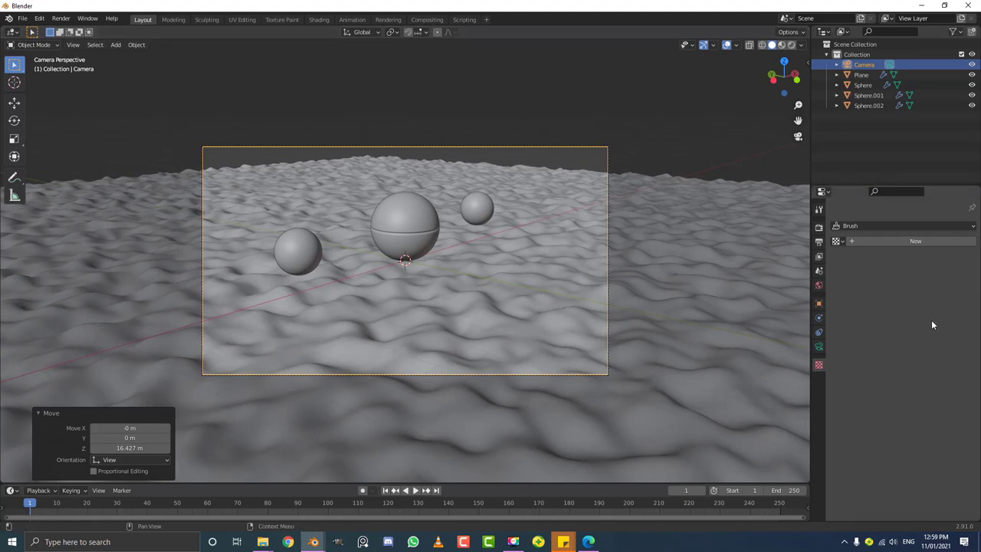
pyautogui.click(825, 348)
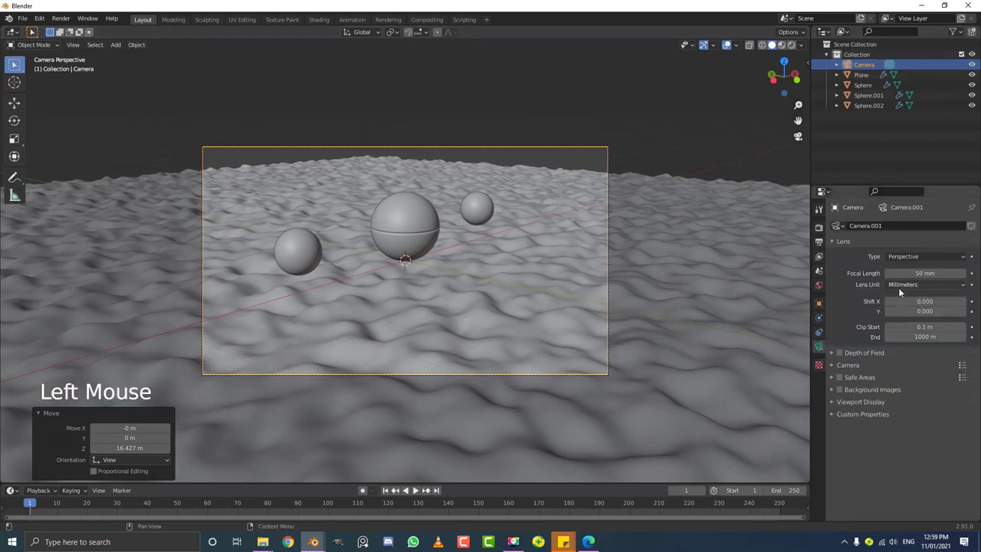
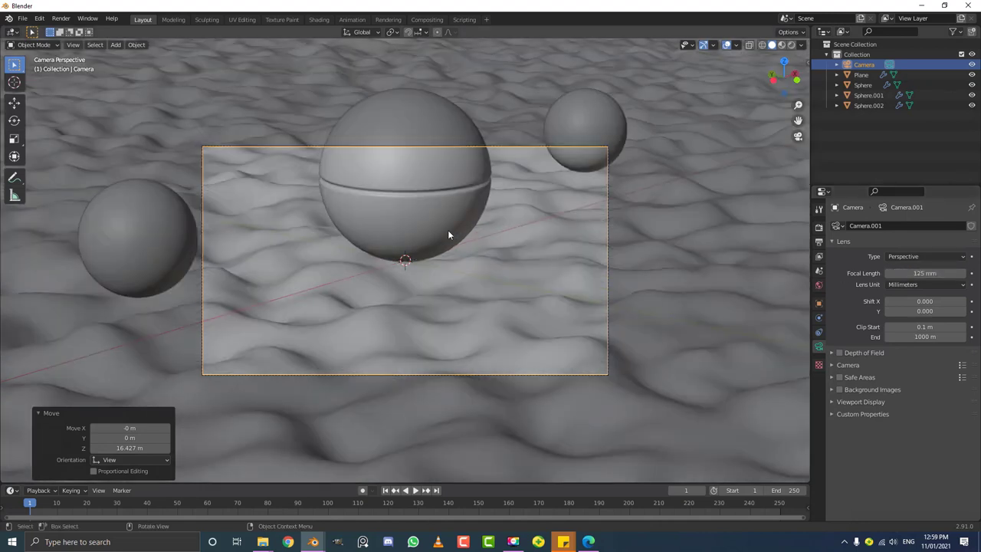
pyautogui.press('g')
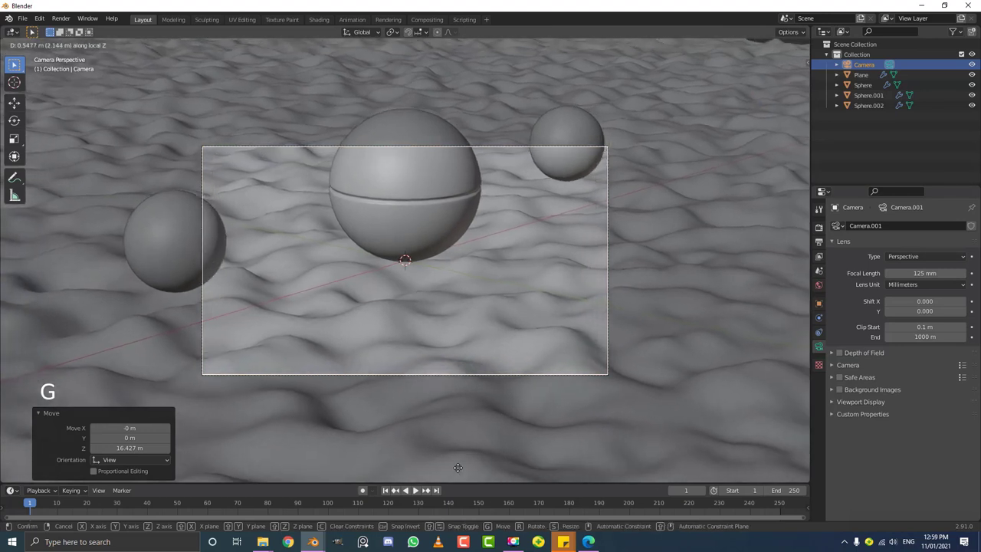
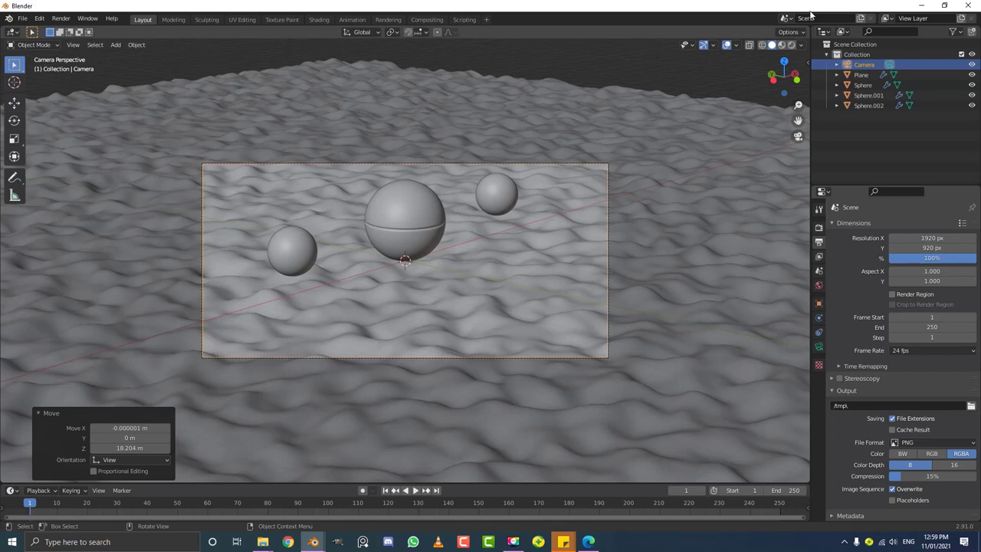
# Step: Trackball-rotate the camera so the spheres sit lower over the wavy ground in its frame
pyautogui.scroll(3)
pyautogui.press('r')
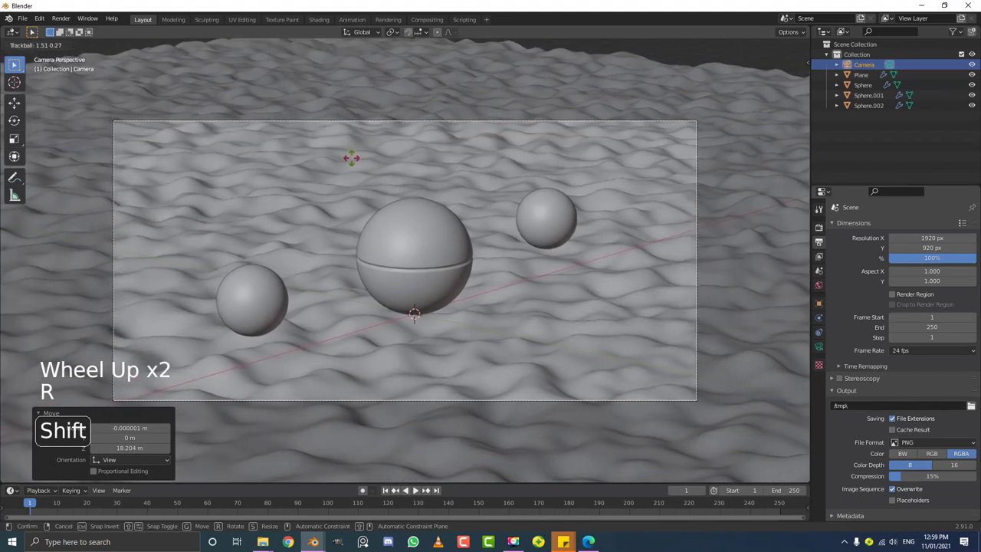
pyautogui.scroll(-3)
pyautogui.scroll(-3)
pyautogui.click(823, 322)
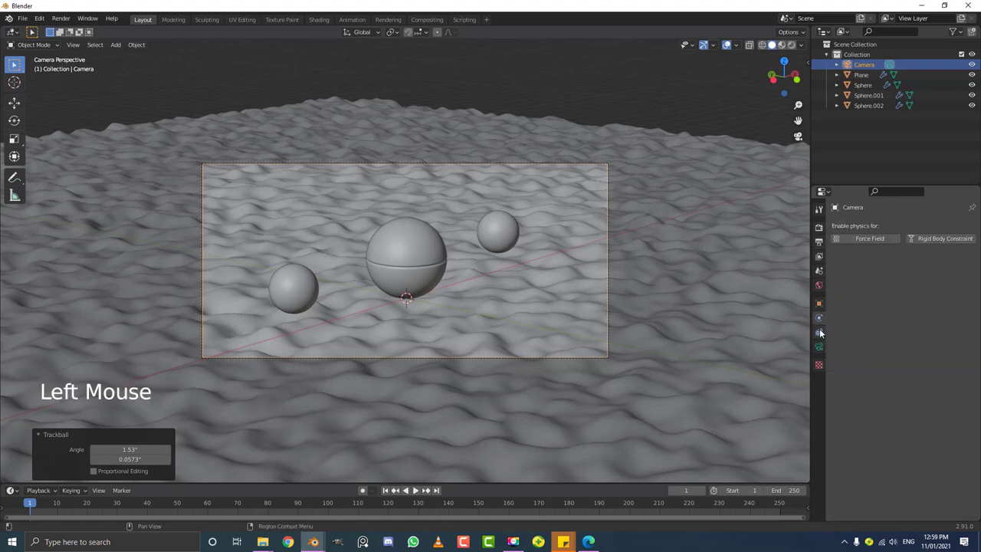
# Step: Give the camera a Track To constraint targeting the central Sphere, then view the whole ground
pyautogui.click(824, 334)
pyautogui.click(852, 231)
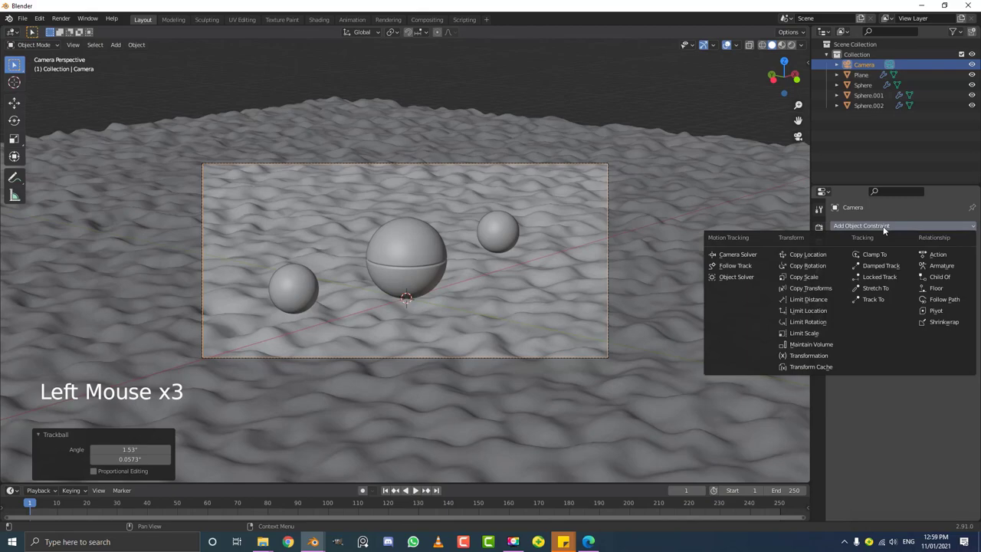
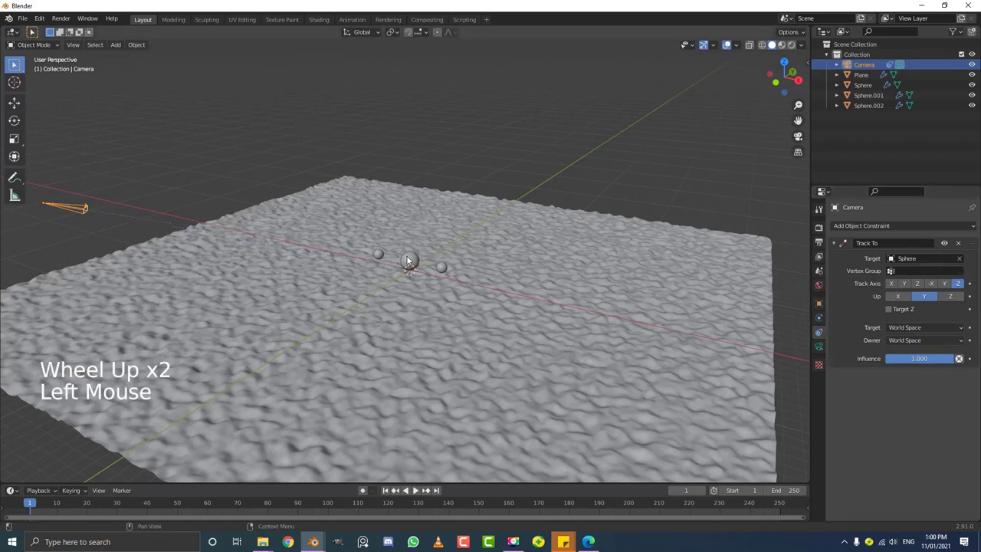
pyautogui.scroll(-3)
pyautogui.press('g')
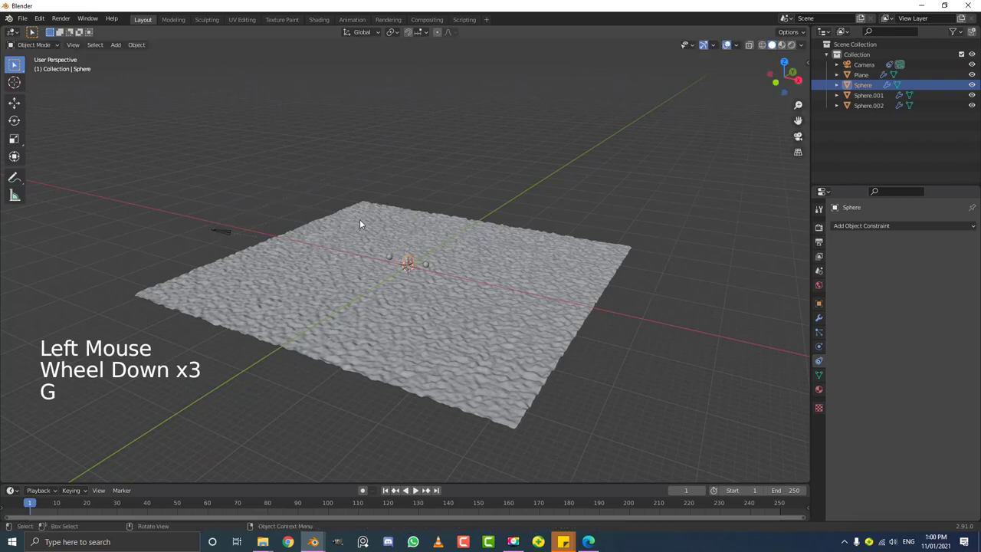
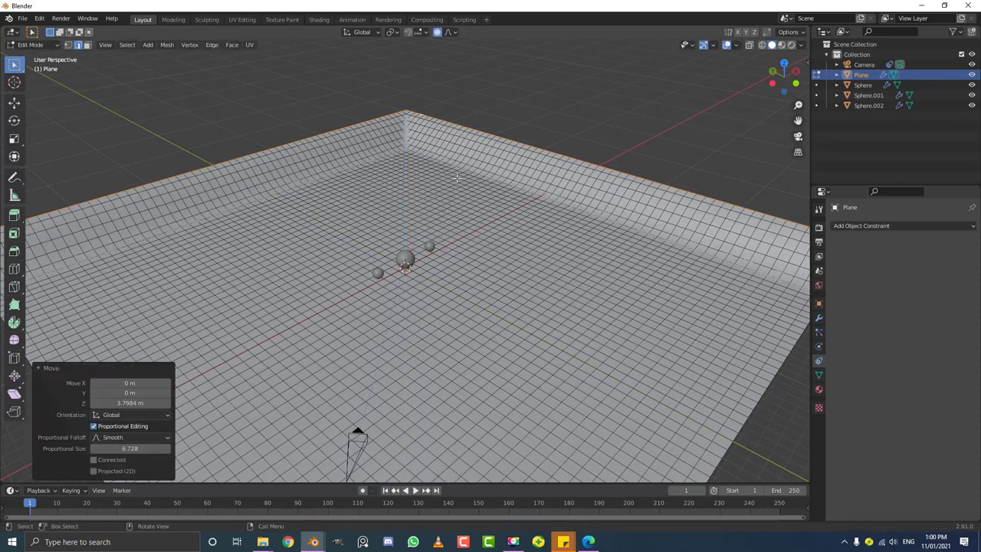
# Step: Finish the extruded boundary walls in Object Mode and review the walled terrain through the camera during playback
pyautogui.press('Tab')
pyautogui.middleClick(459, 243)
pyautogui.scroll(-3)
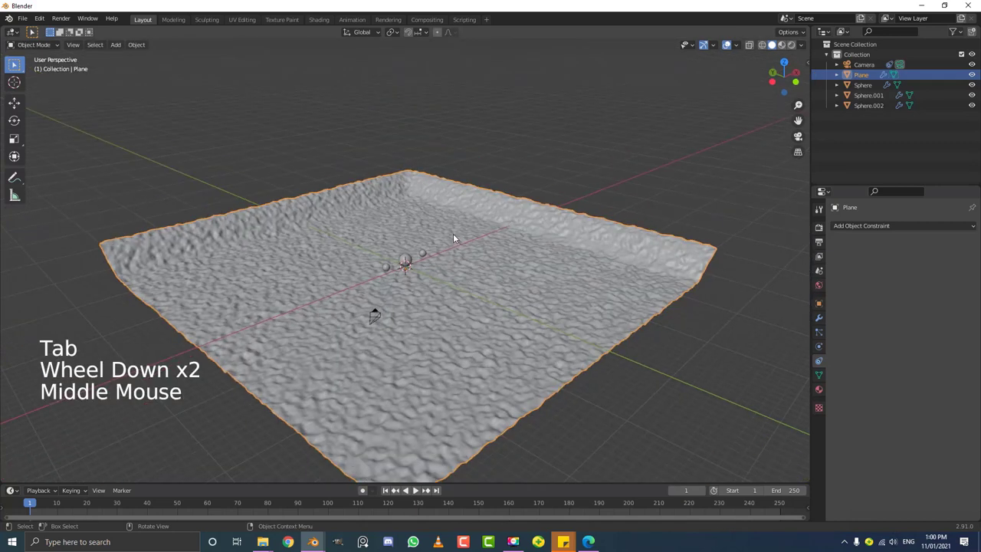
pyautogui.press('KP_0')
pyautogui.scroll(3)
pyautogui.press('alt+a')
pyautogui.scroll(3)
# Step: At frame 25, reposition the tracking camera for a closer framing of the spheres
pyautogui.click(39, 507)
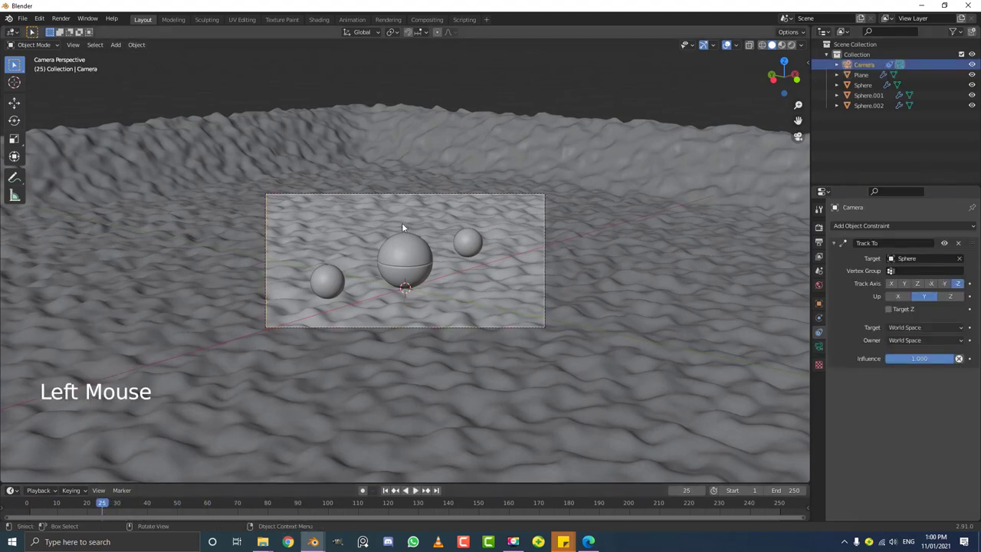
pyautogui.press('g')
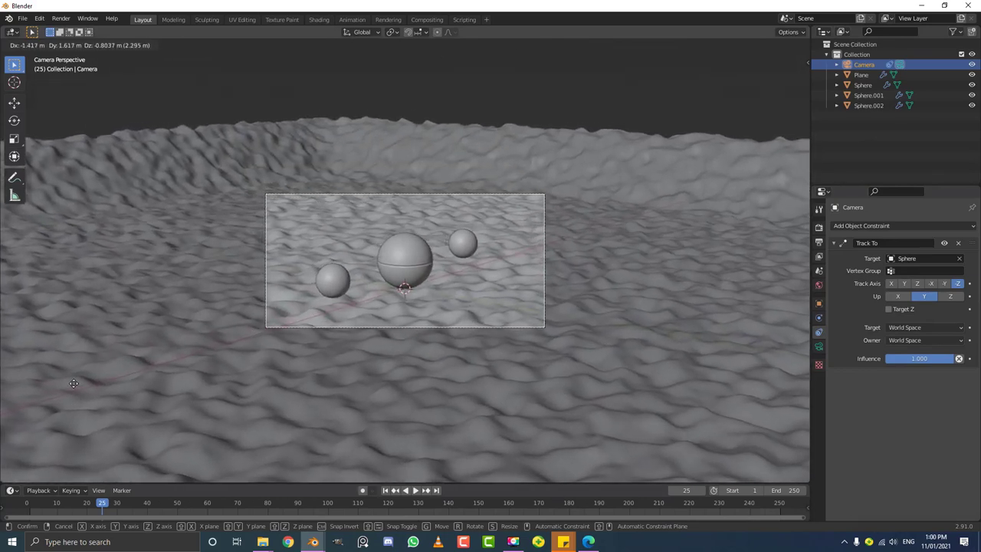
pyautogui.scroll(3)
pyautogui.press('alt+a')
pyautogui.scroll(-3)
pyautogui.scroll(3)
pyautogui.press('shift+a')
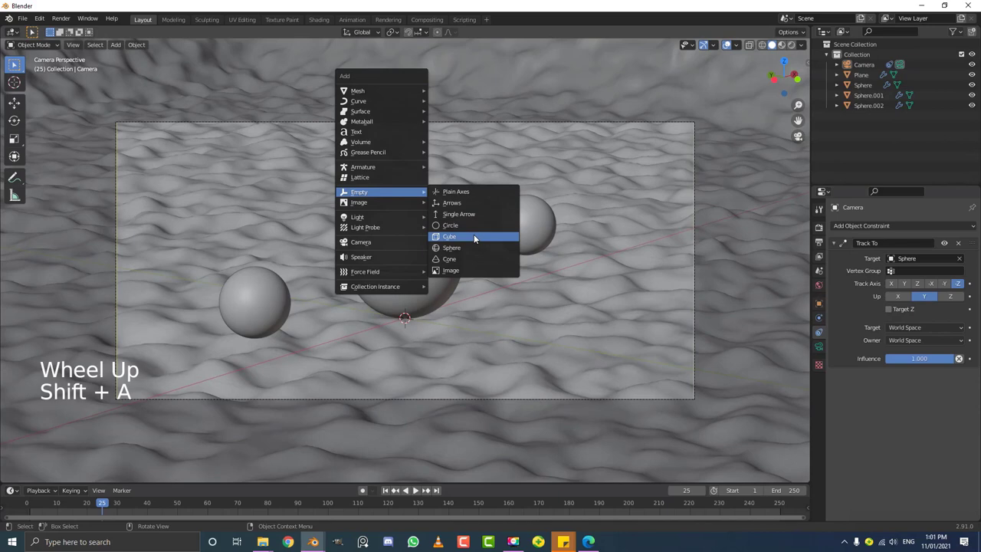
# Step: Add a cube-shaped Empty and scale it in front view to enclose the main sphere
pyautogui.scroll(-3)
pyautogui.middleClick(475, 273)
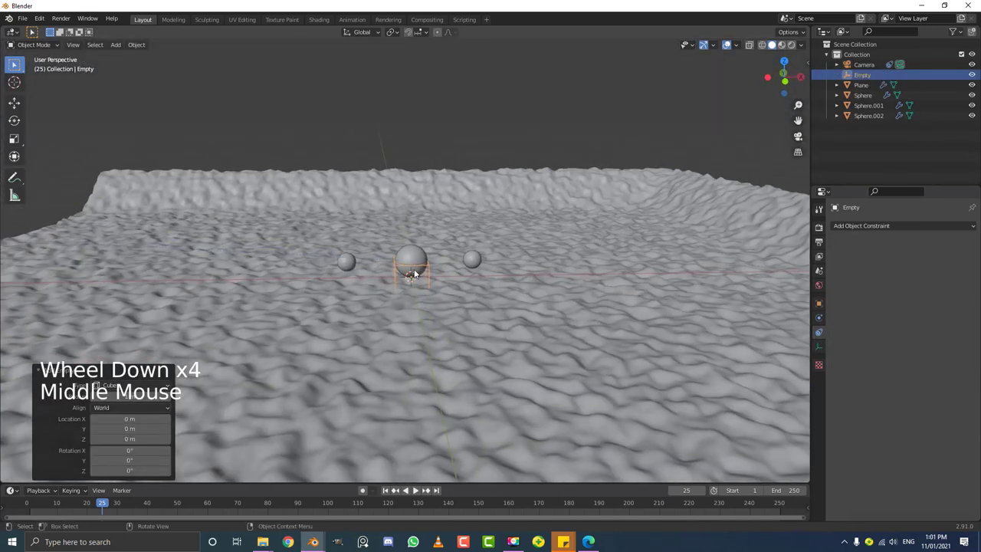
pyautogui.press('KP_1')
pyautogui.scroll(3)
pyautogui.press('g')
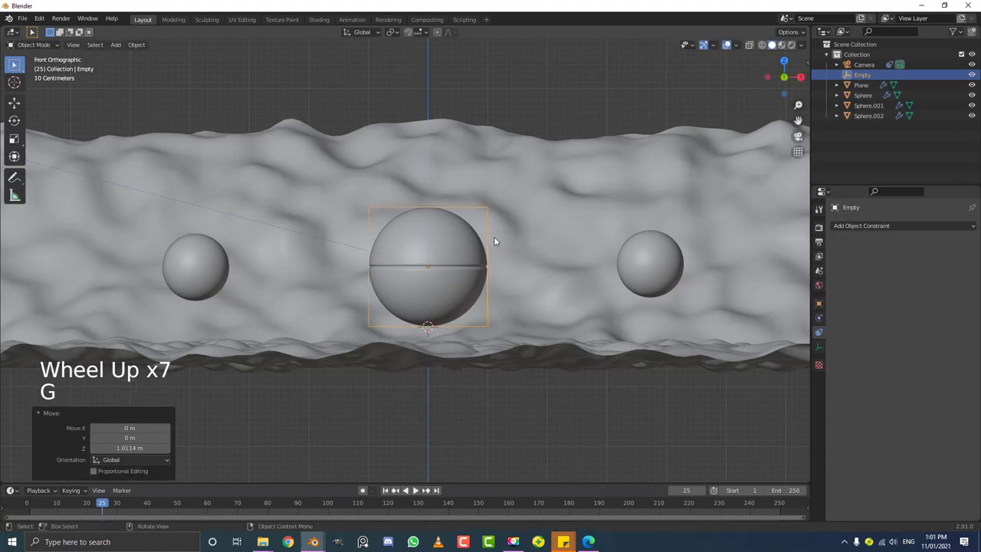
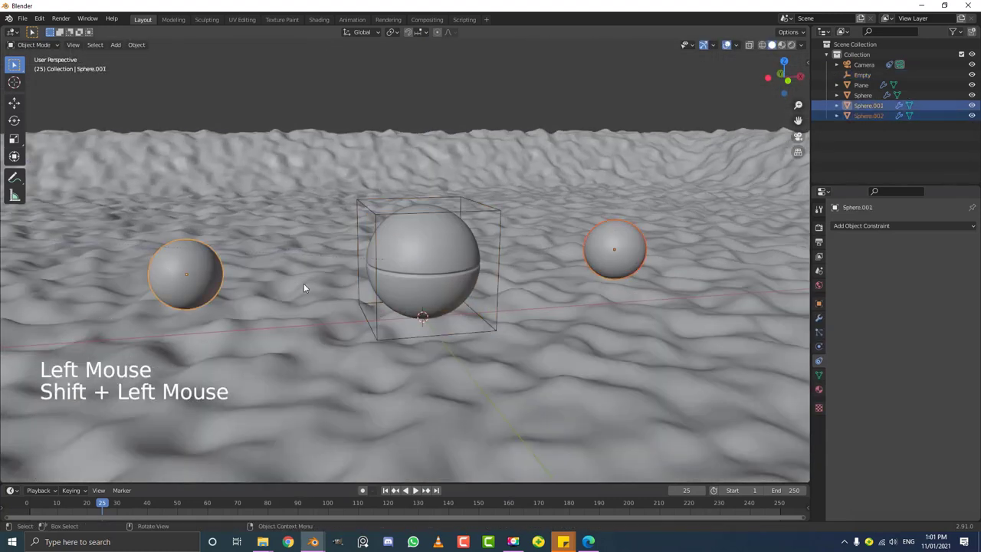
pyautogui.press('g')
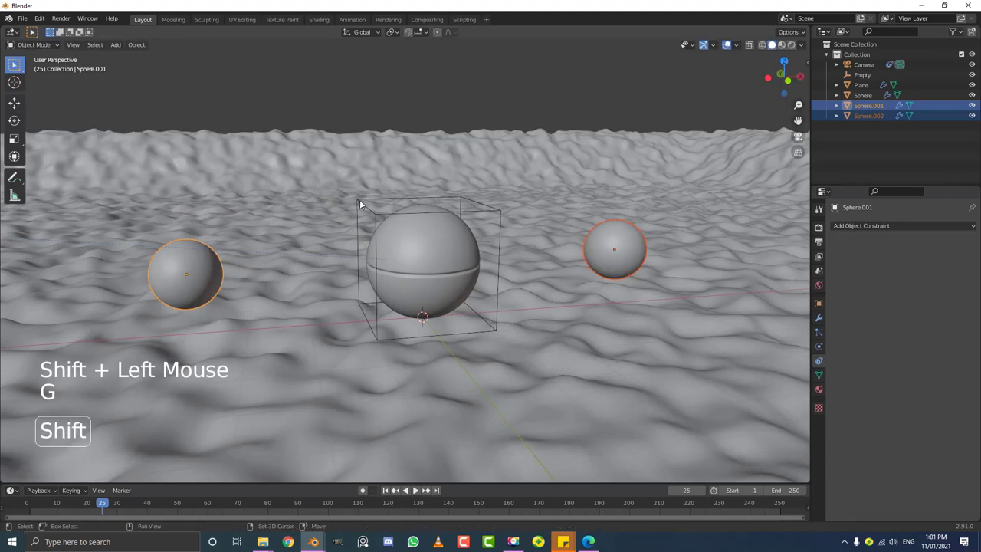
# Step: Parent Sphere.001 and Sphere.002 to the Empty with Object (Keep Transform)
pyautogui.click(362, 207)
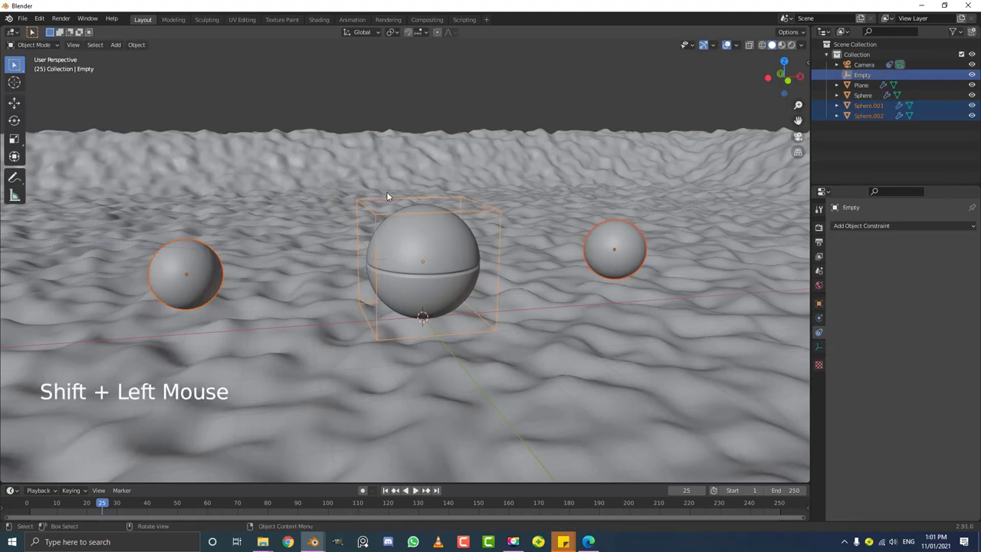
pyautogui.press('ctrl+p')
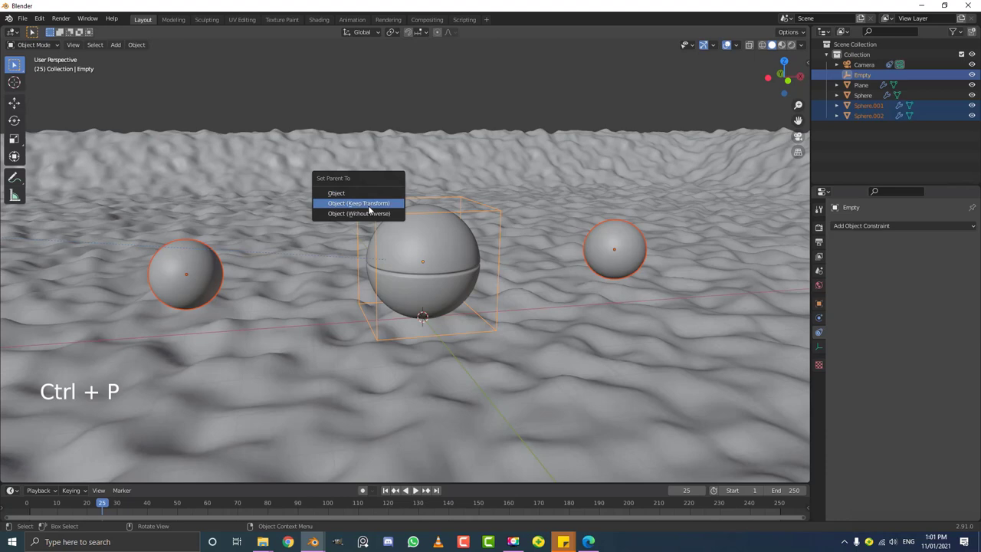
pyautogui.click(369, 205)
pyautogui.click(360, 203)
pyautogui.press('g')
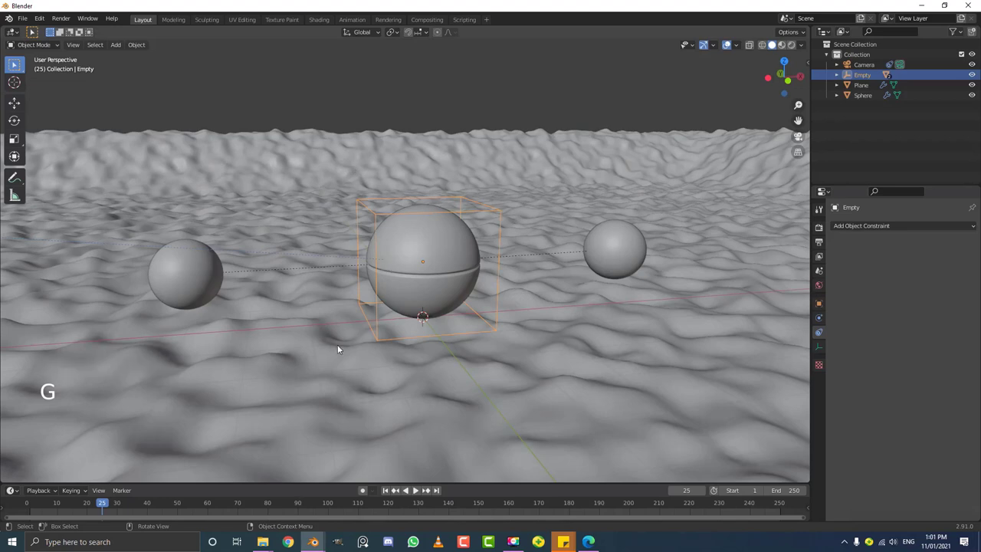
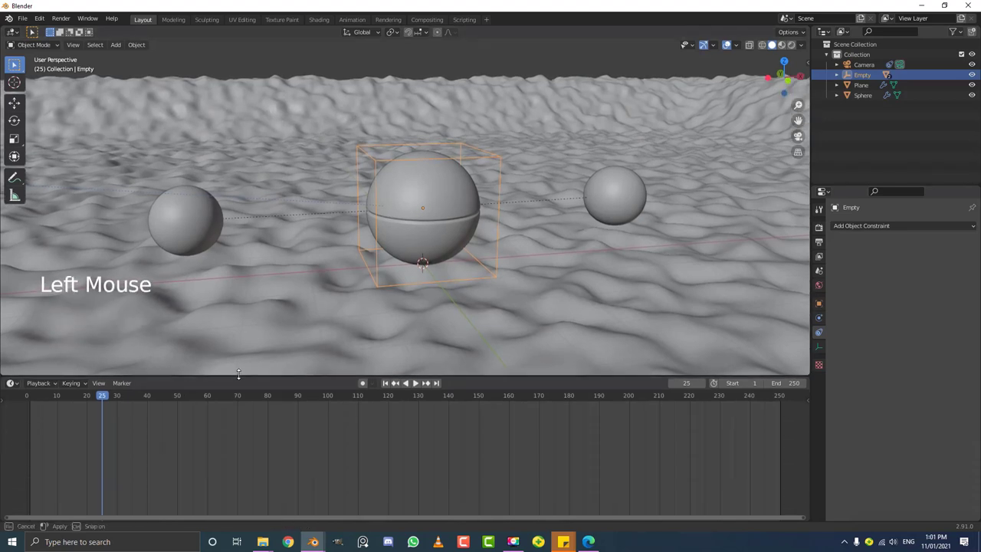
# Step: Enlarge the timeline area and jump back to frame 1
pyautogui.click(115, 401)
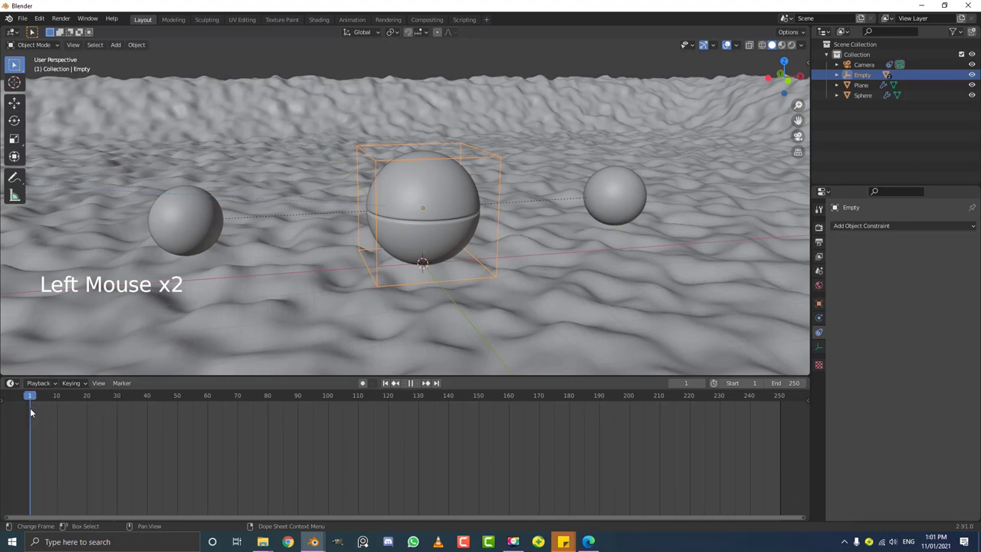
pyautogui.scroll(-3)
# Step: Insert a Rotation keyframe on the Empty at frame 1
pyautogui.middleClick(348, 165)
pyautogui.scroll(3)
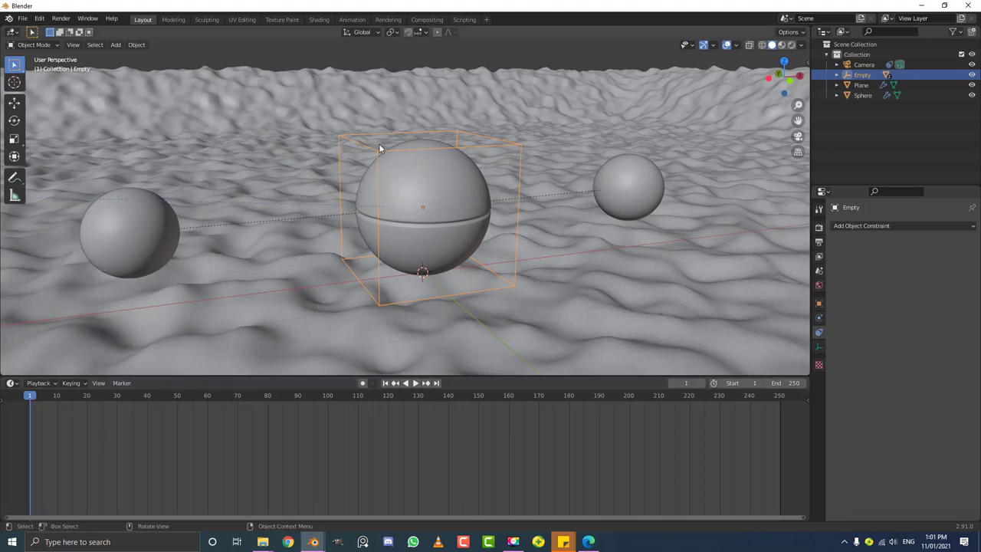
pyautogui.press('i')
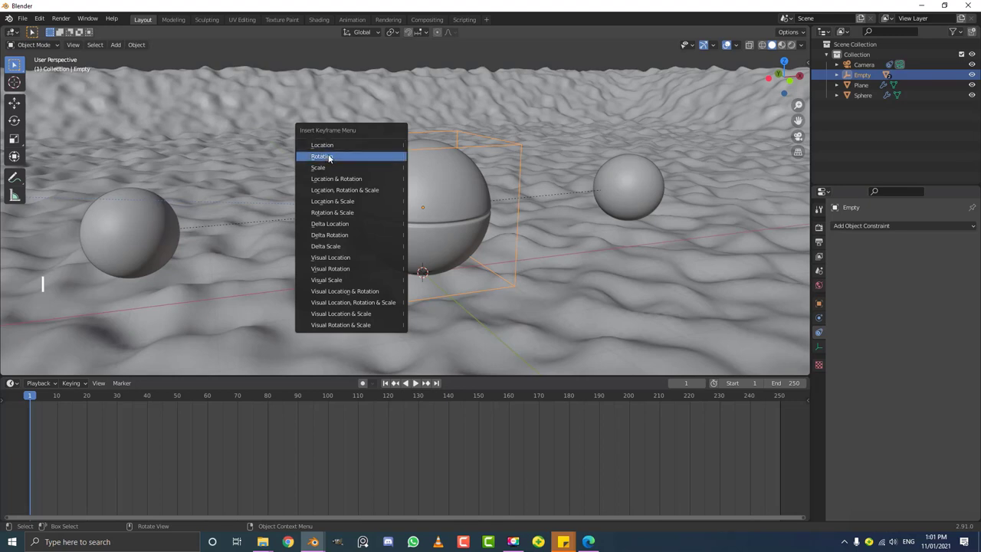
pyautogui.click(57, 399)
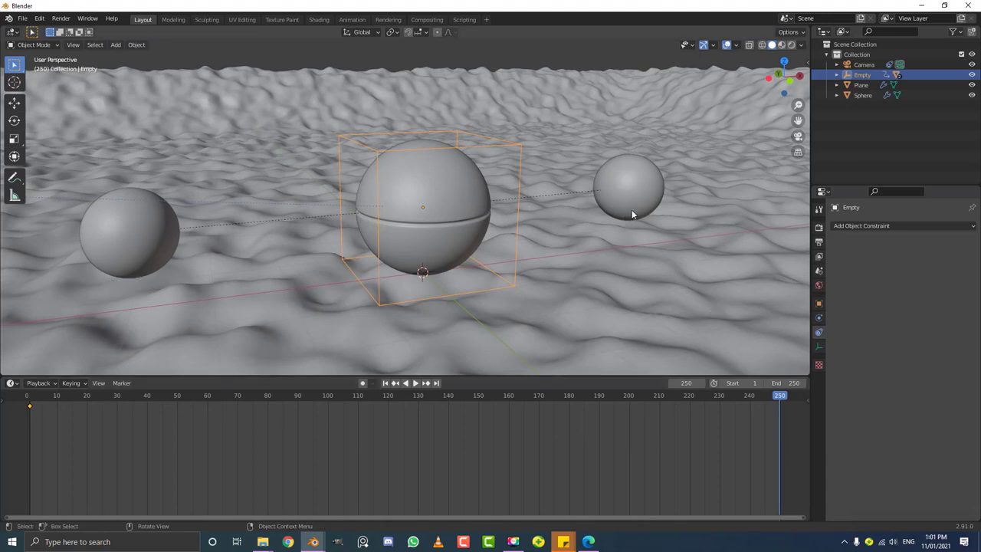
# Step: At frame 250 set the Empty's Rotation Z to 360° in the side panel and key it
pyautogui.press('n')
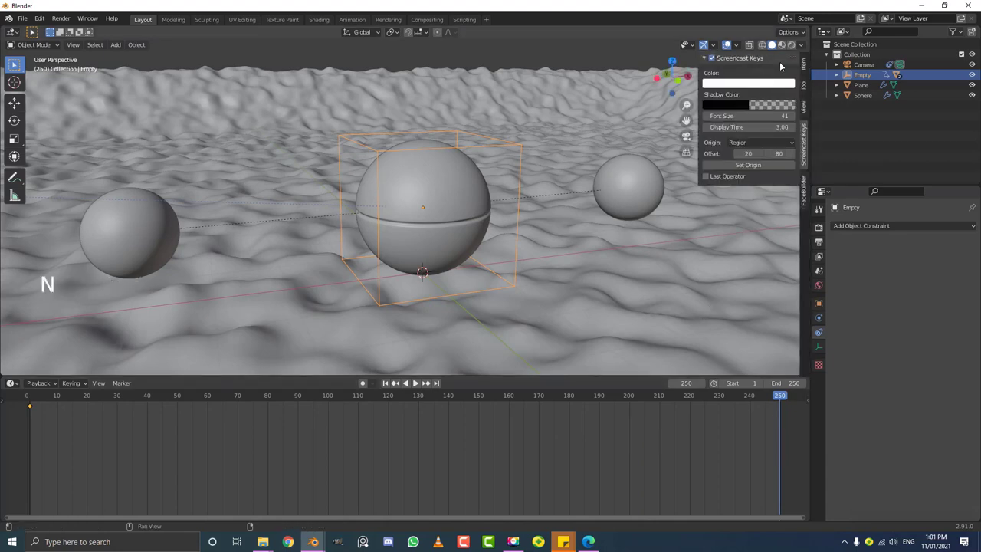
pyautogui.click(808, 66)
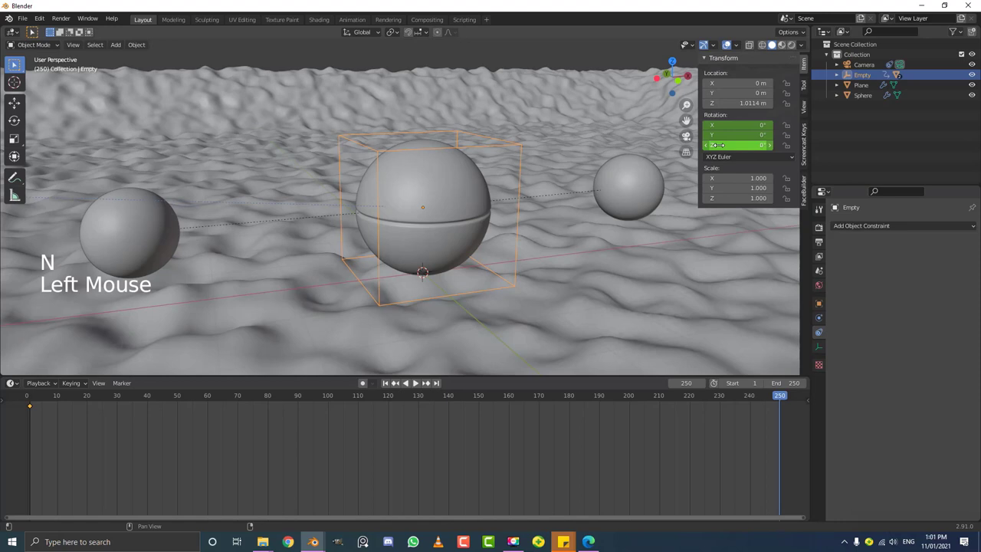
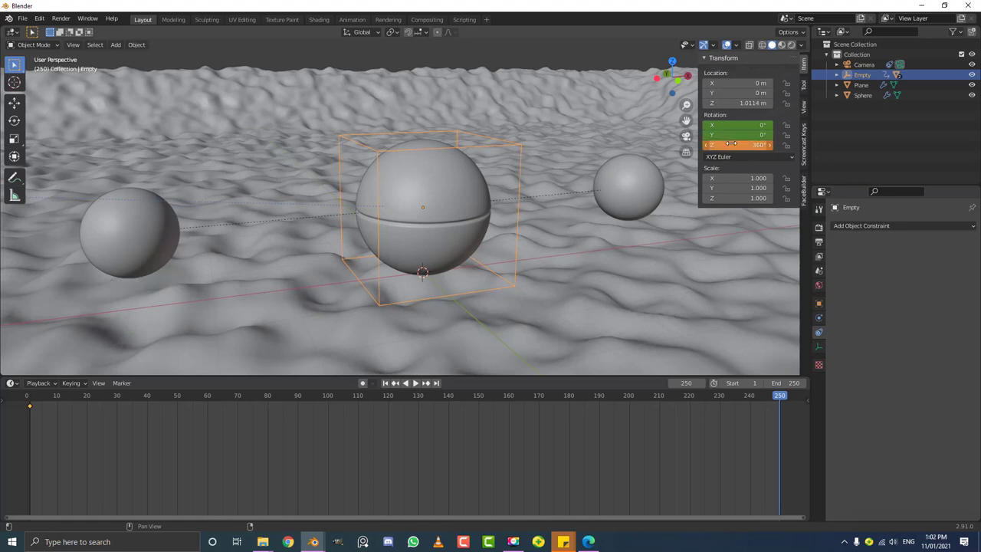
pyautogui.press('i')
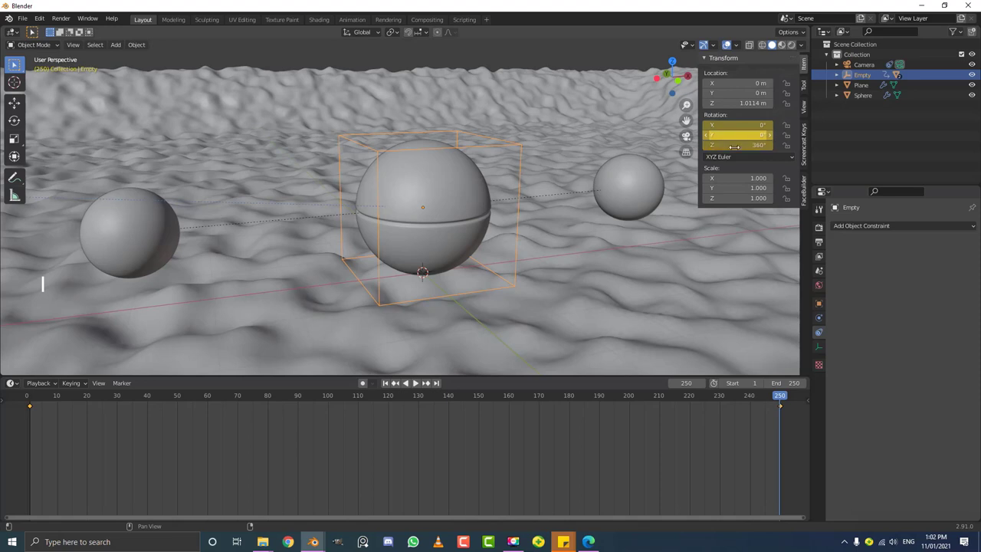
pyautogui.scroll(-3)
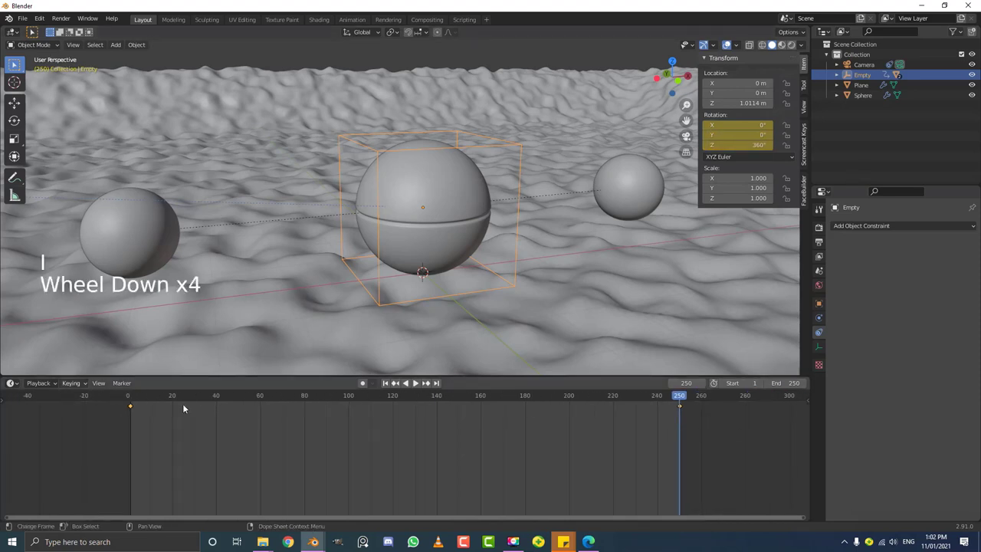
# Step: Set the Empty's rotation keyframes to Linear interpolation for a constant spin
pyautogui.click(648, 402)
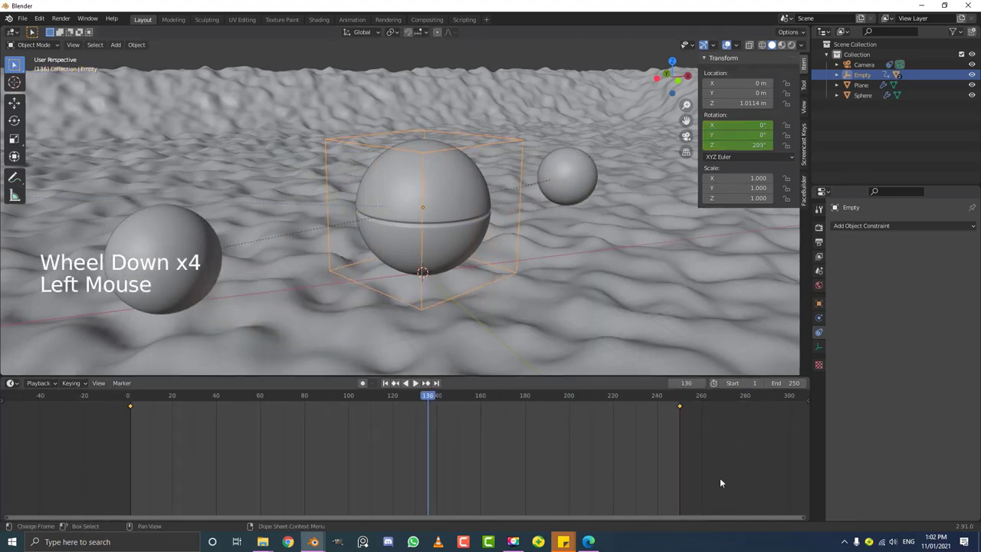
pyautogui.click(729, 475)
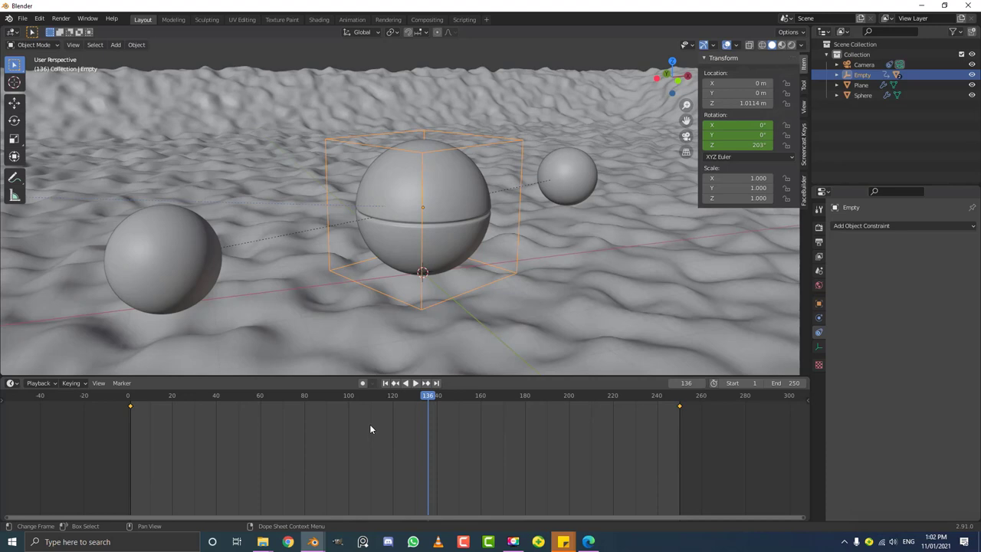
pyautogui.press('t')
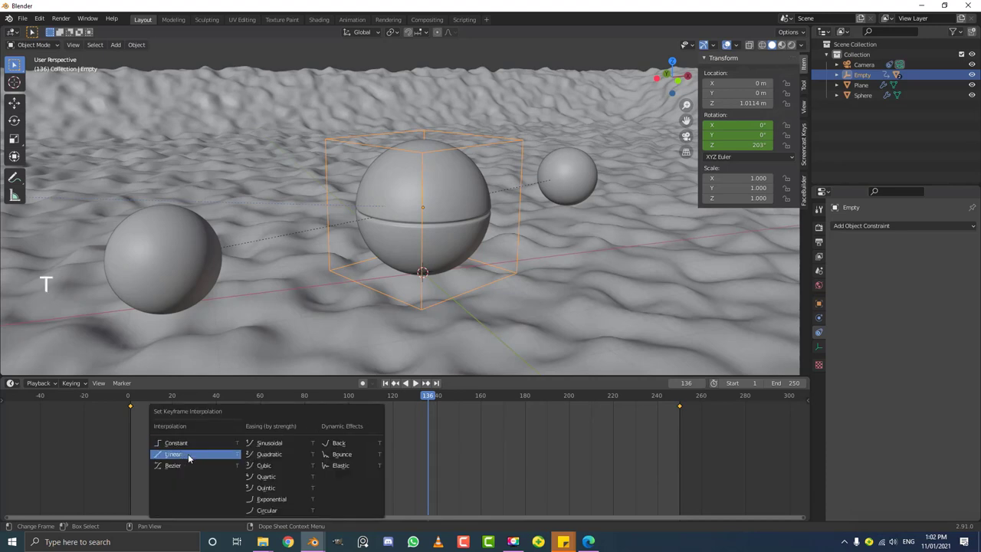
pyautogui.click(429, 396)
# Step: Play the animation from the start through the camera to watch the spheres orbit
pyautogui.press('KP_0')
pyautogui.press('alt+a')
pyautogui.scroll(3)
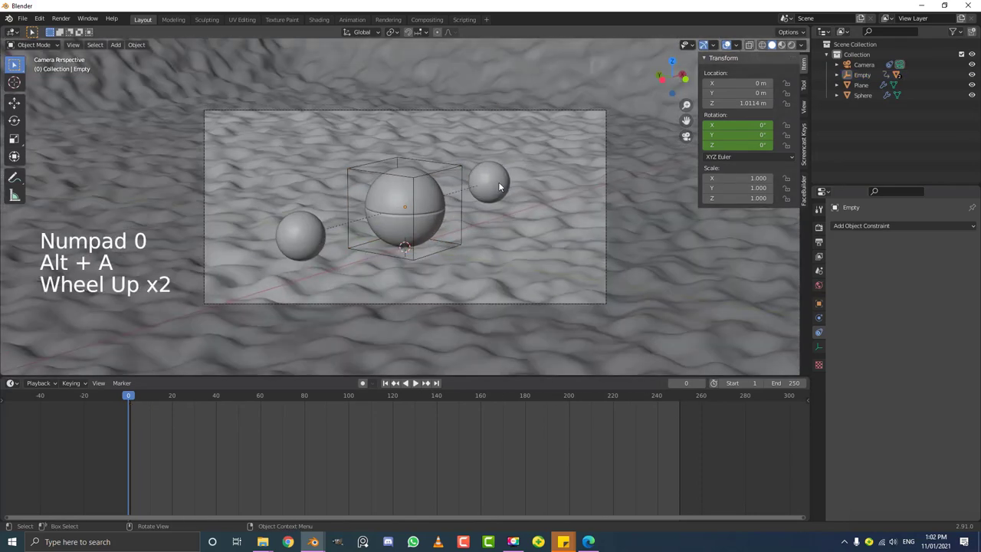
pyautogui.press('space')
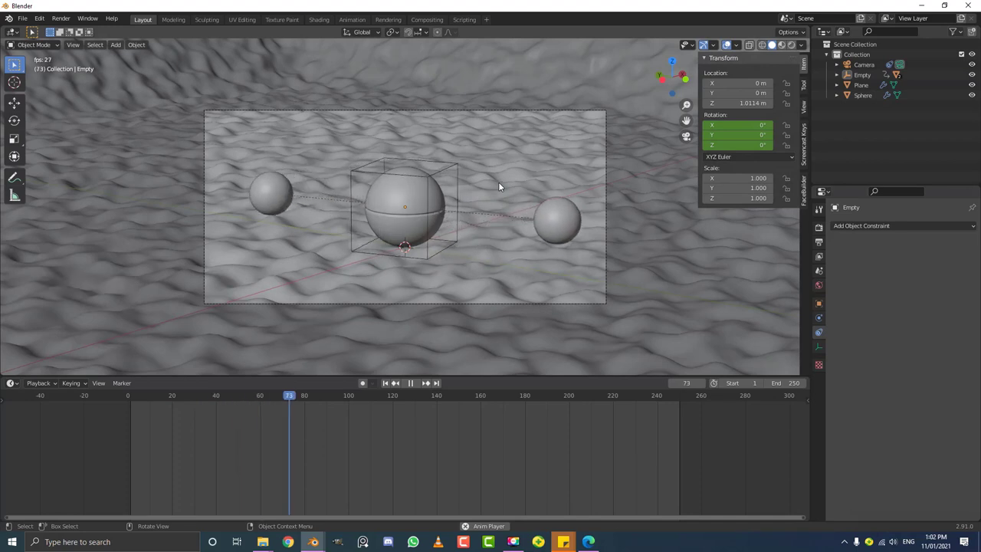
pyautogui.scroll(3)
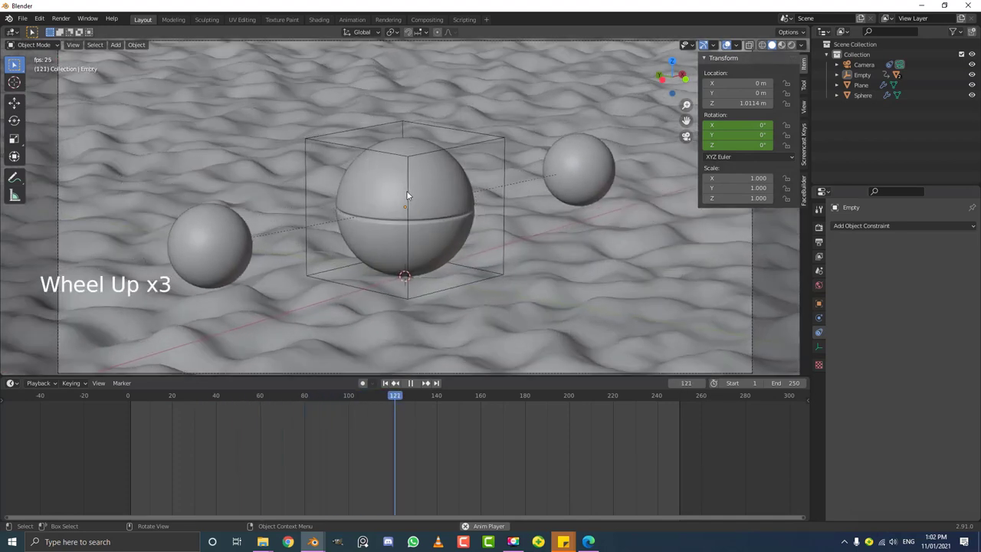
pyautogui.press('space')
# Step: Select the large central Sphere and tilt it to a new angle at frame 1
pyautogui.click(405, 184)
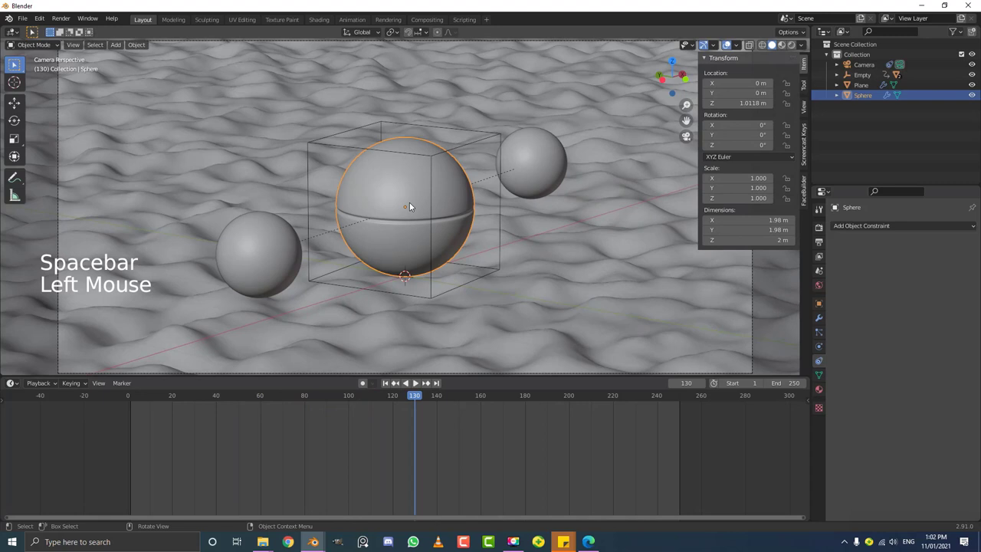
pyautogui.click(413, 396)
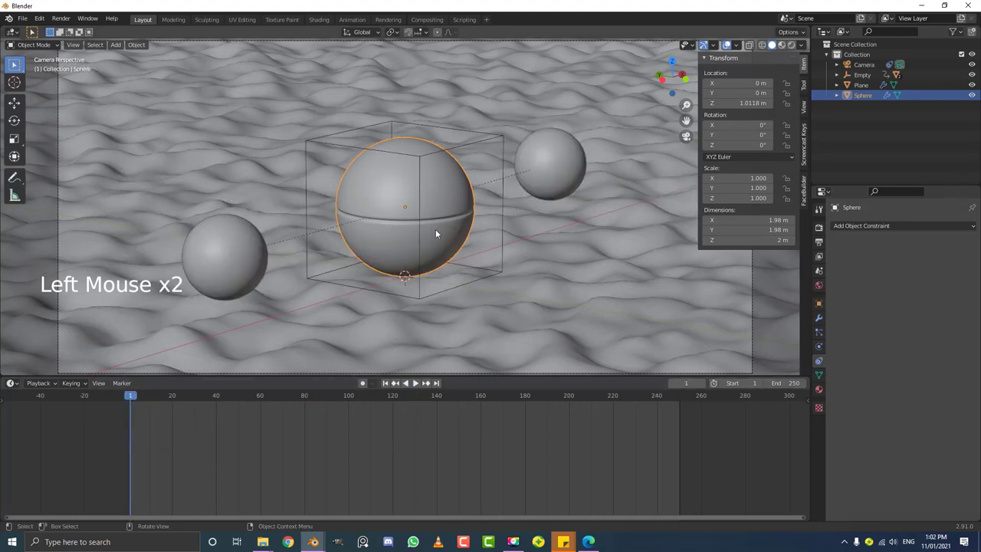
pyautogui.scroll(3)
pyautogui.press('r')
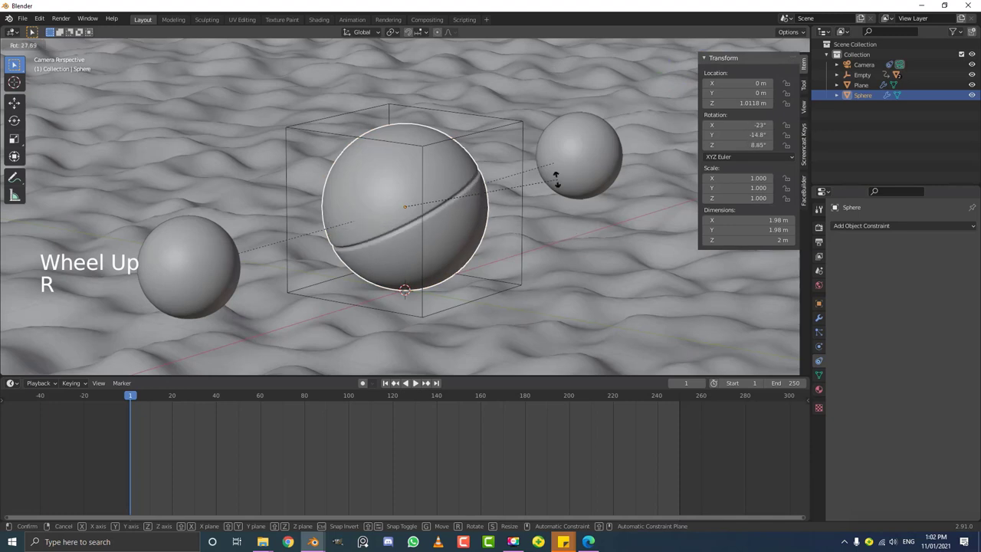
pyautogui.scroll(-3)
pyautogui.press('r')
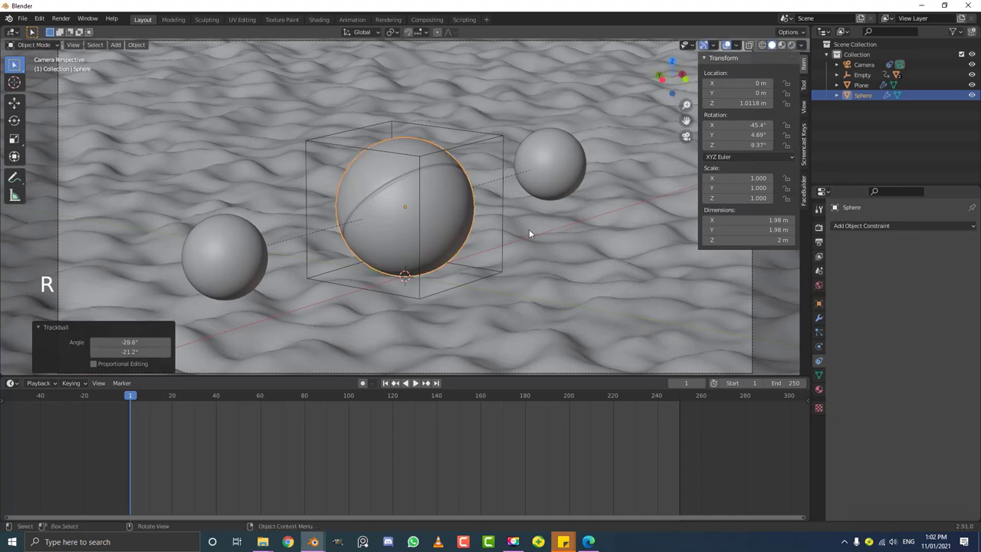
# Step: Key the Sphere's rotation at frame 1 and again at frame 250
pyautogui.press('r')
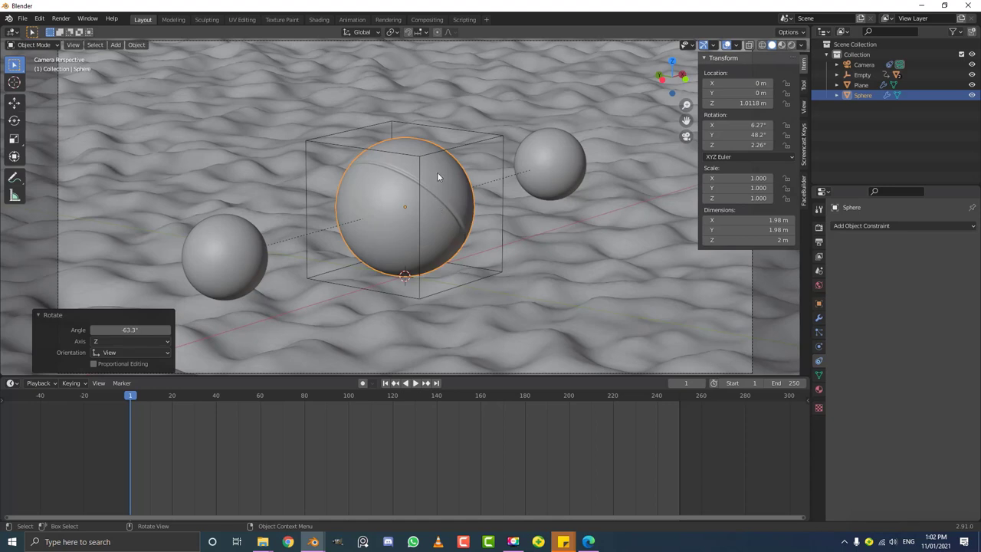
pyautogui.press('i')
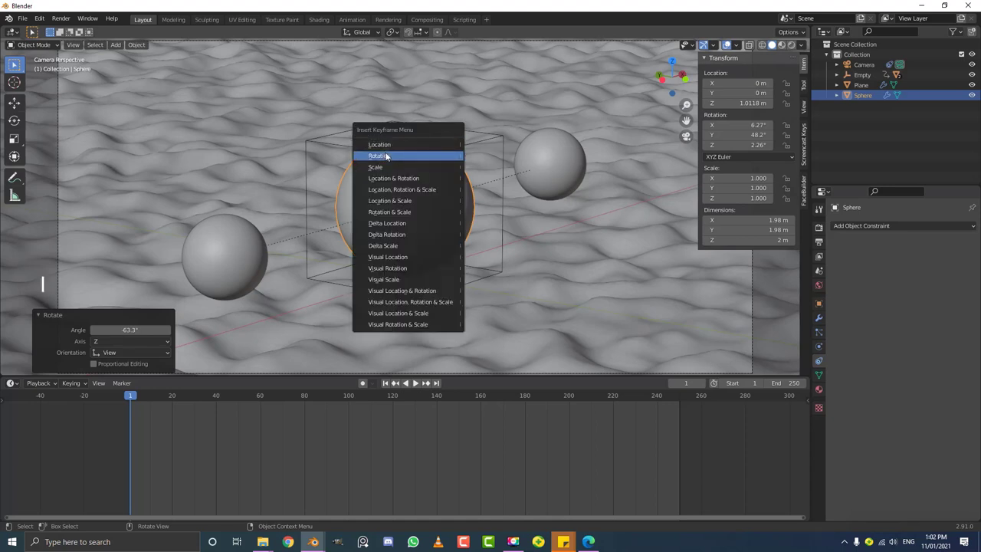
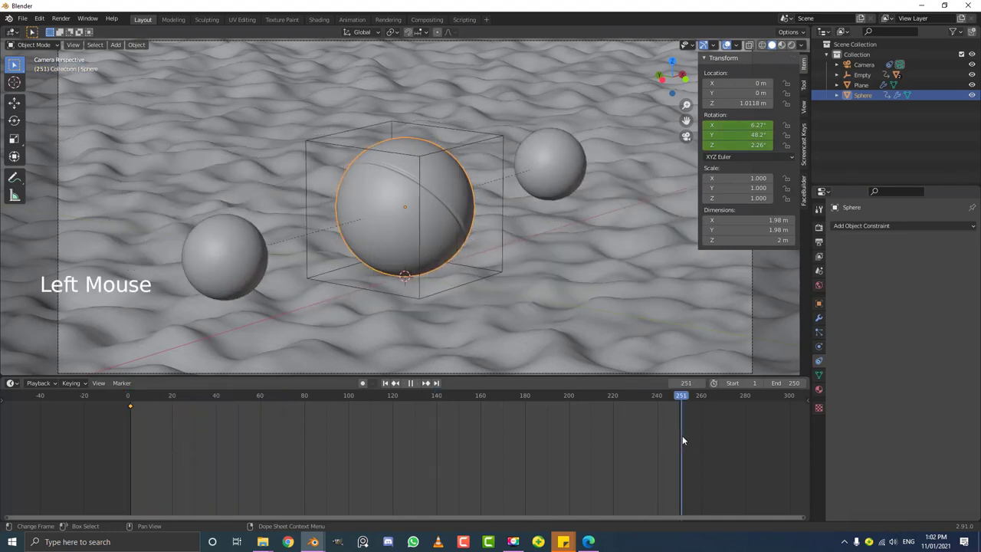
pyautogui.press('i')
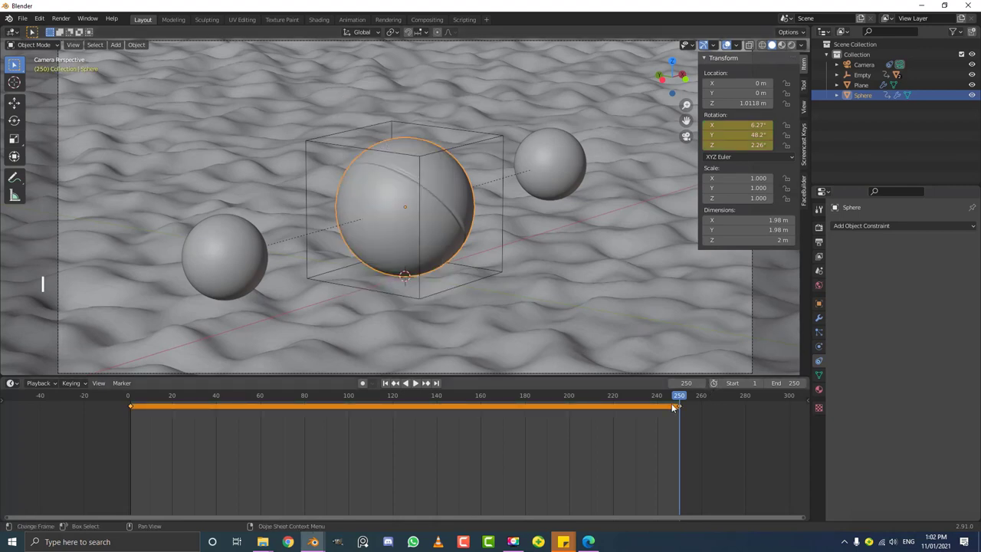
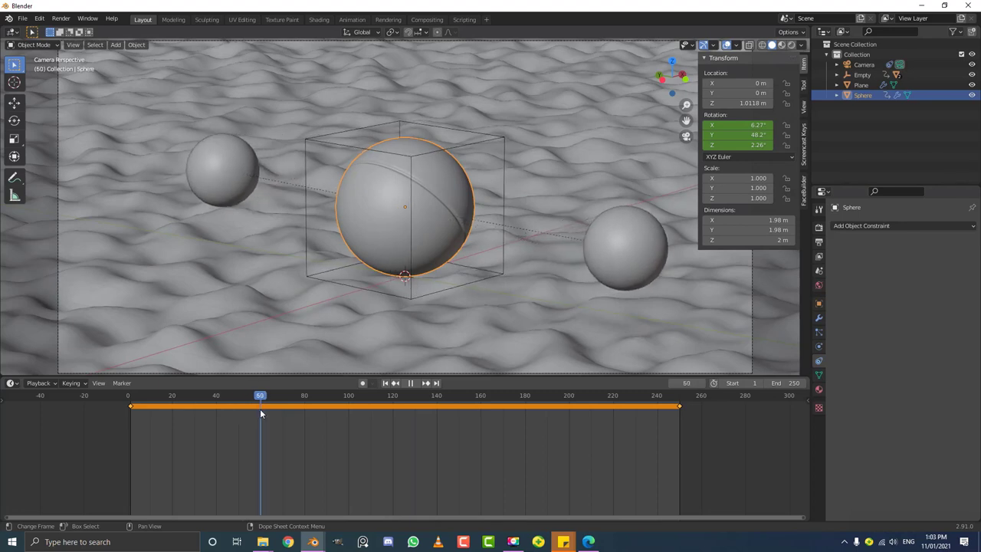
# Step: Tilt the Sphere and key its rotation at frames 60 and 120
pyautogui.scroll(3)
pyautogui.press('r')
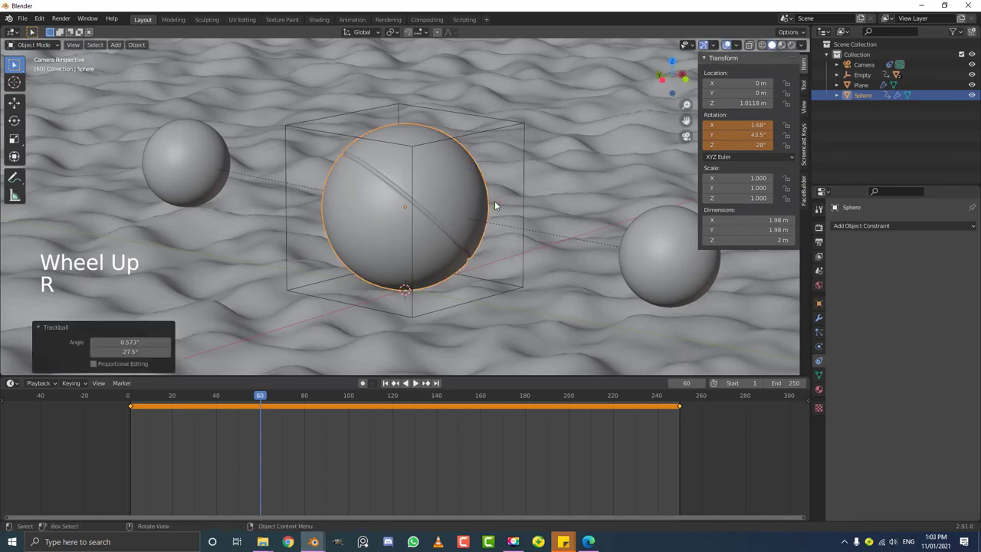
pyautogui.press('i')
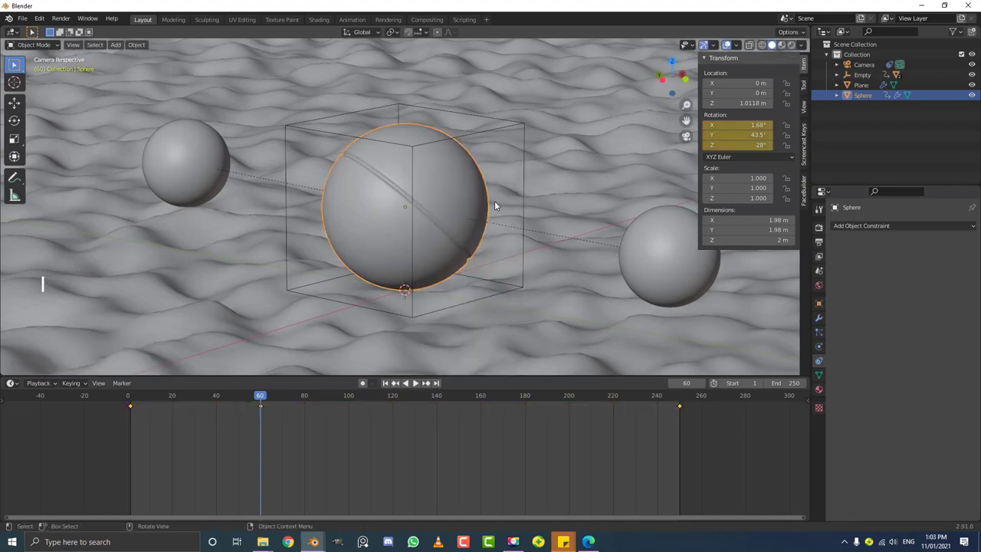
pyautogui.click(269, 404)
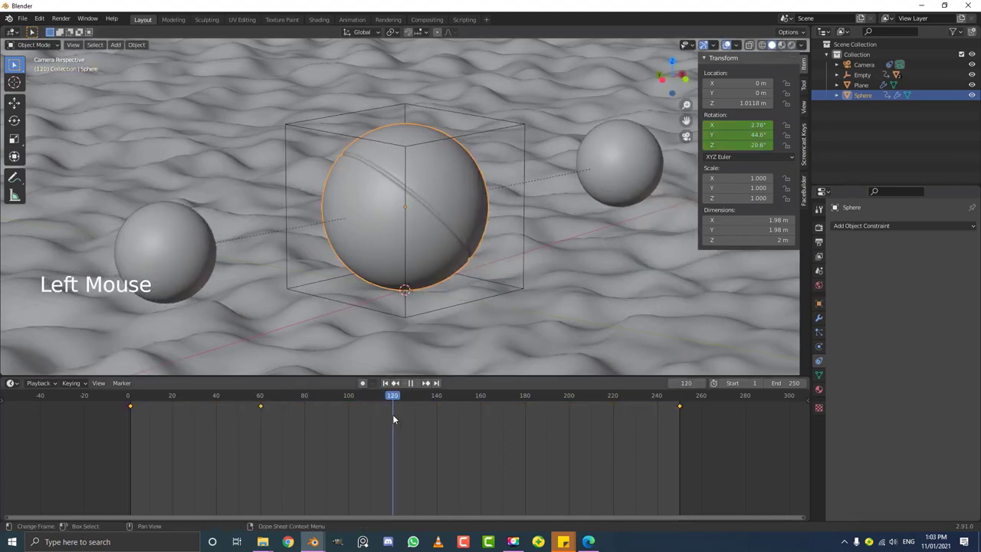
pyautogui.press('r')
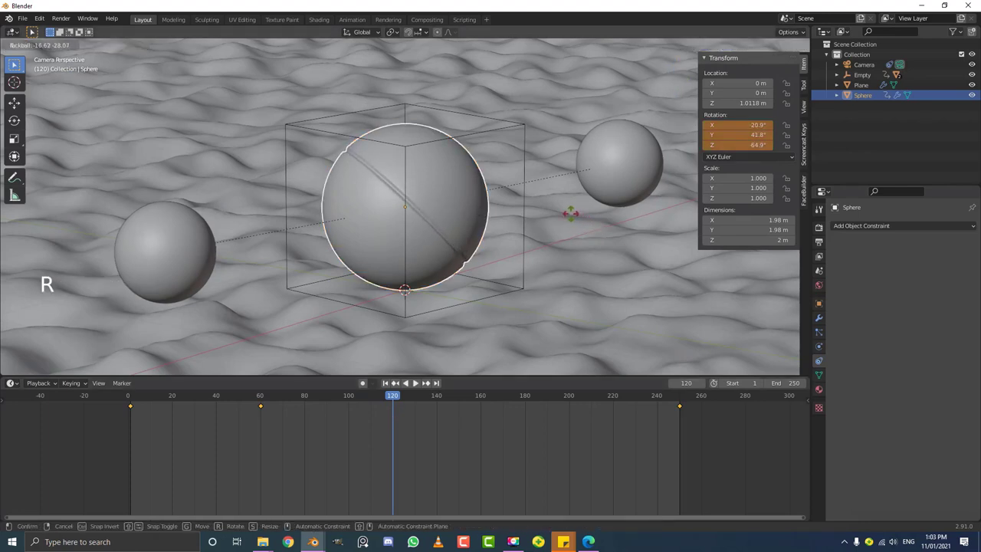
pyautogui.press('i')
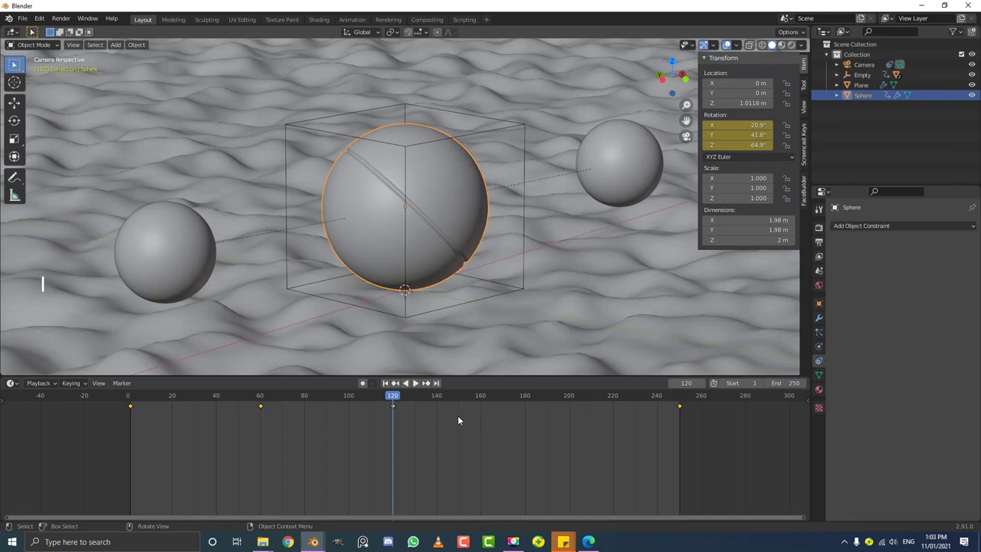
# Step: Tilt the Sphere to another angle near frame 181 and key that rotation
pyautogui.click(439, 399)
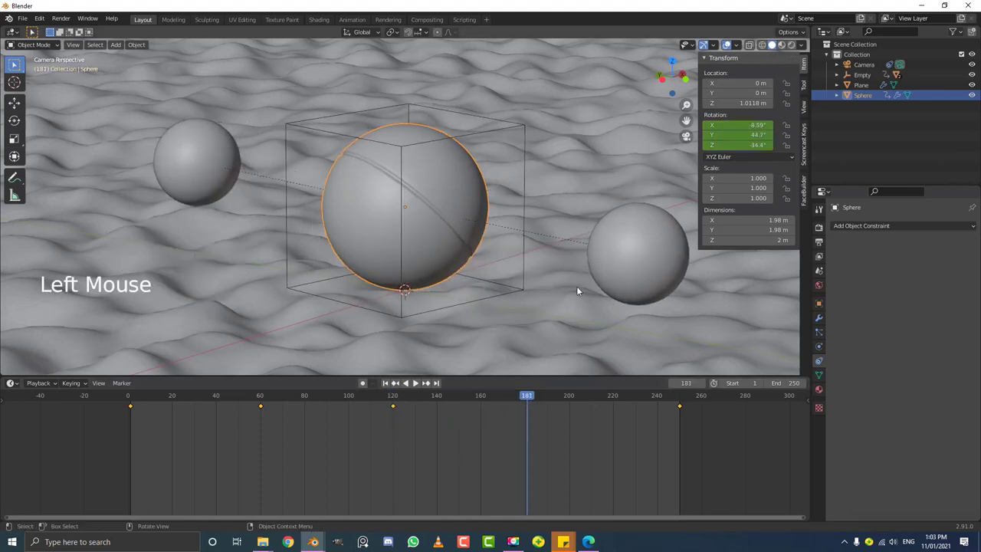
pyautogui.press('r')
pyautogui.press('i')
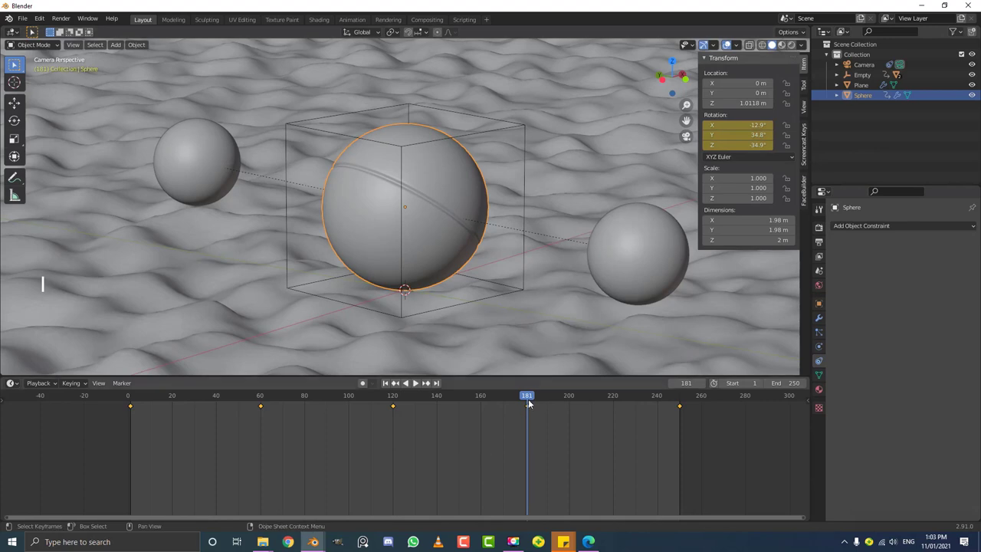
pyautogui.click(519, 404)
pyautogui.press('space')
# Step: Play the animation to preview the wobble, then reselect the Sphere and rewind to frame 1
pyautogui.press('alt+a')
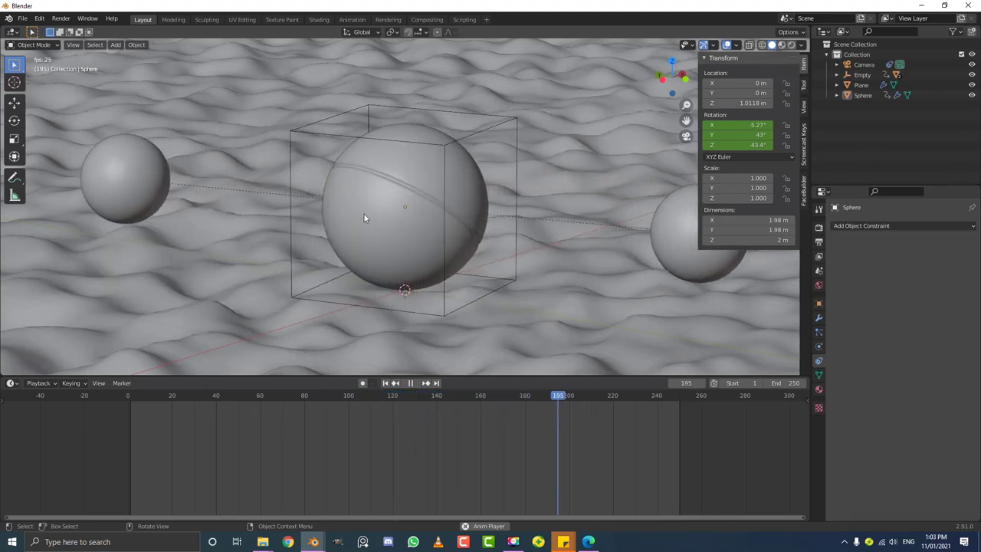
pyautogui.press('space')
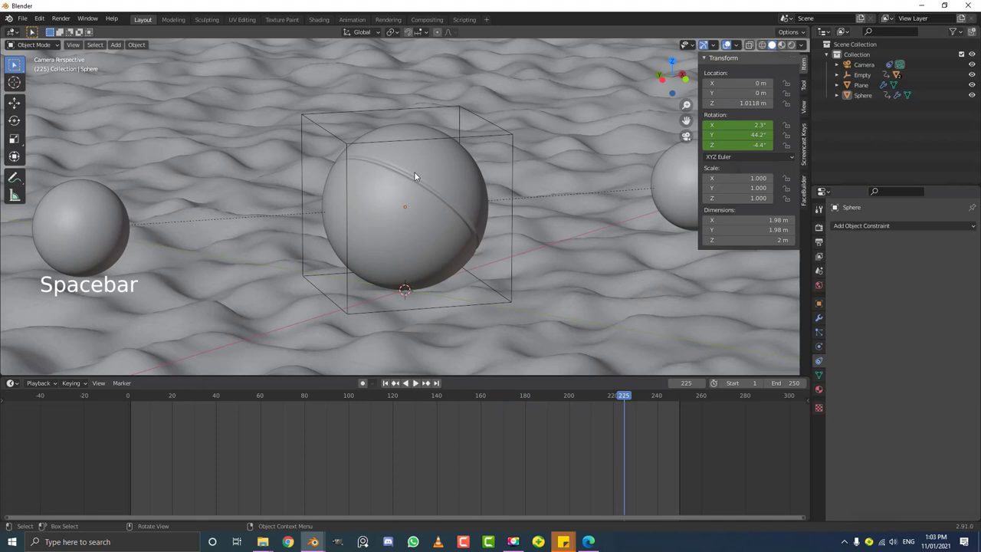
pyautogui.click(418, 178)
pyautogui.click(413, 383)
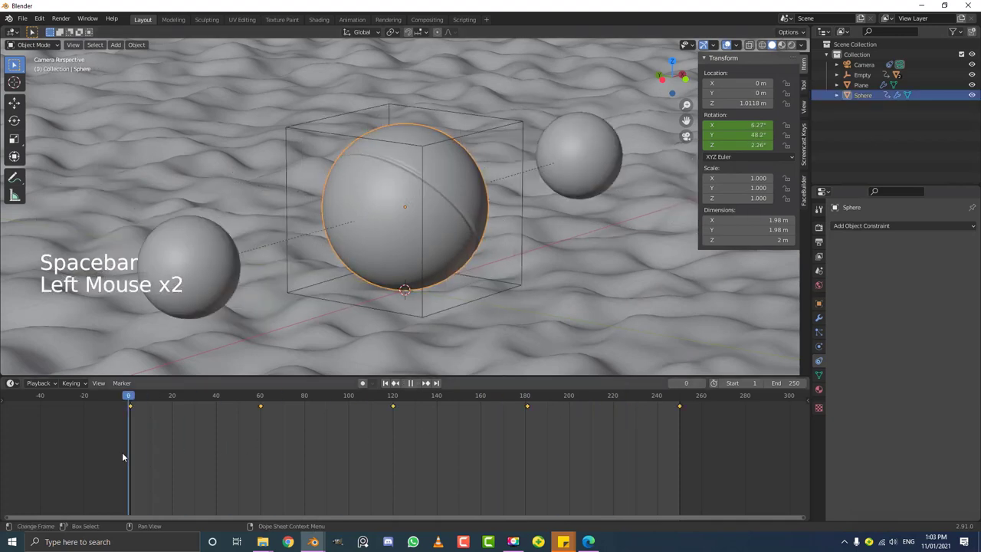
# Step: Keyframe the sphere at the start and end, then lower it slightly on Z near frame 110
pyautogui.press('i')
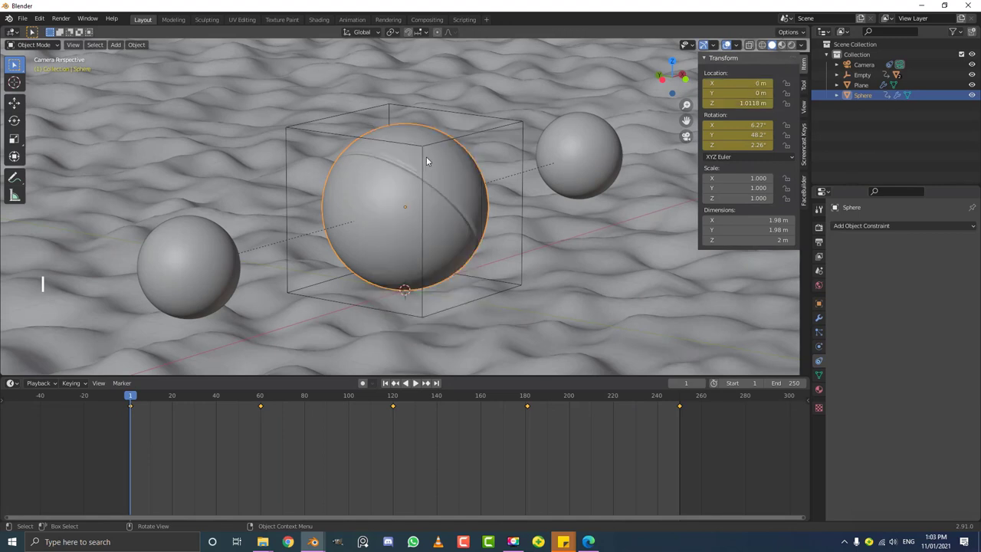
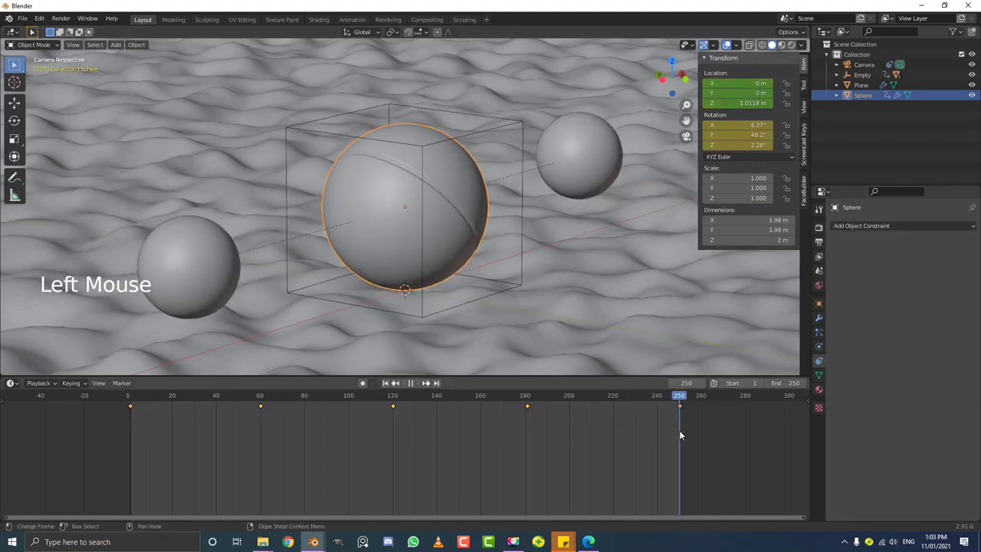
pyautogui.press('i')
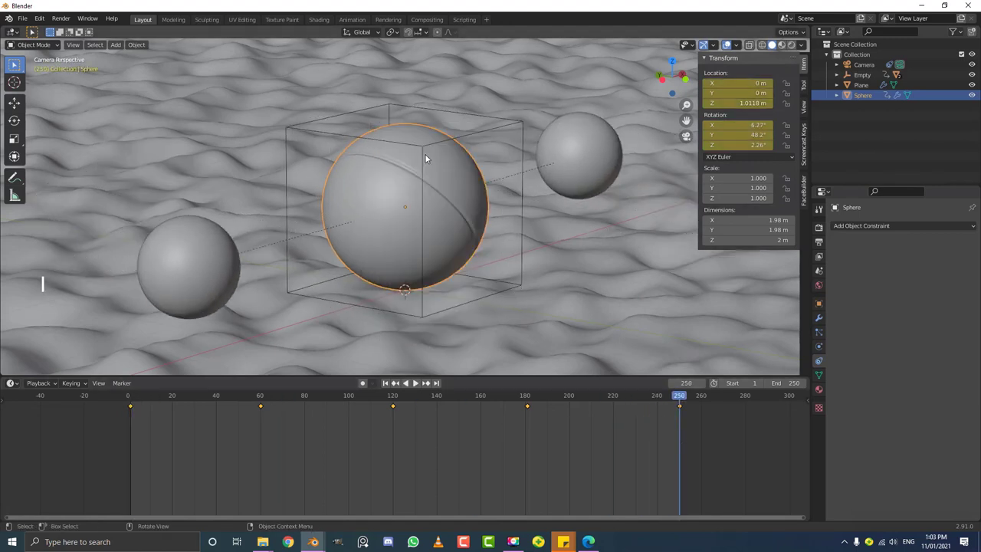
pyautogui.click(681, 403)
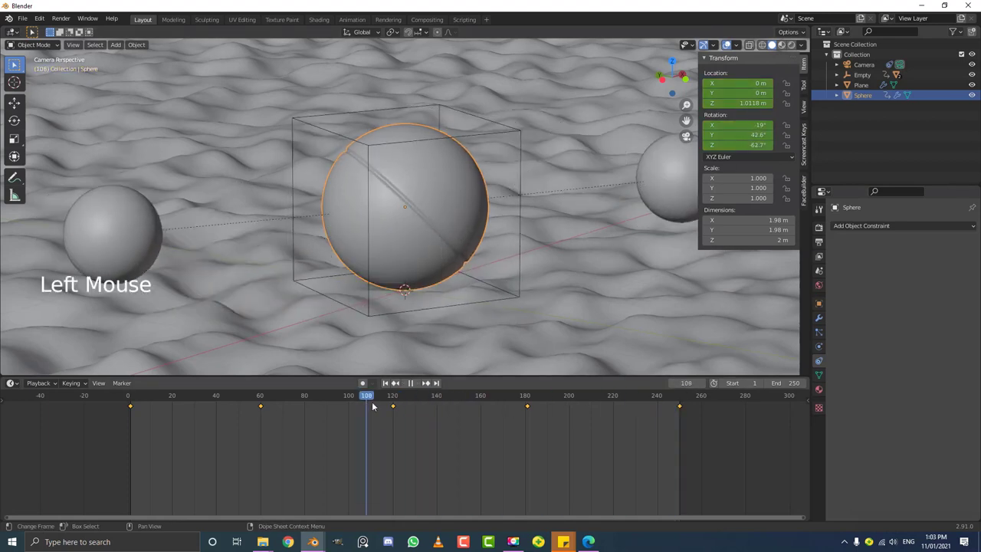
pyautogui.press('g')
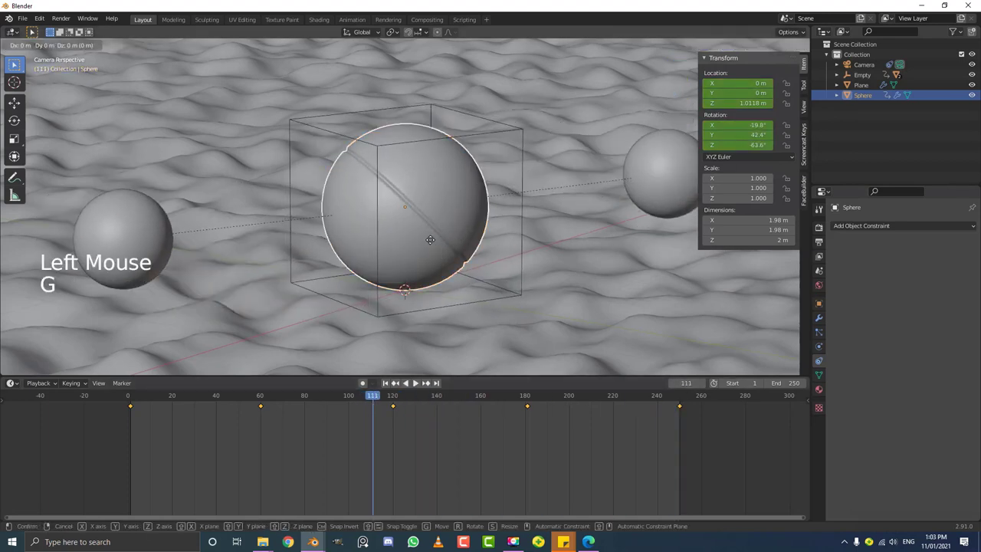
pyautogui.press('i')
pyautogui.click(382, 396)
# Step: Lower the sphere again near frame 210, keyframe location/rotation, and play back the bobbing
pyautogui.press('g')
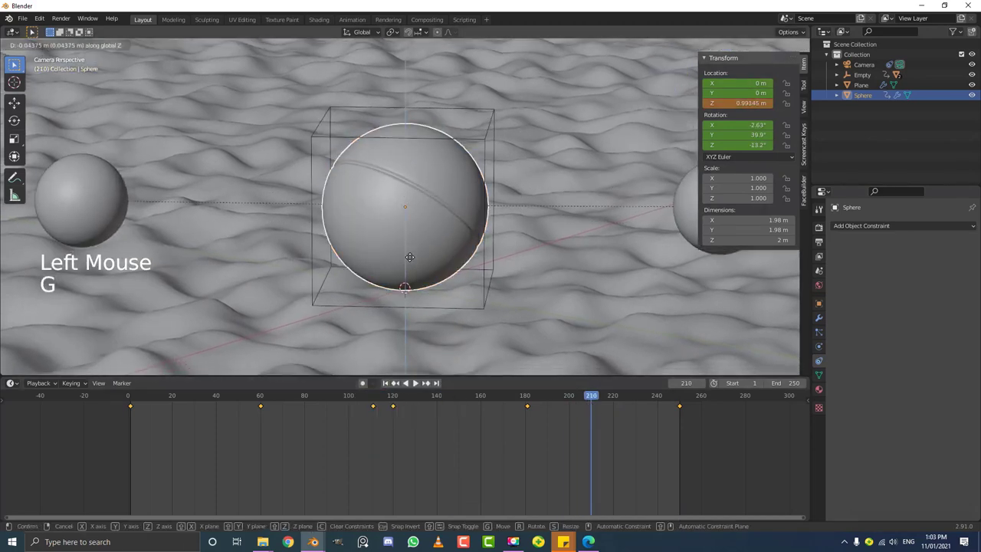
pyautogui.press('i')
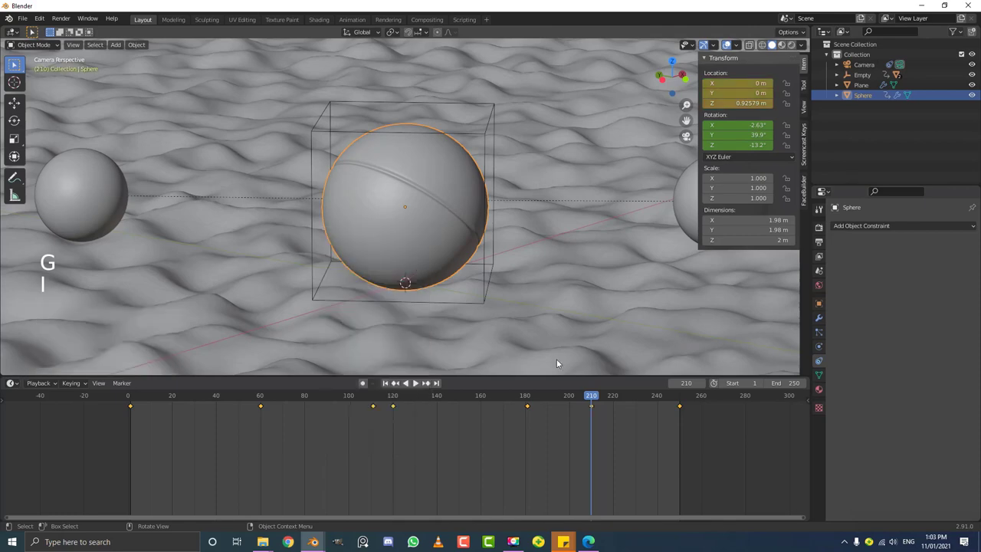
pyautogui.click(598, 400)
pyautogui.press('space')
pyautogui.press('space')
pyautogui.press('s')
pyautogui.press('space')
pyautogui.scroll(3)
pyautogui.press('alt+a')
pyautogui.scroll(-3)
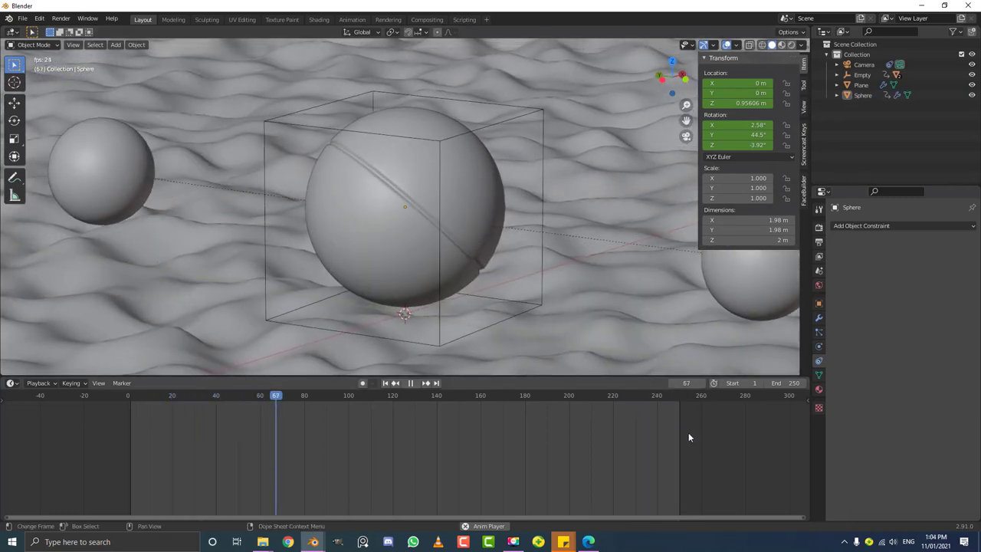
pyautogui.scroll(-3)
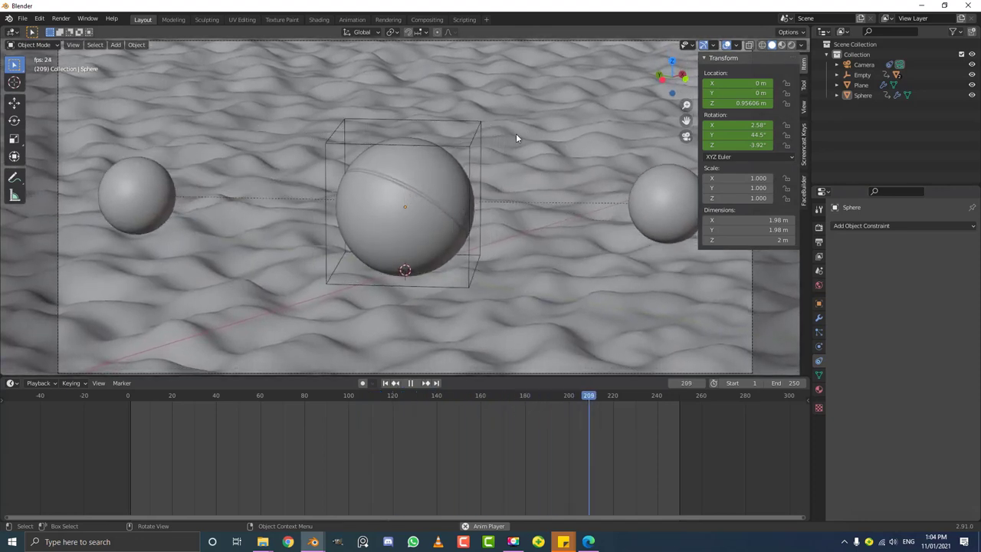
pyautogui.scroll(-3)
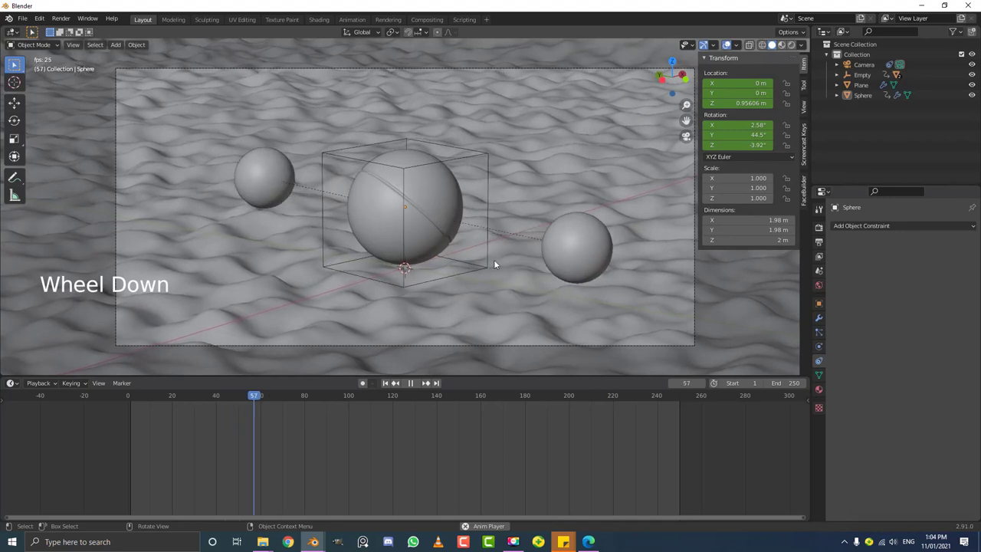
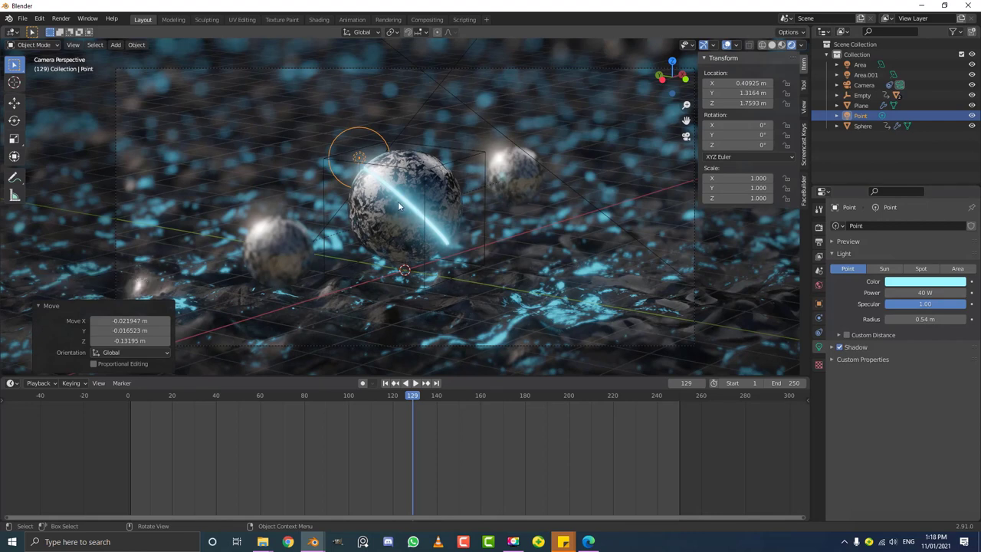
# Step: Duplicate the 40 W cyan point light twice and place the copies around the large glossy sphere
pyautogui.press('shift+d')
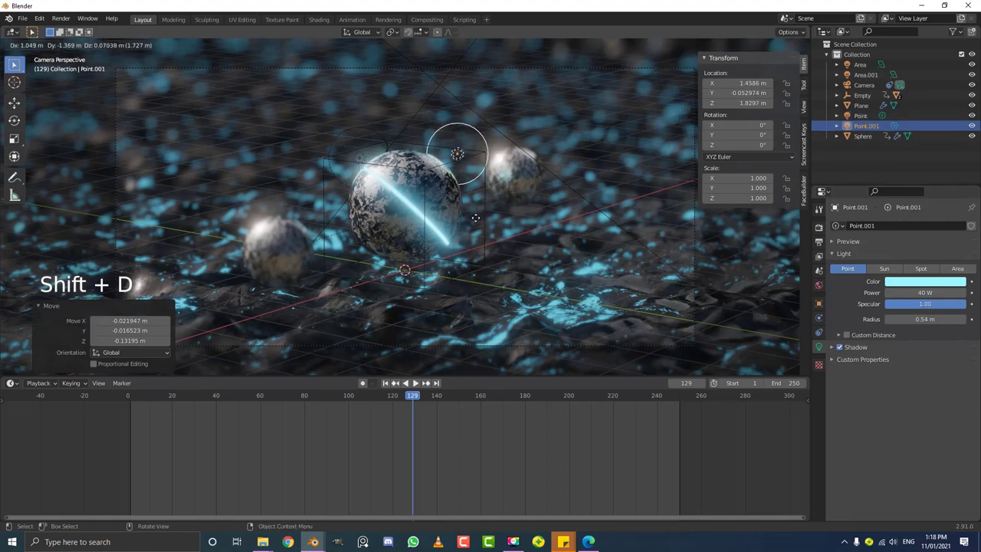
pyautogui.press('shift+d')
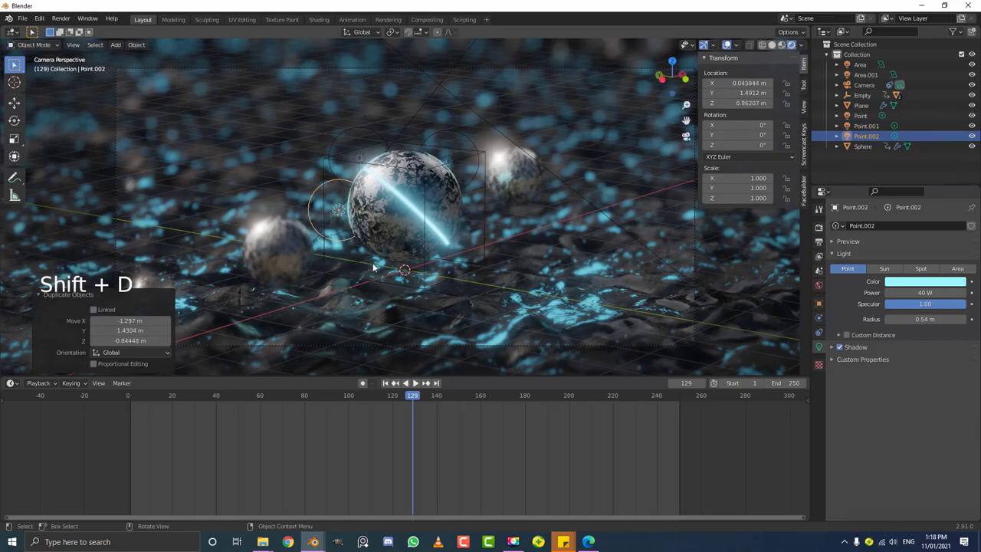
pyautogui.press('KP_7')
pyautogui.press('g')
pyautogui.press('KP_0')
pyautogui.press('g')
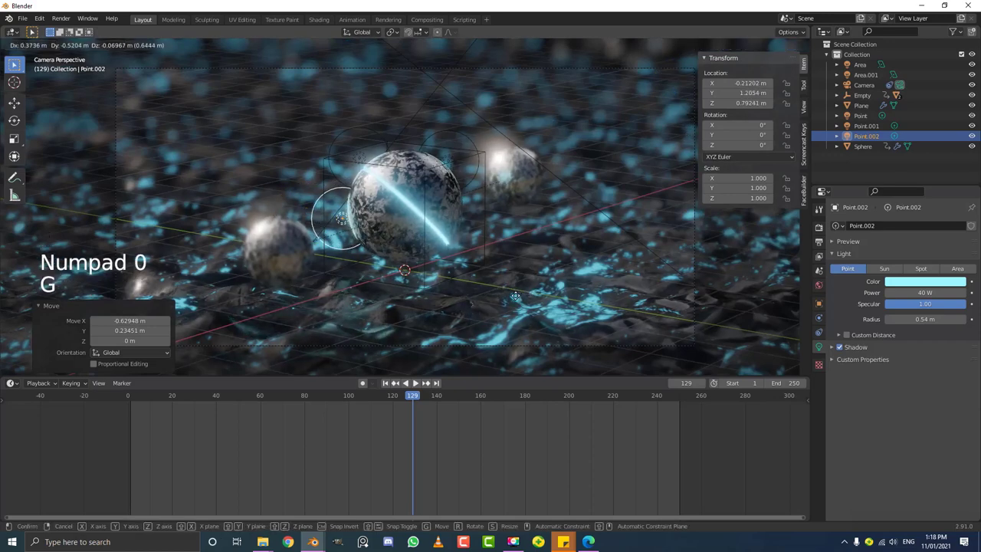
pyautogui.scroll(-3)
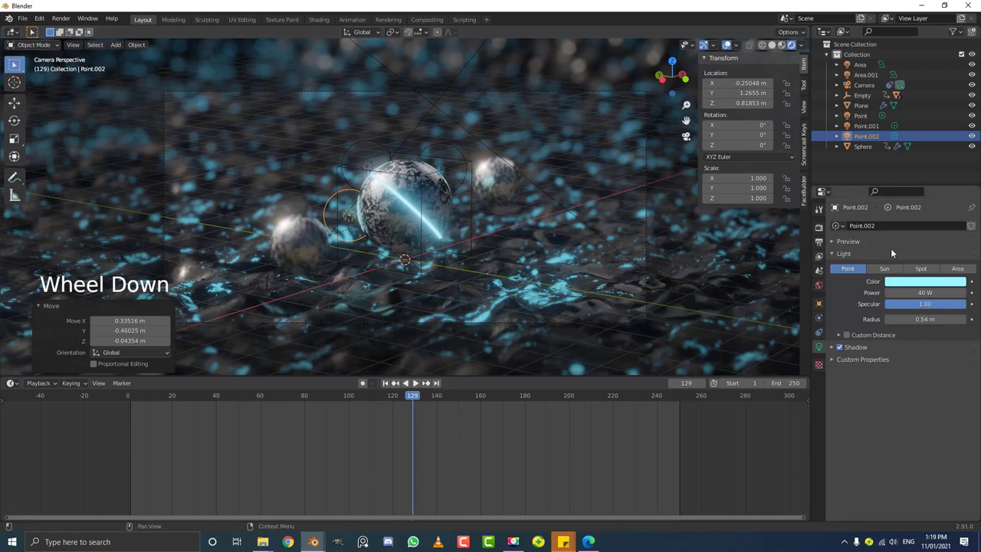
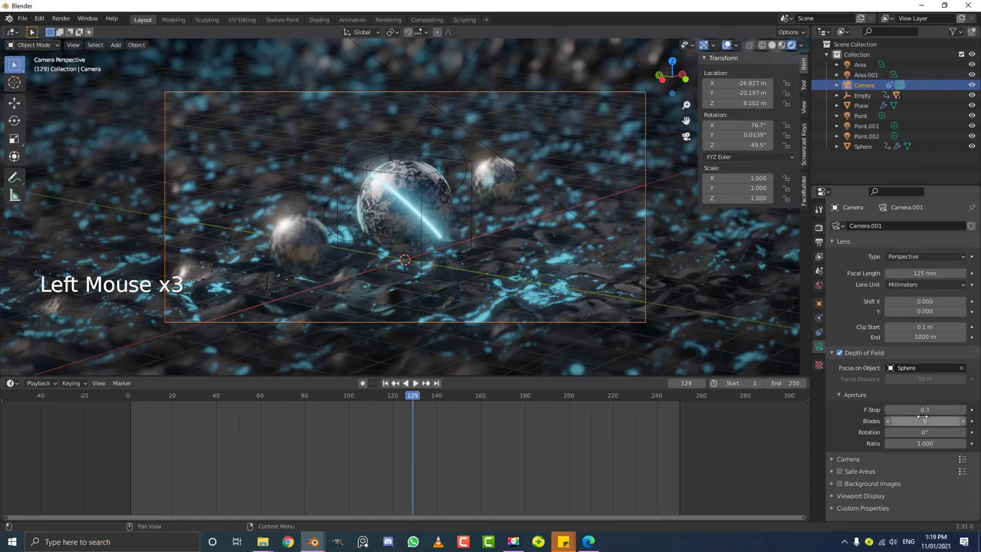
# Step: In Render Properties, enable Eevee bloom and raise its threshold from 0.800 to 2.166
pyautogui.scroll(3)
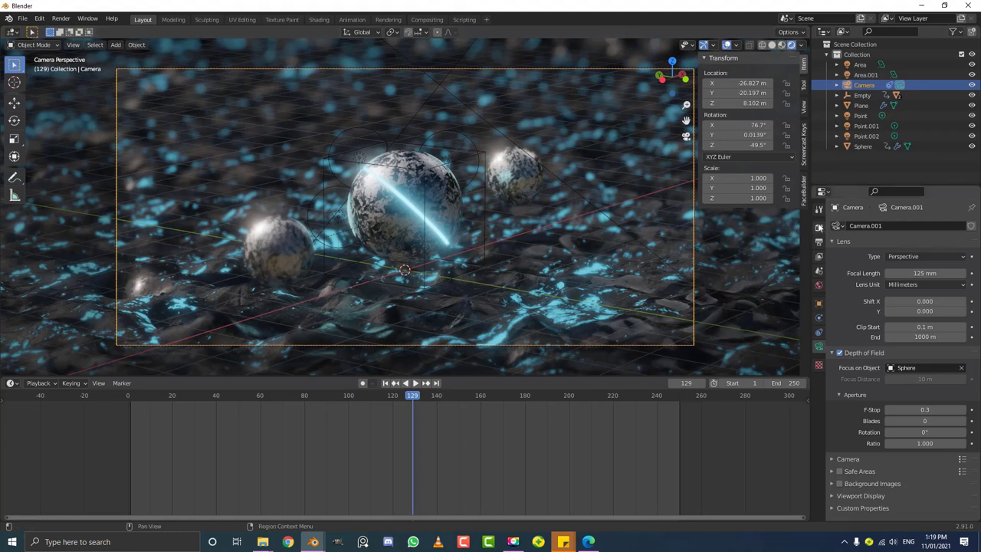
pyautogui.click(823, 227)
pyautogui.click(837, 313)
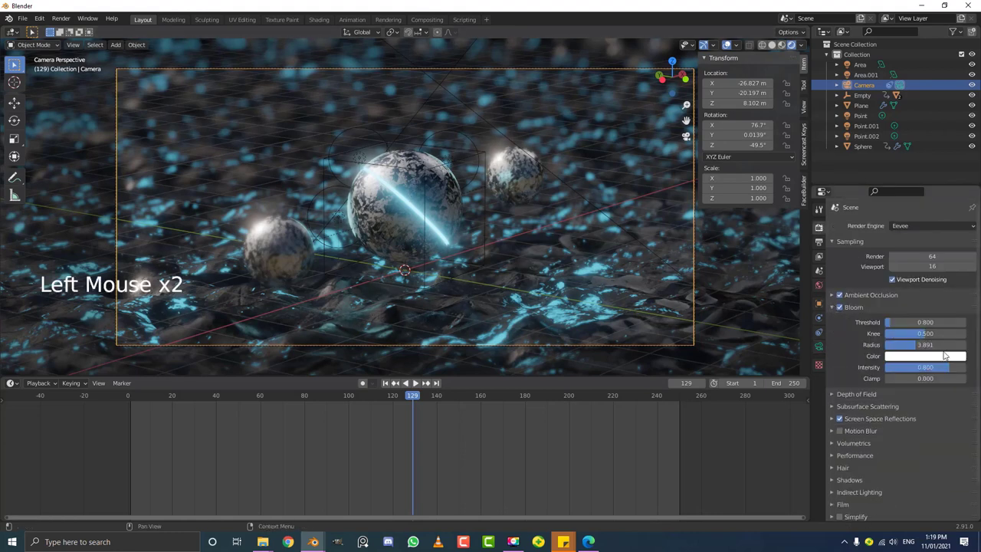
pyautogui.click(905, 327)
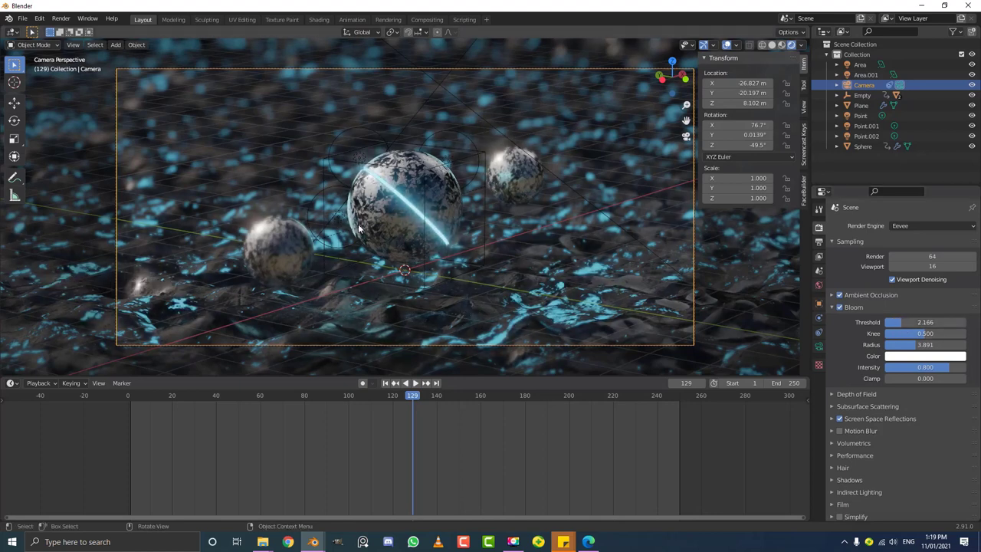
pyautogui.scroll(-3)
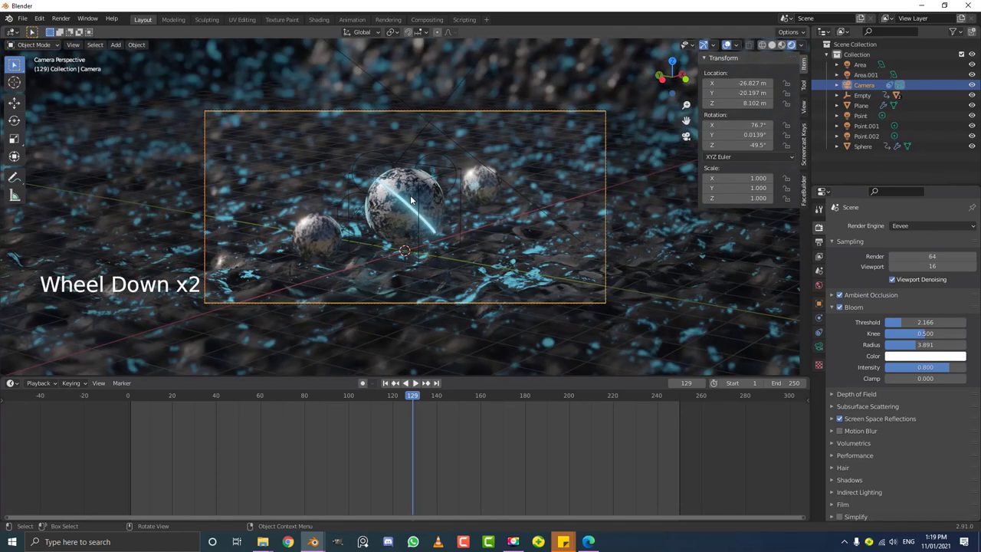
pyautogui.scroll(3)
# Step: Keyframe the camera's location at the last frame, 250
pyautogui.press('z')
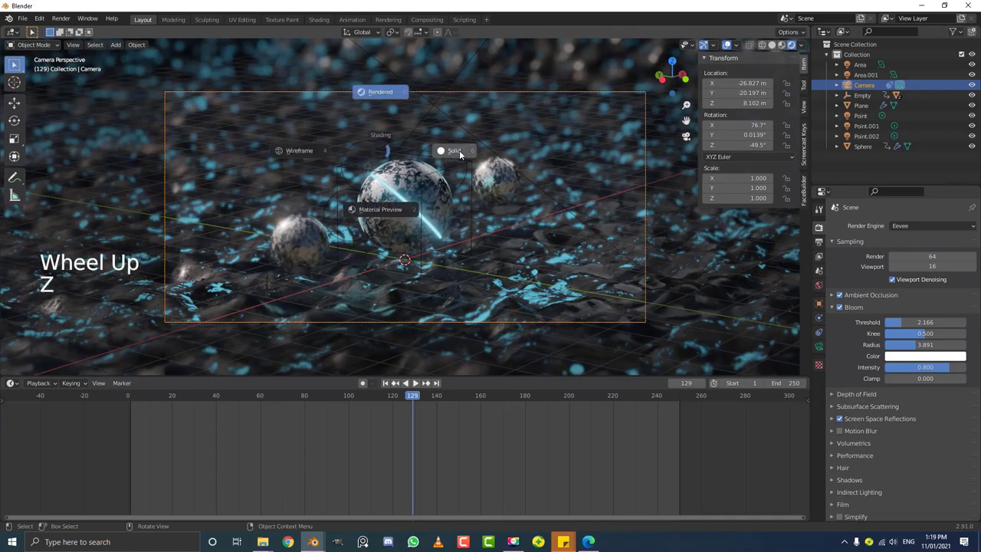
pyautogui.scroll(-3)
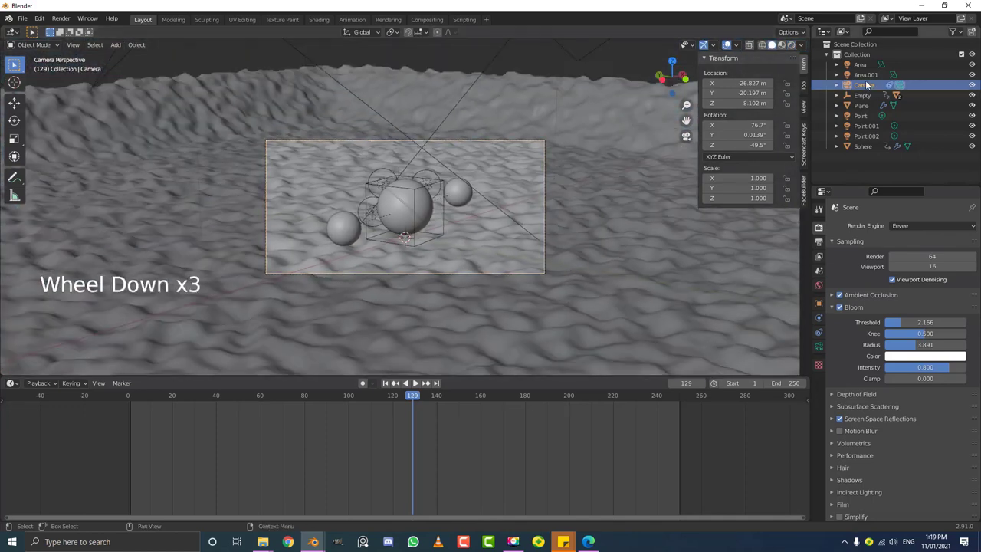
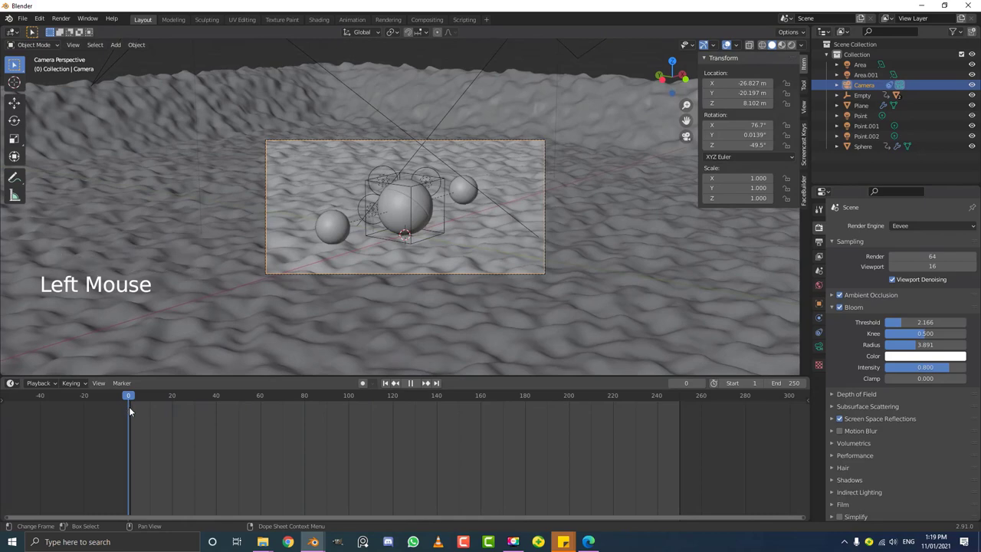
pyautogui.scroll(3)
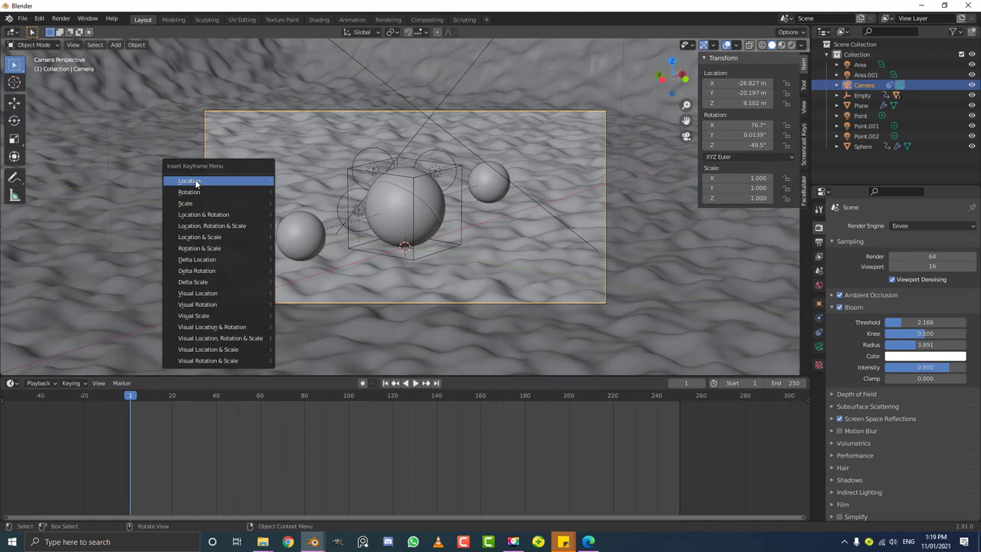
pyautogui.click(191, 411)
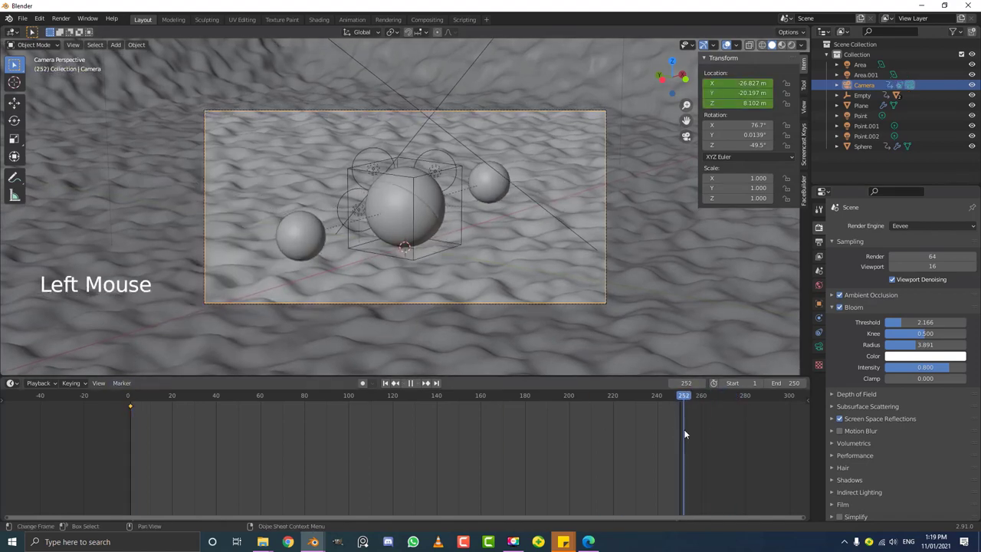
pyautogui.press('i')
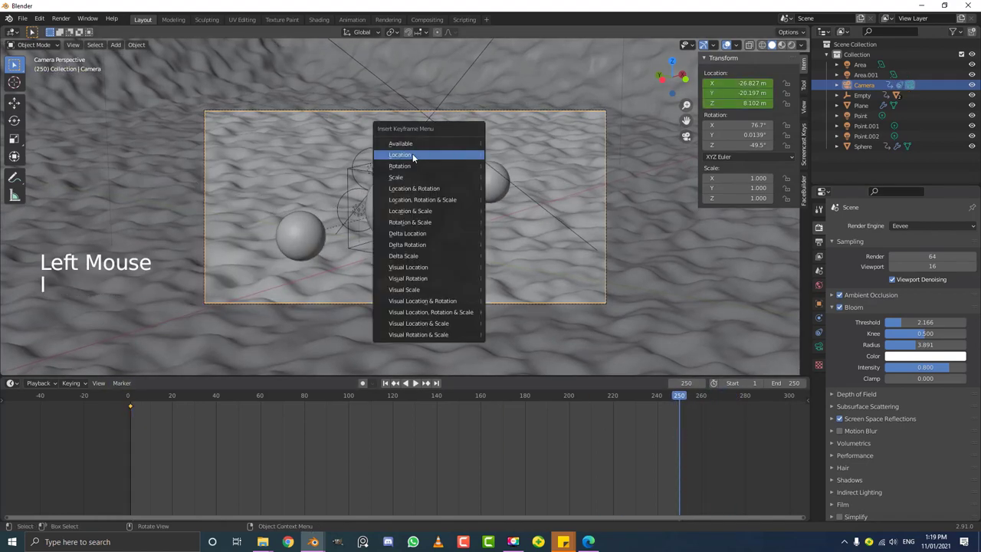
pyautogui.click(678, 403)
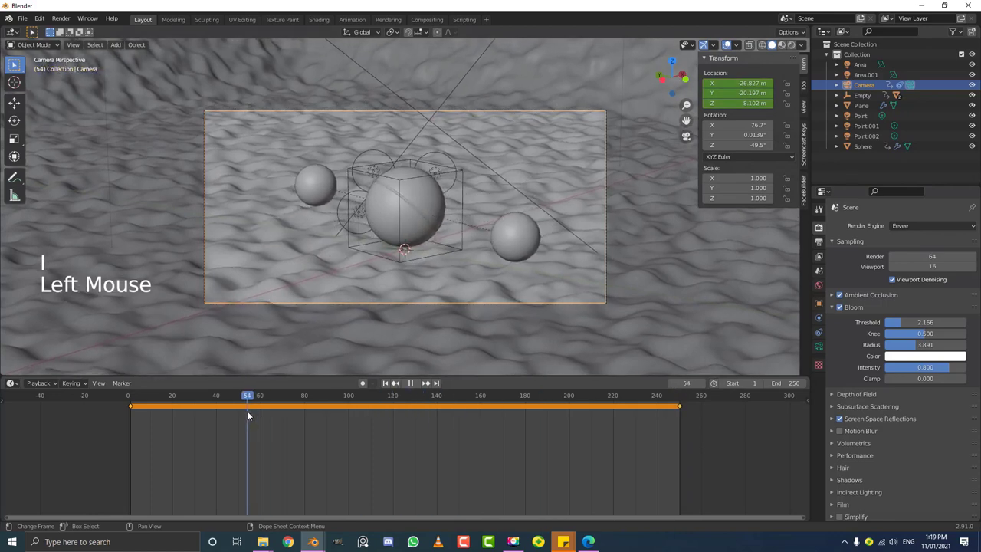
# Step: Shift the camera slightly near frame 198, keyframe its location, and play back the motion
pyautogui.press('g')
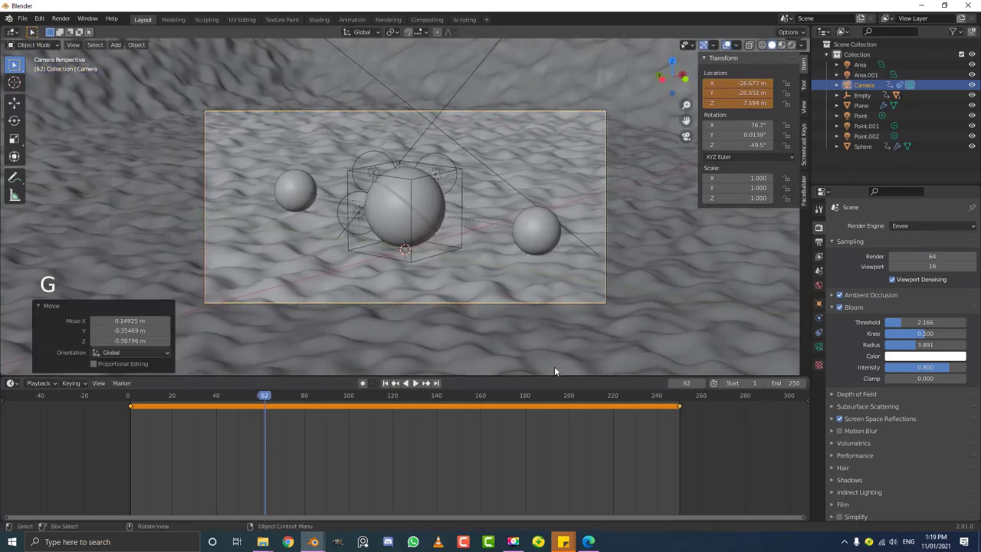
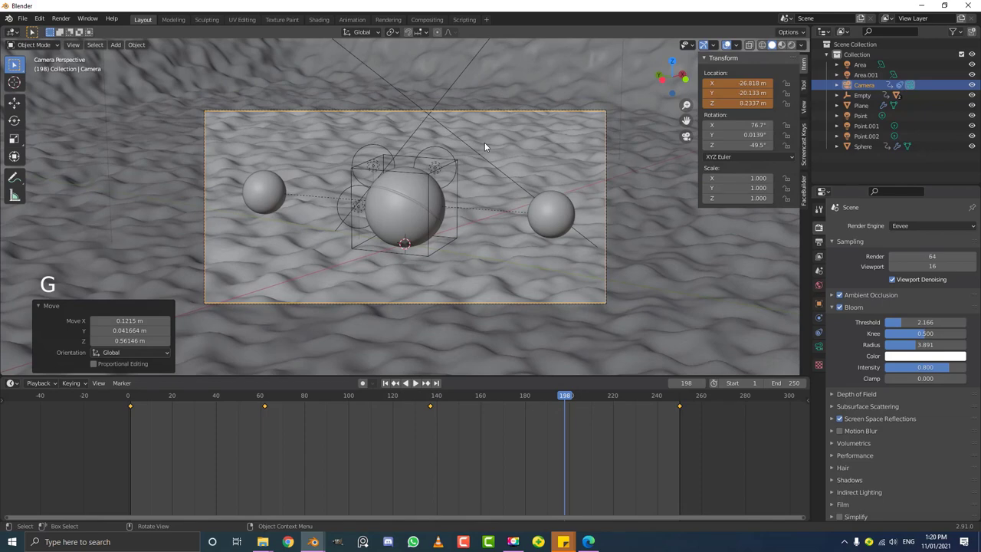
pyautogui.press('i')
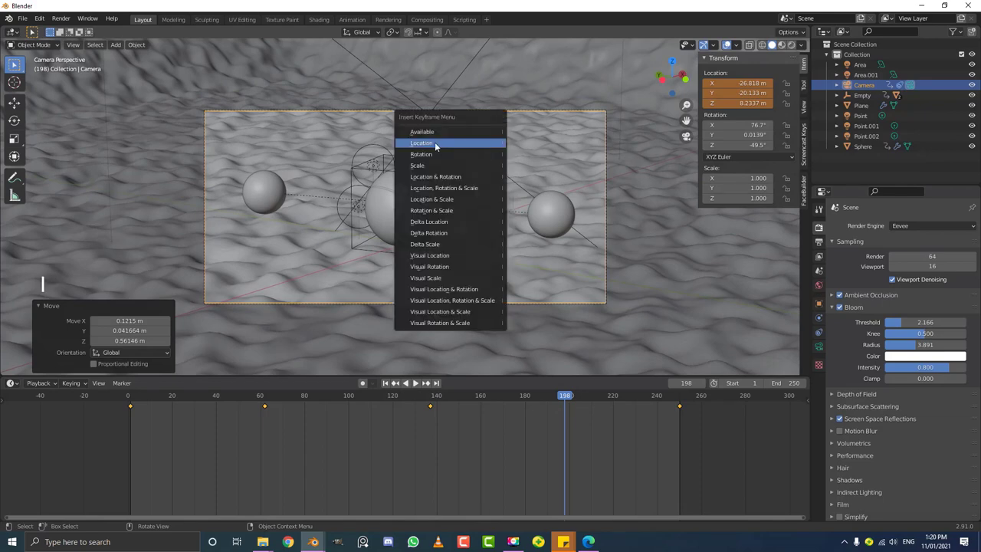
pyautogui.click(521, 396)
pyautogui.press('space')
pyautogui.press('alt+a')
pyautogui.scroll(3)
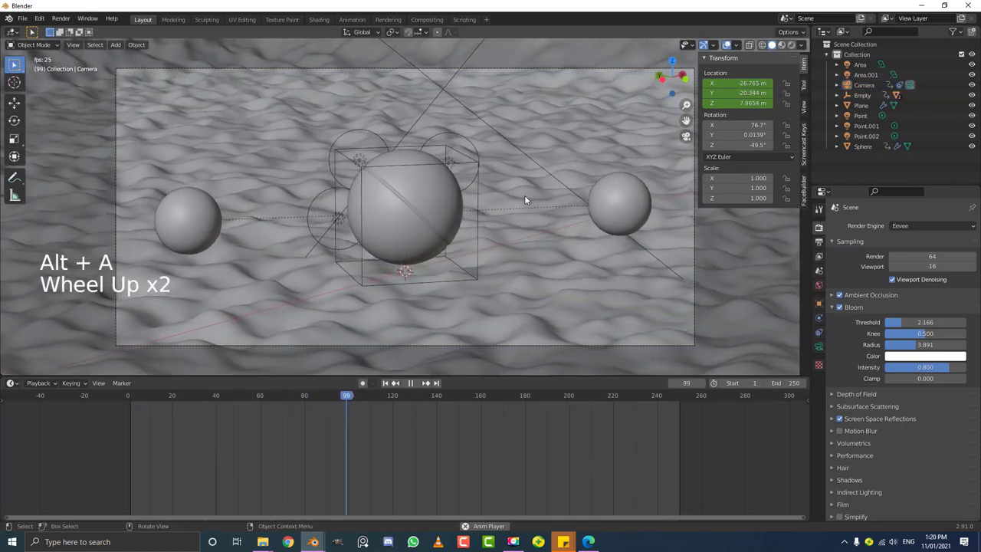
pyautogui.press('space')
pyautogui.click(389, 72)
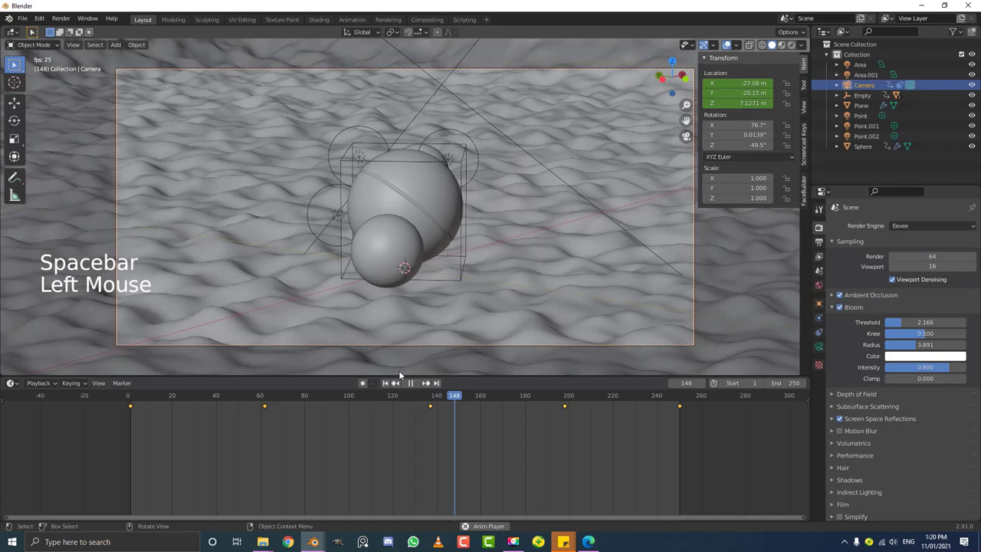
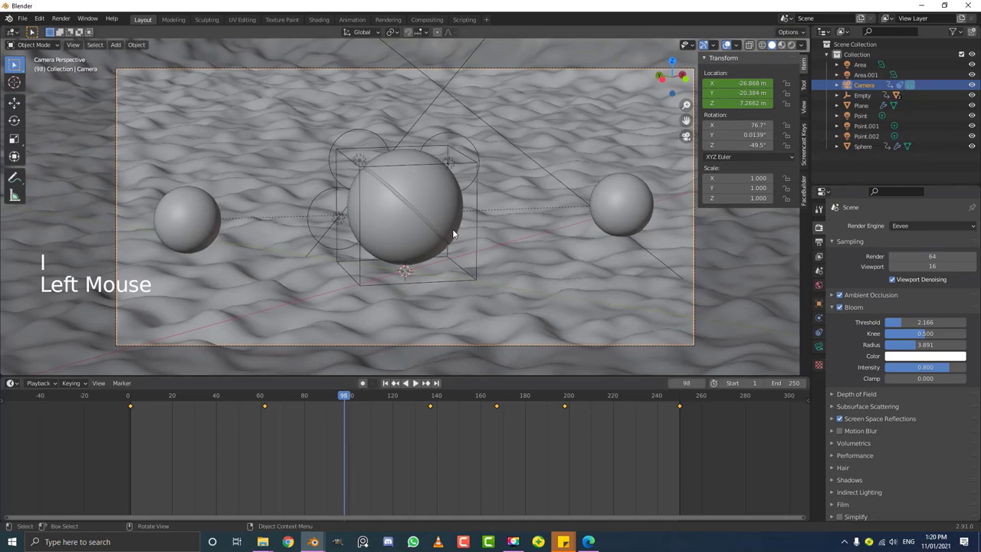
# Step: Nudge and keyframe the camera at further frames, then replay to review the shake
pyautogui.press('g')
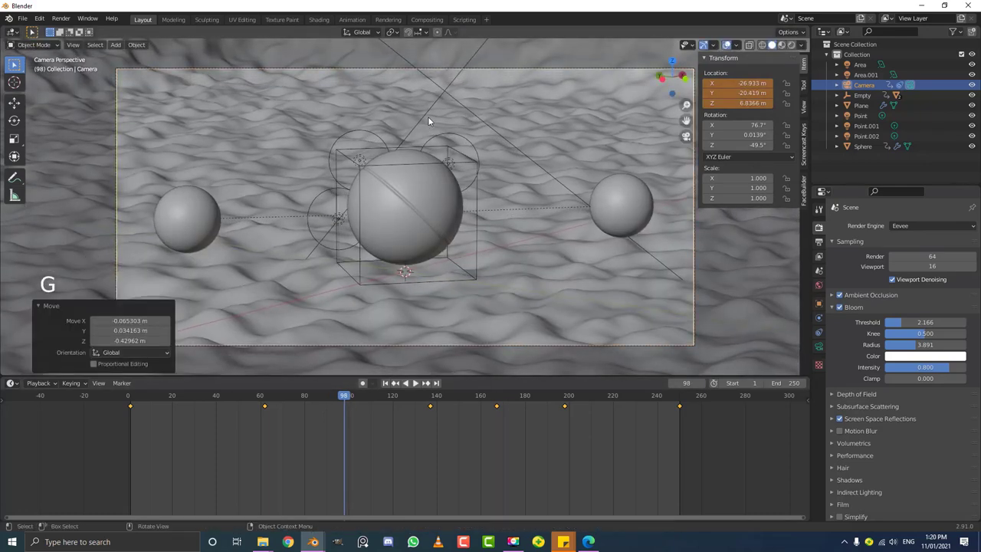
pyautogui.press('i')
pyautogui.click(332, 403)
pyautogui.press('g')
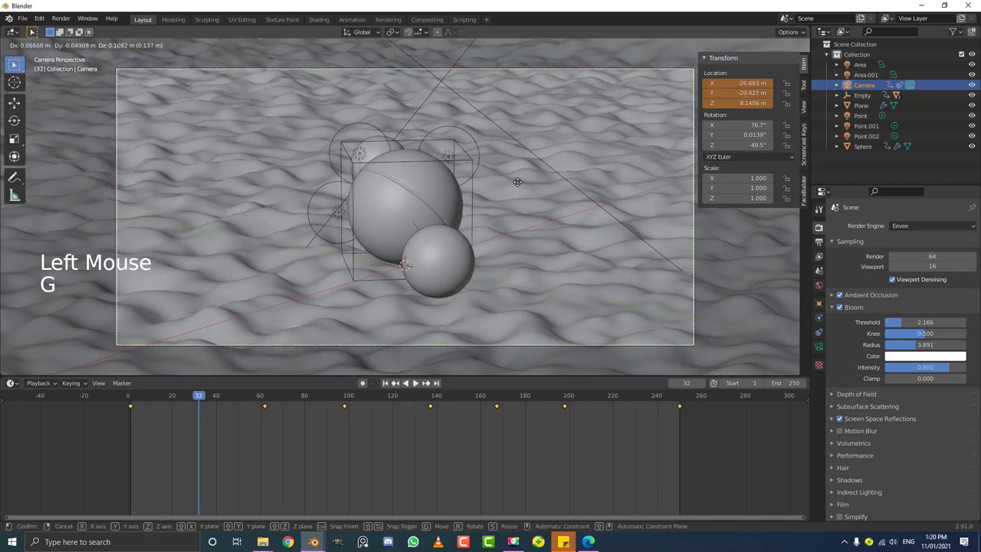
pyautogui.press('i')
pyautogui.press('space')
pyautogui.scroll(-3)
pyautogui.press('alt+a')
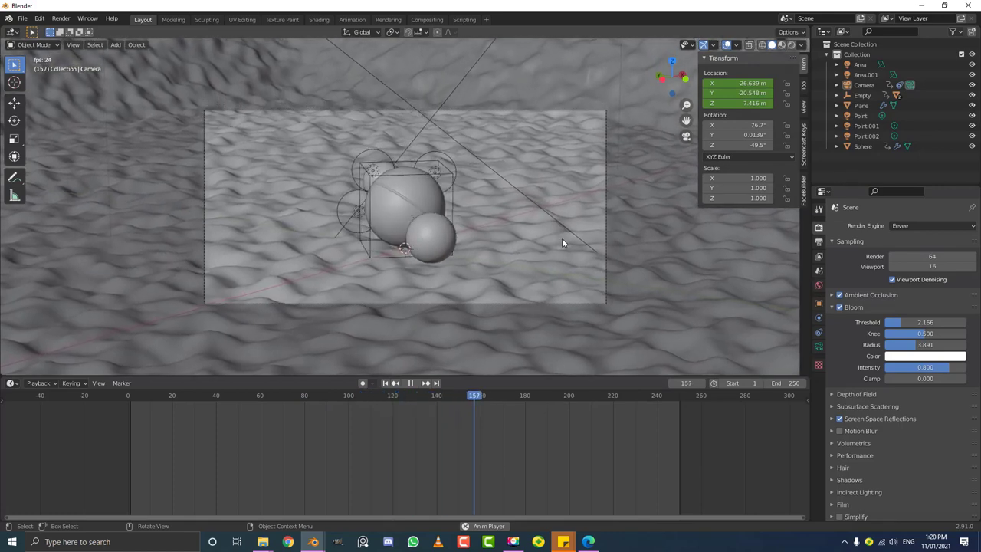
pyautogui.press('space')
# Step: Preview with Rendered shading around frame 122 and launch an F12 test render of the frame
pyautogui.press('z')
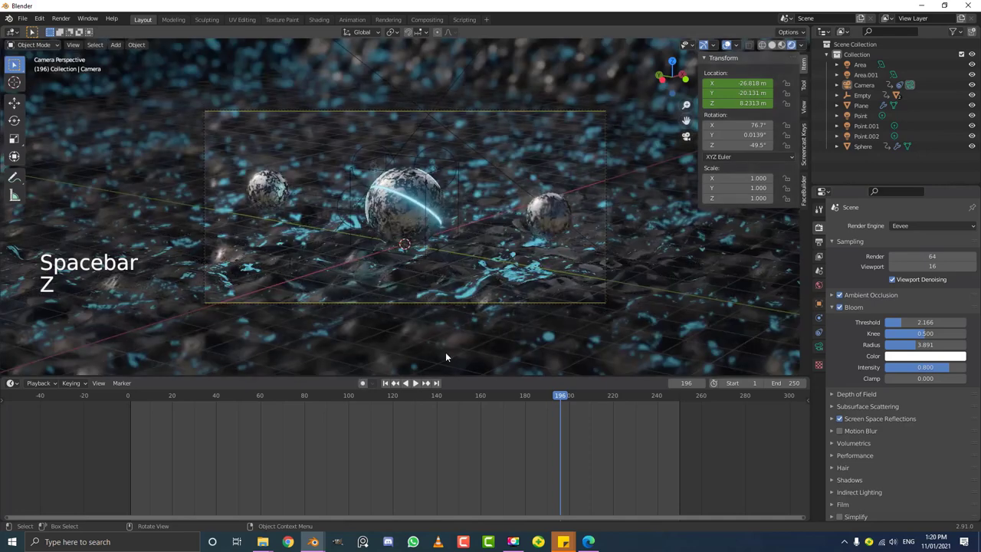
pyautogui.click(468, 398)
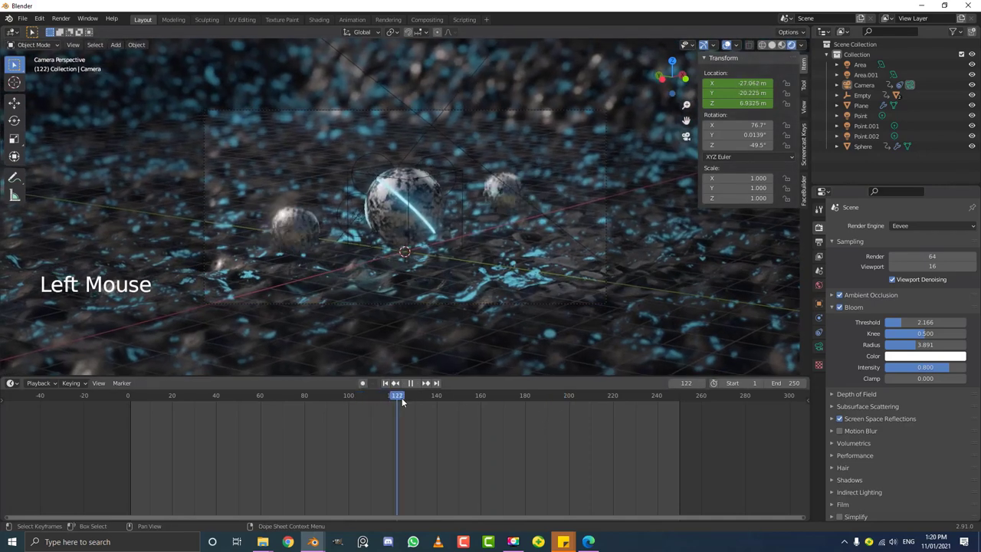
pyautogui.scroll(3)
pyautogui.press('z')
pyautogui.click(417, 381)
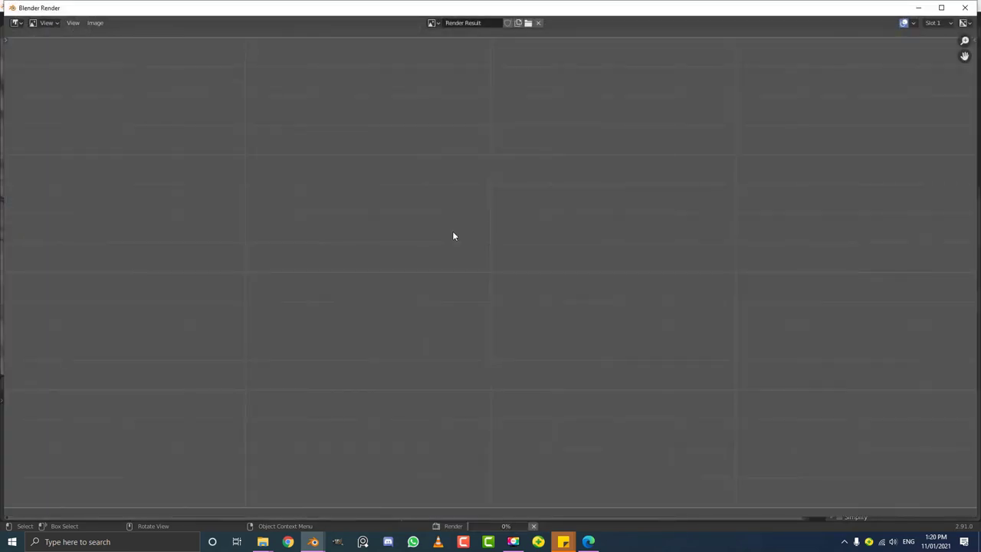
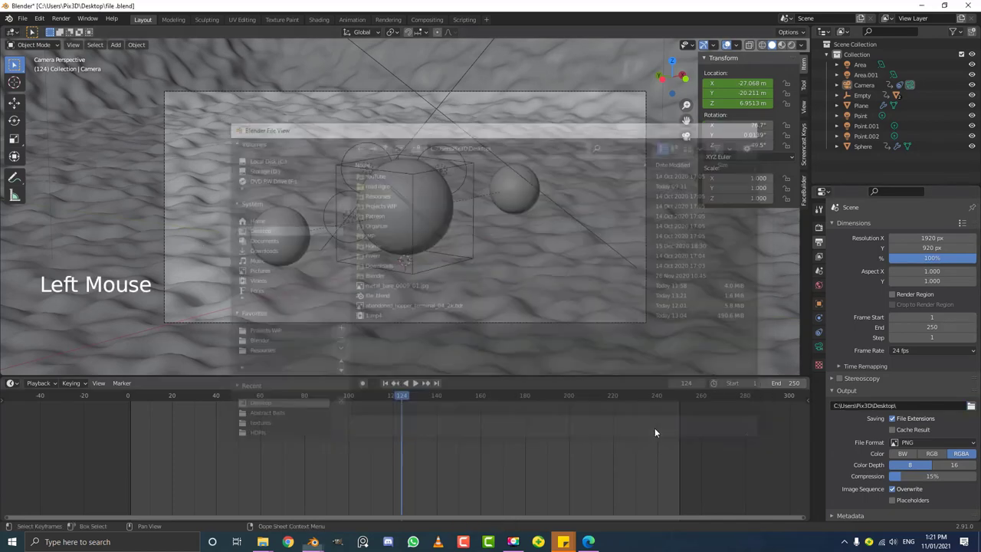
# Step: Save file.blend to the Desktop, set output to FFmpeg MPEG-4 H.264, and start Render Animation
pyautogui.click(929, 447)
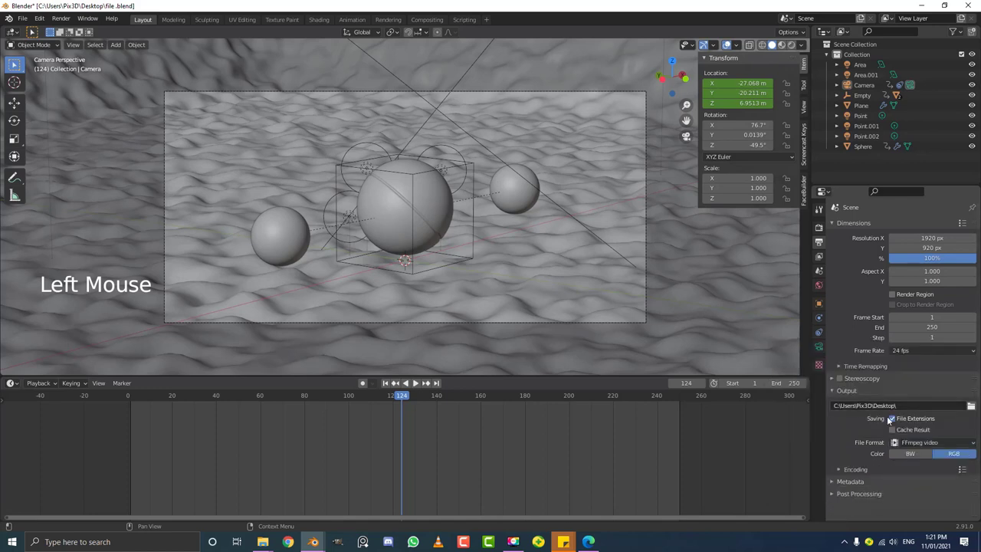
pyautogui.click(856, 473)
pyautogui.scroll(-3)
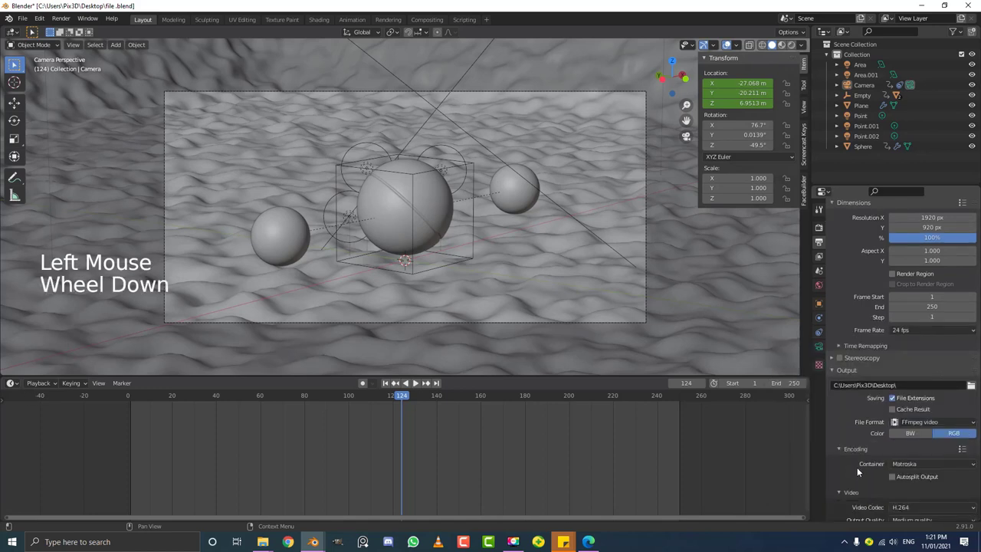
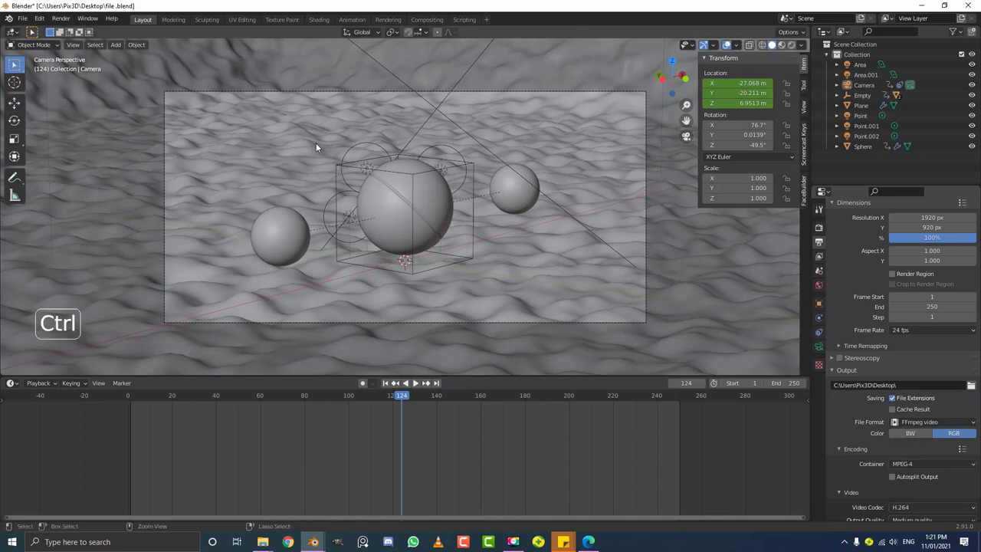
pyautogui.press('ctrl+s')
pyautogui.press('ctrl+s')
pyautogui.click(70, 26)
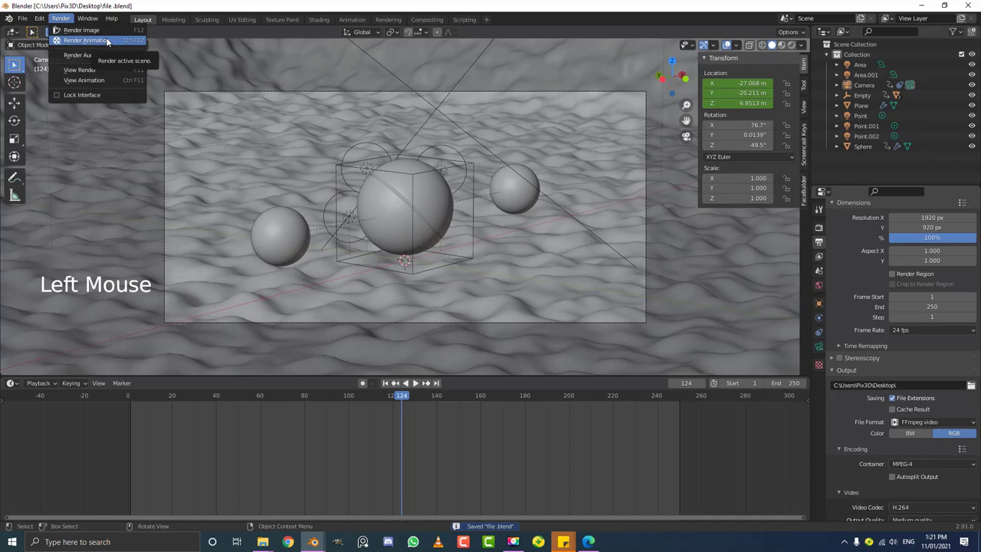